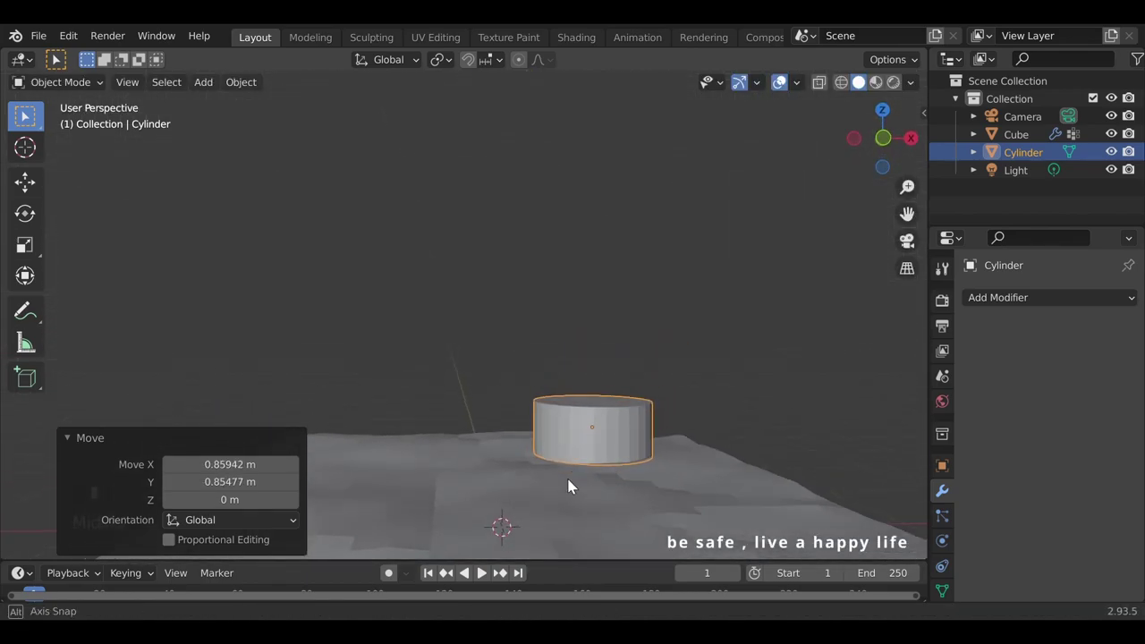
- Extrude a protruding ring near the cylinder's base, then extrude the top upward into a tall tapered column
{"action": "key", "text": "Tab"}
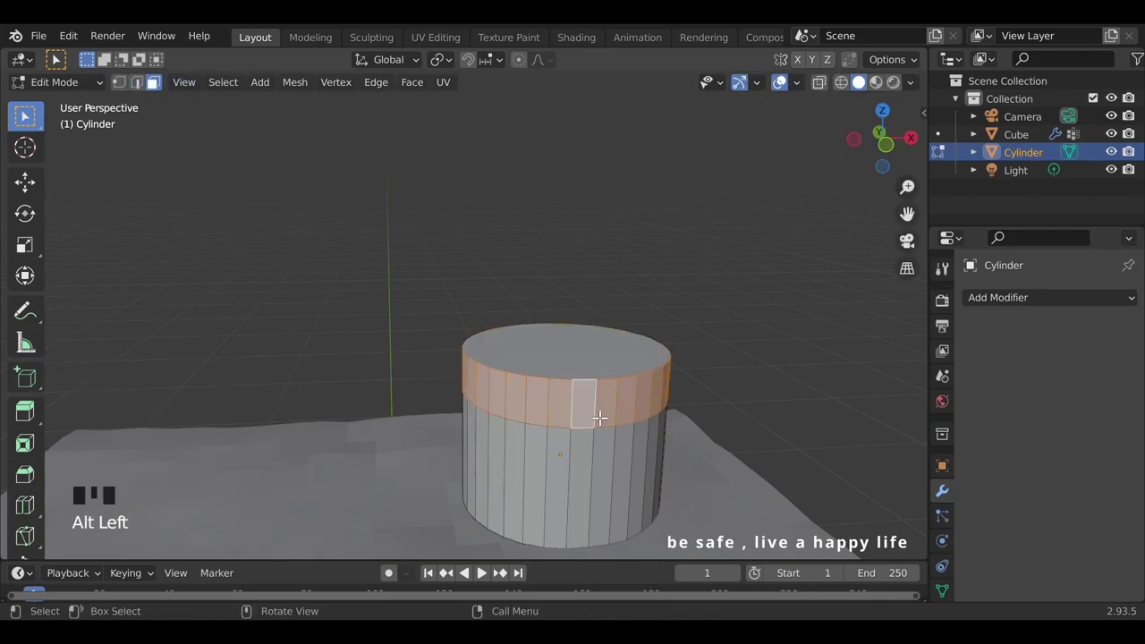
{"action": "key", "text": "alt+e"}
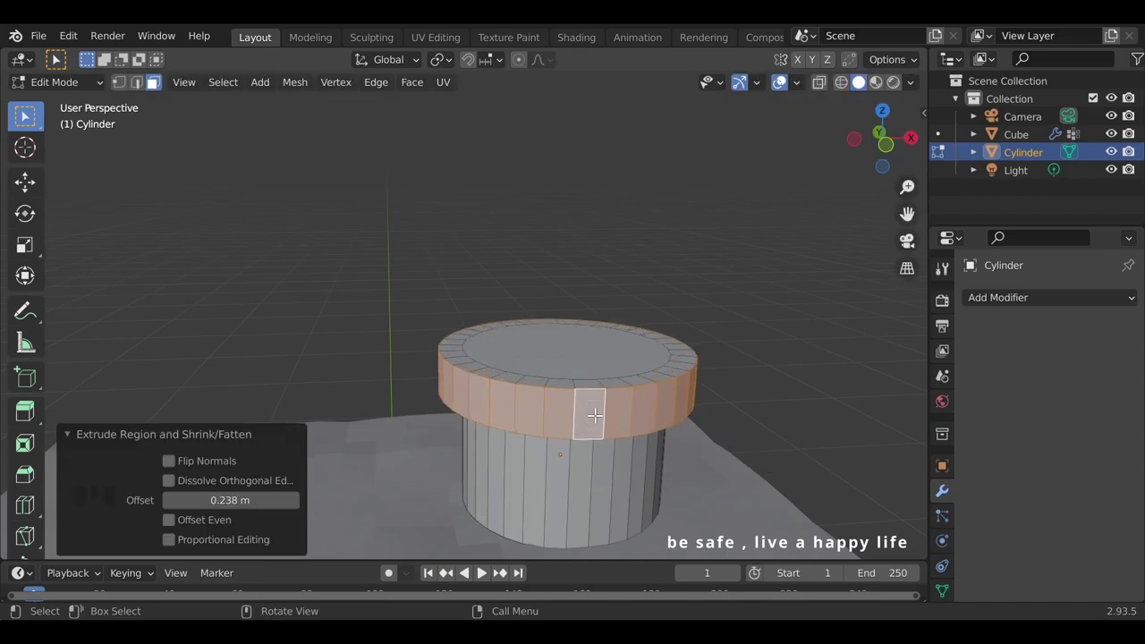
{"action": "scroll", "scroll_direction": "down", "scroll_amount": 3}
{"action": "key", "text": "e"}
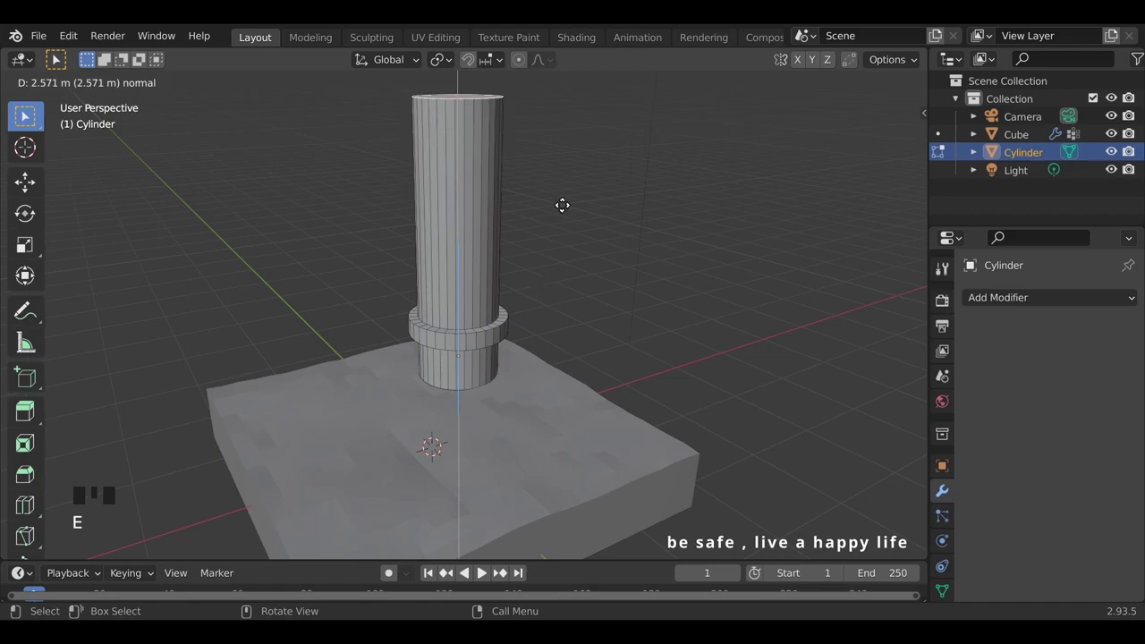
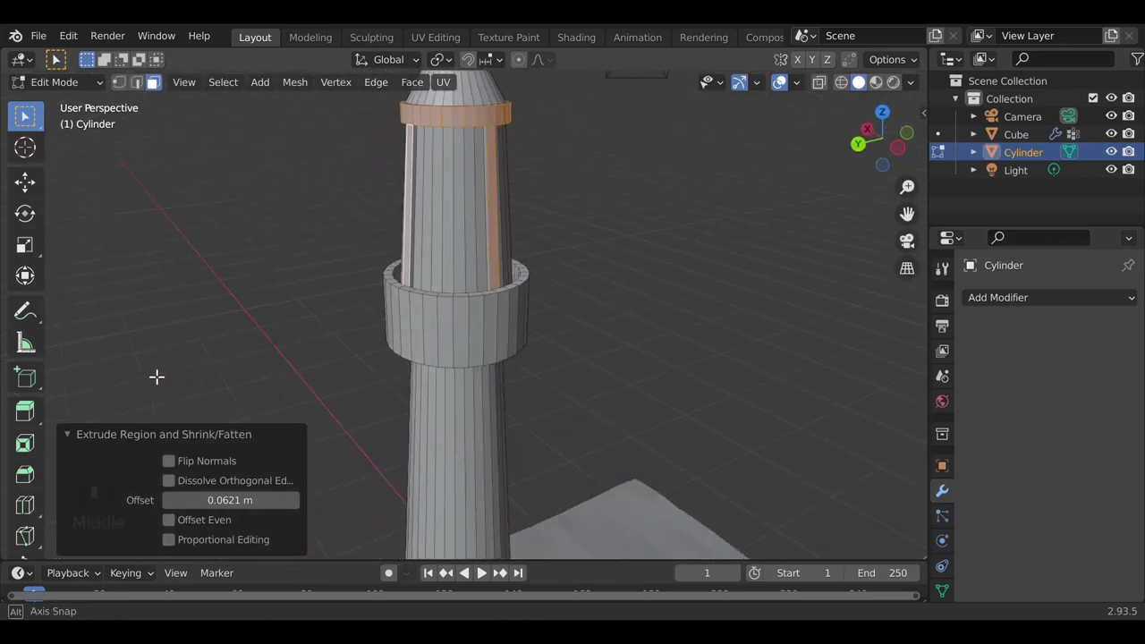
- Reshape the upper tower section in side view, toggling X-ray to reach the inner geometry
{"action": "key", "text": "Tab"}
{"action": "left_click_drag", "start_coordinate": [487, 418], "coordinate": [401, 373]}
{"action": "key", "text": "Tab"}
{"action": "key", "text": "alt+z"}
{"action": "scroll", "scroll_direction": "up", "scroll_amount": 3}
{"action": "left_click_drag", "start_coordinate": [296, 306], "coordinate": [514, 246]}
{"action": "key", "text": "Tab"}
{"action": "key", "text": "alt+z"}
{"action": "left_click_drag", "start_coordinate": [518, 430], "coordinate": [590, 359]}
- Move and scale the upper section so a railing ring sits below the pointed conical cap
{"action": "key", "text": "Tab"}
{"action": "key", "text": "Tab"}
{"action": "key", "text": "Tab"}
{"action": "key", "text": "Tab"}
{"action": "left_click_drag", "start_coordinate": [430, 336], "coordinate": [370, 277]}
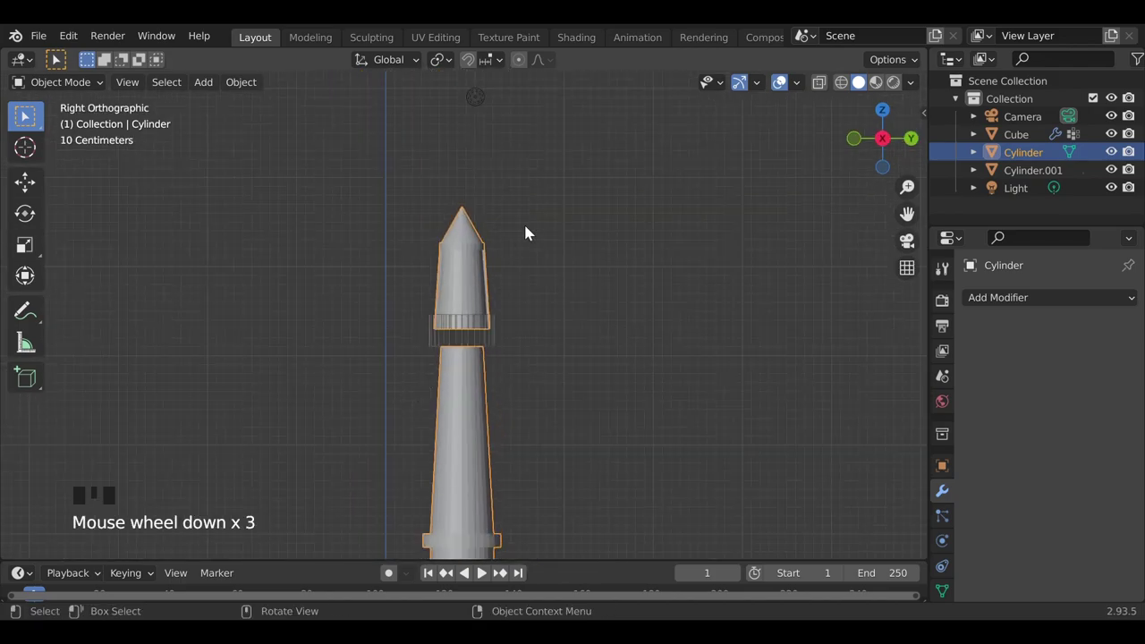
{"action": "key", "text": "Tab"}
{"action": "key", "text": "alt+z"}
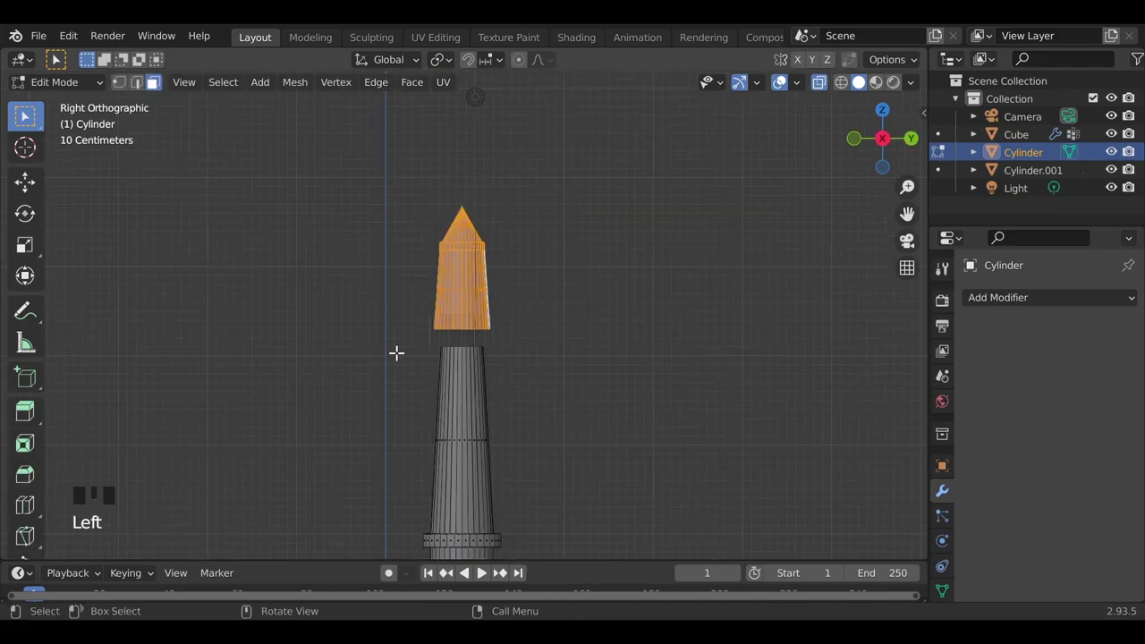
{"action": "scroll", "scroll_direction": "up", "scroll_amount": 3}
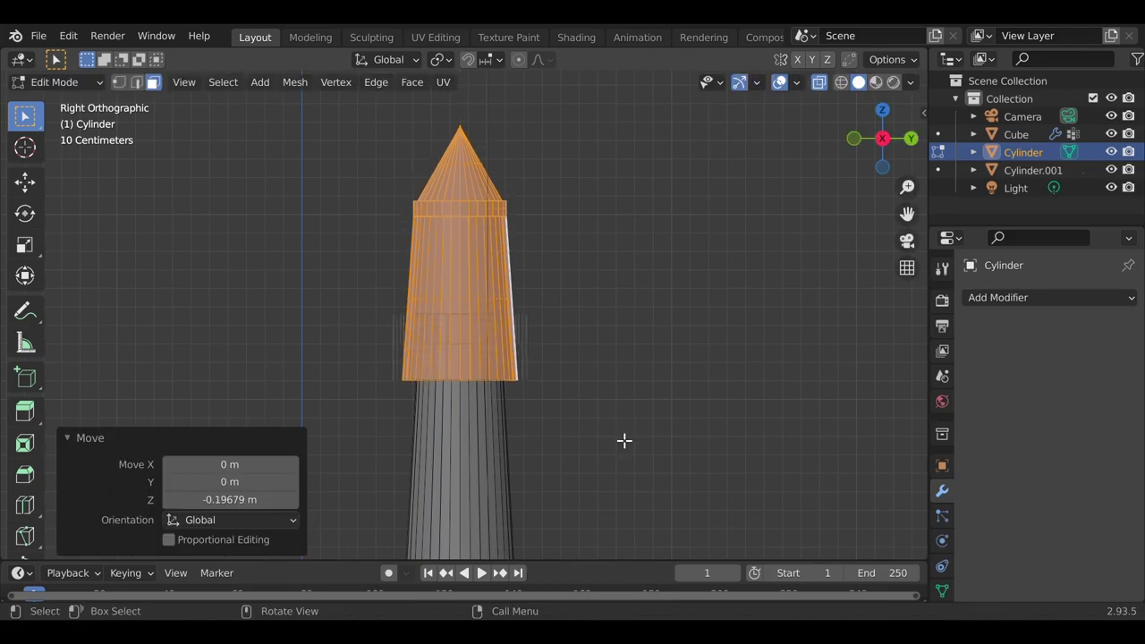
{"action": "key", "text": "Tab"}
- Orbit out to view the whole tower standing on the terrain
{"action": "left_click_drag", "start_coordinate": [332, 443], "coordinate": [466, 411]}
{"action": "scroll", "scroll_direction": "down", "scroll_amount": 3}
{"action": "left_click_drag", "start_coordinate": [488, 444], "coordinate": [909, 251]}
- Orbit over the diorama and show the tower's transform values (about 0.88 m wide, 4.04 m tall)
{"action": "left_click", "coordinate": [909, 252]}
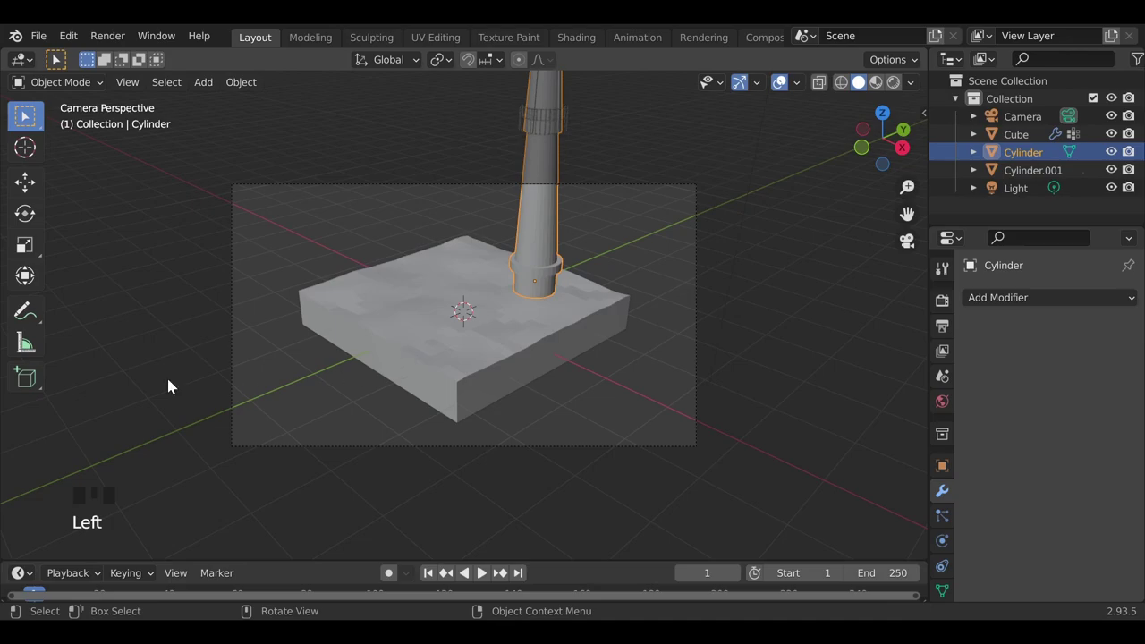
{"action": "left_click_drag", "start_coordinate": [113, 389], "coordinate": [398, 388]}
{"action": "scroll", "scroll_direction": "down", "scroll_amount": 3}
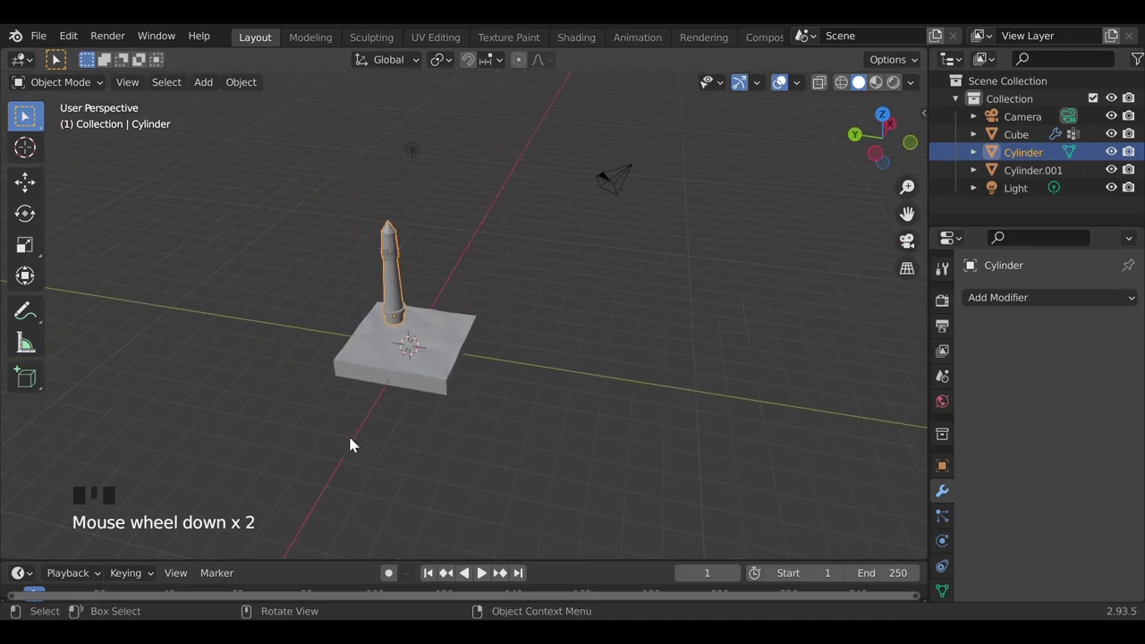
{"action": "key", "text": "ctrl+alt+KP_0"}
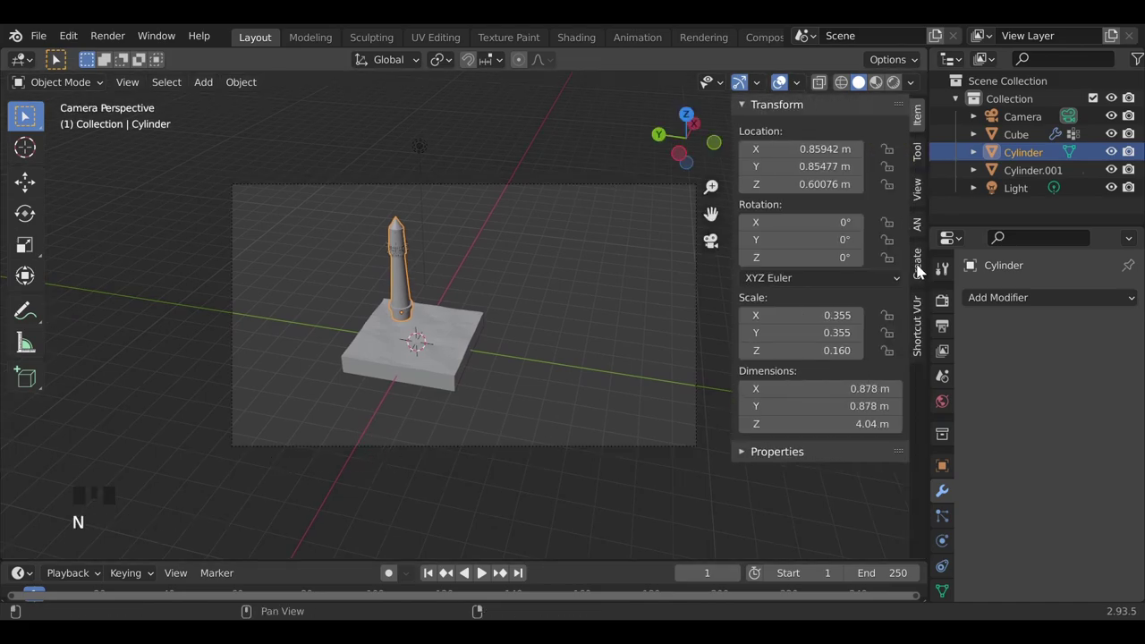
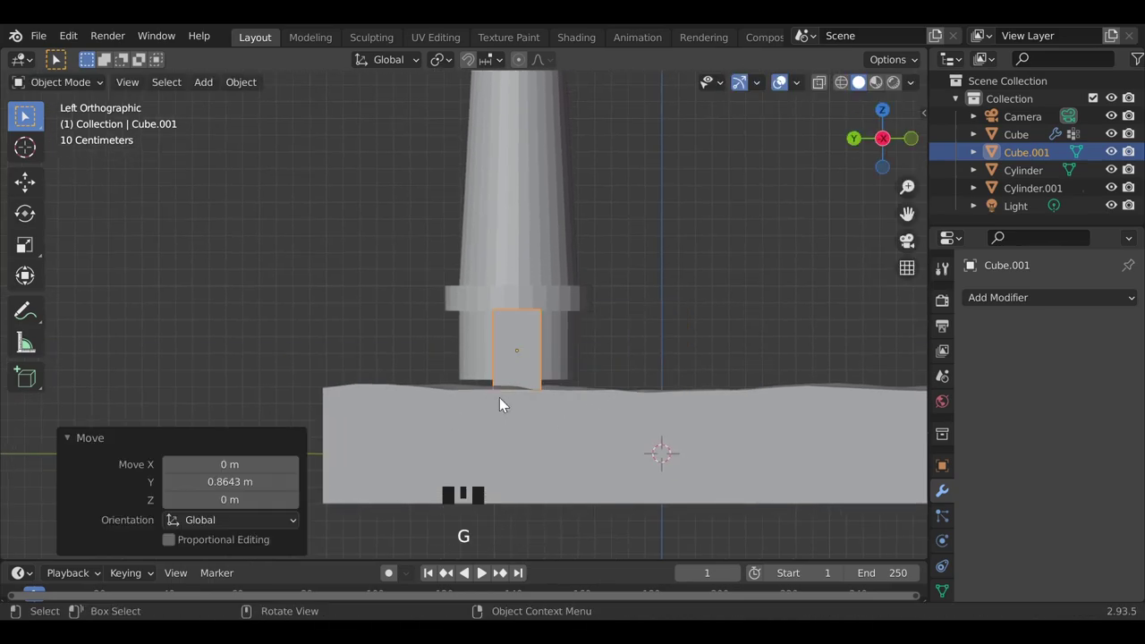
- Scale the small box to door size and push it into the tower's base wall
{"action": "scroll", "scroll_direction": "up", "scroll_amount": 3}
{"action": "left_click_drag", "start_coordinate": [488, 412], "coordinate": [471, 384]}
{"action": "scroll", "scroll_direction": "up", "scroll_amount": 3}
{"action": "key", "text": "s"}
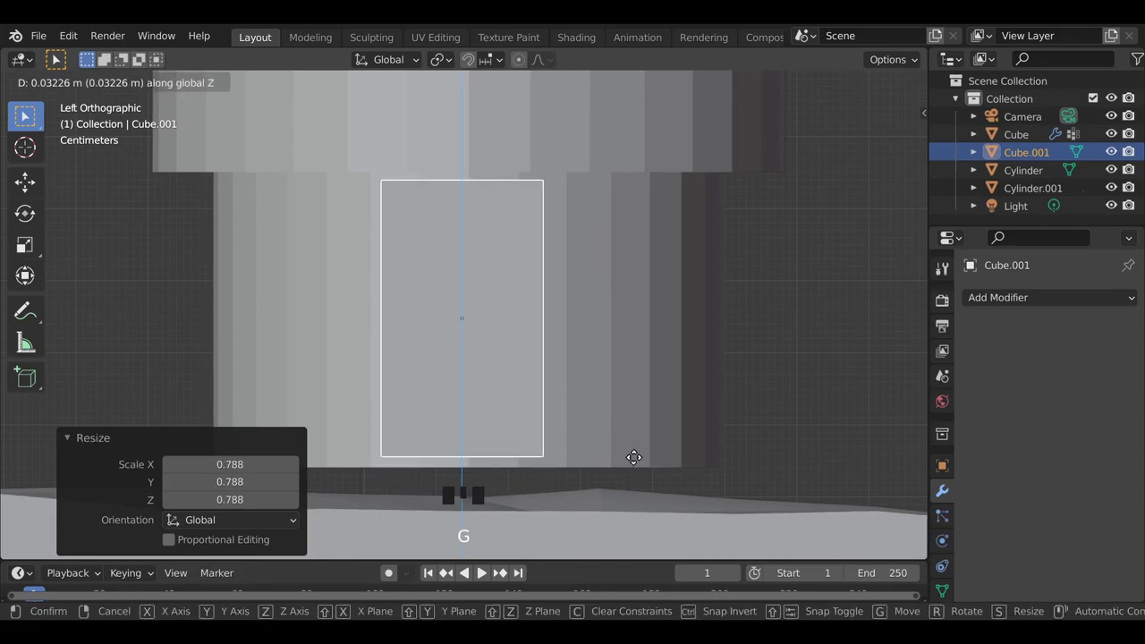
{"action": "left_click_drag", "start_coordinate": [731, 478], "coordinate": [587, 482]}
{"action": "scroll", "scroll_direction": "down", "scroll_amount": 3}
{"action": "key", "text": "f"}
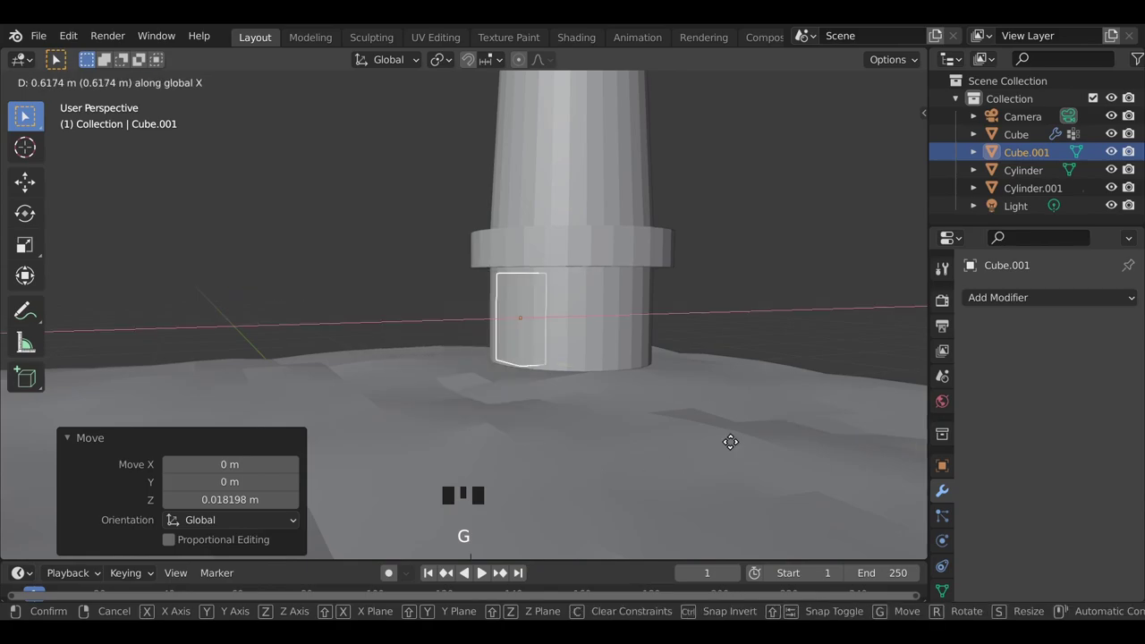
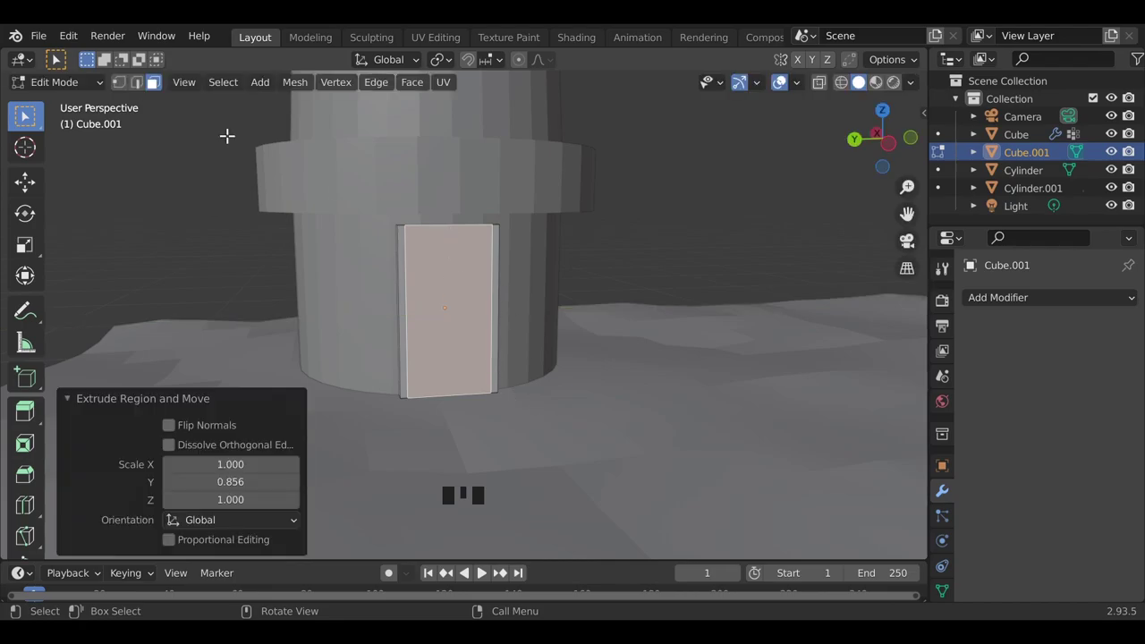
- Inset the door's front face into a frame and slide the inner panel inward
{"action": "left_click", "coordinate": [149, 89]}
{"action": "left_click", "coordinate": [448, 229]}
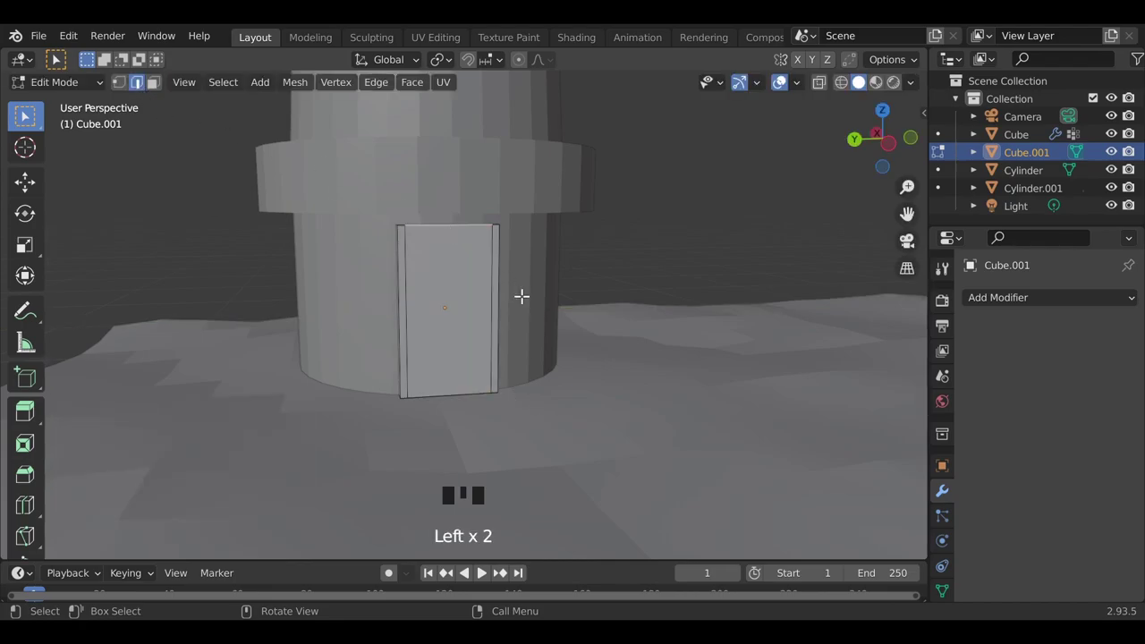
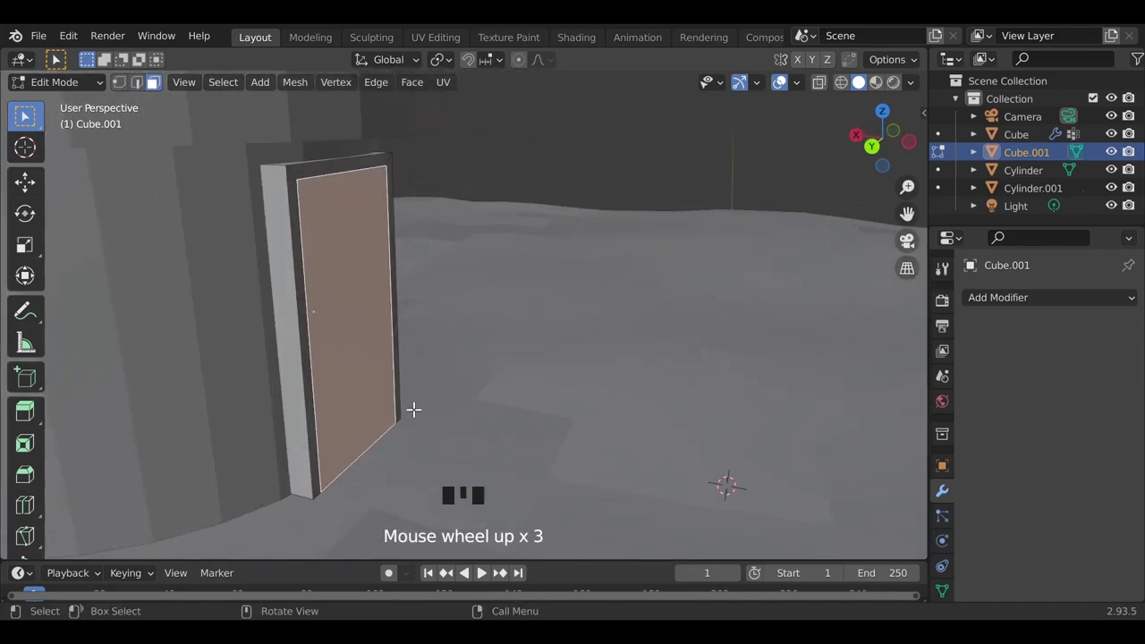
{"action": "key", "text": "g"}
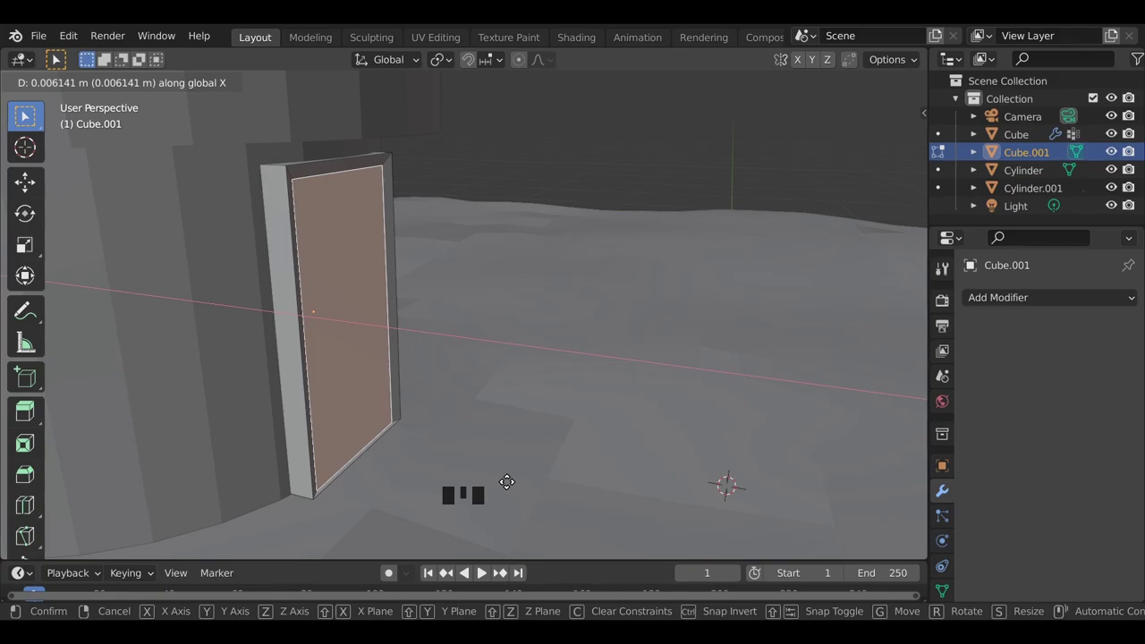
{"action": "key", "text": "Tab"}
{"action": "key", "text": "g"}
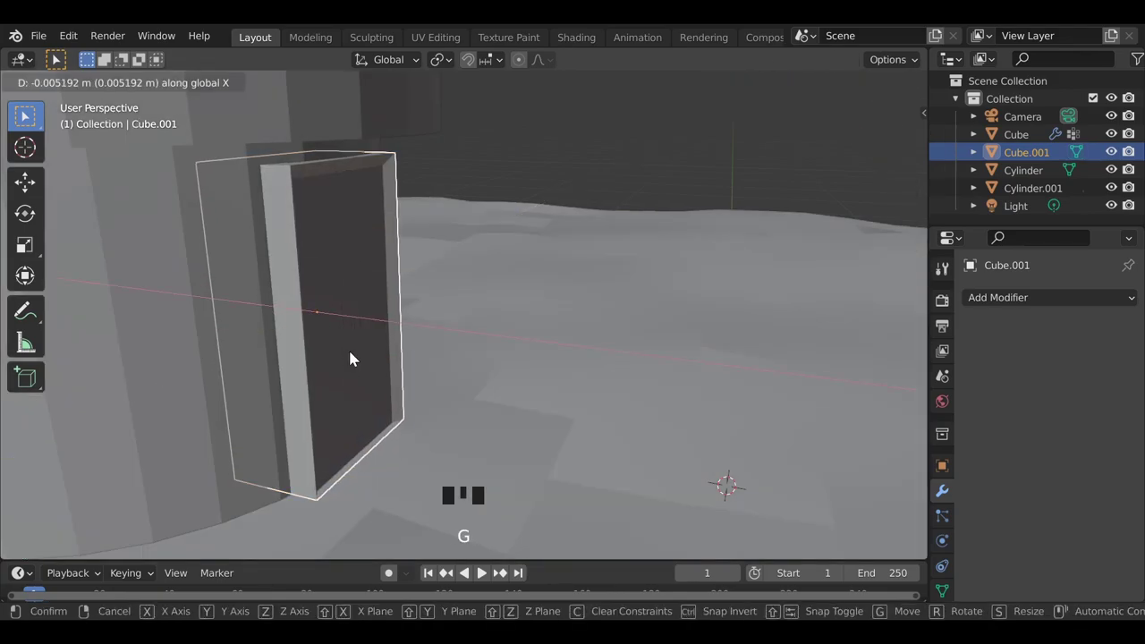
{"action": "key", "text": "Tab"}
{"action": "key", "text": "Tab"}
- Orbit around the tower base to check the framed door from several angles
{"action": "left_click", "coordinate": [503, 356]}
{"action": "left_click_drag", "start_coordinate": [587, 477], "coordinate": [419, 457]}
{"action": "scroll", "scroll_direction": "down", "scroll_amount": 3}
{"action": "left_click_drag", "start_coordinate": [504, 461], "coordinate": [454, 447]}
{"action": "scroll", "scroll_direction": "down", "scroll_amount": 3}
{"action": "left_click_drag", "start_coordinate": [375, 448], "coordinate": [812, 367]}
{"action": "left_click", "coordinate": [811, 366]}
{"action": "left_click_drag", "start_coordinate": [533, 483], "coordinate": [472, 392]}
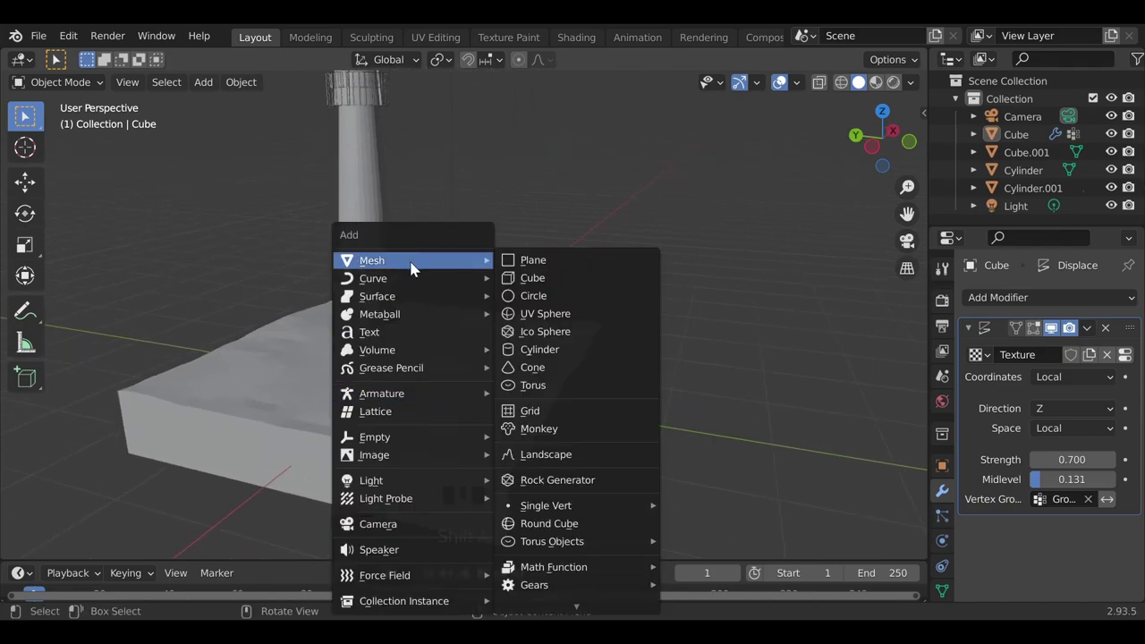
- Add a cube, flatten it into a slab and position it on the terrain in front of the tower
{"action": "key", "text": "shift+a"}
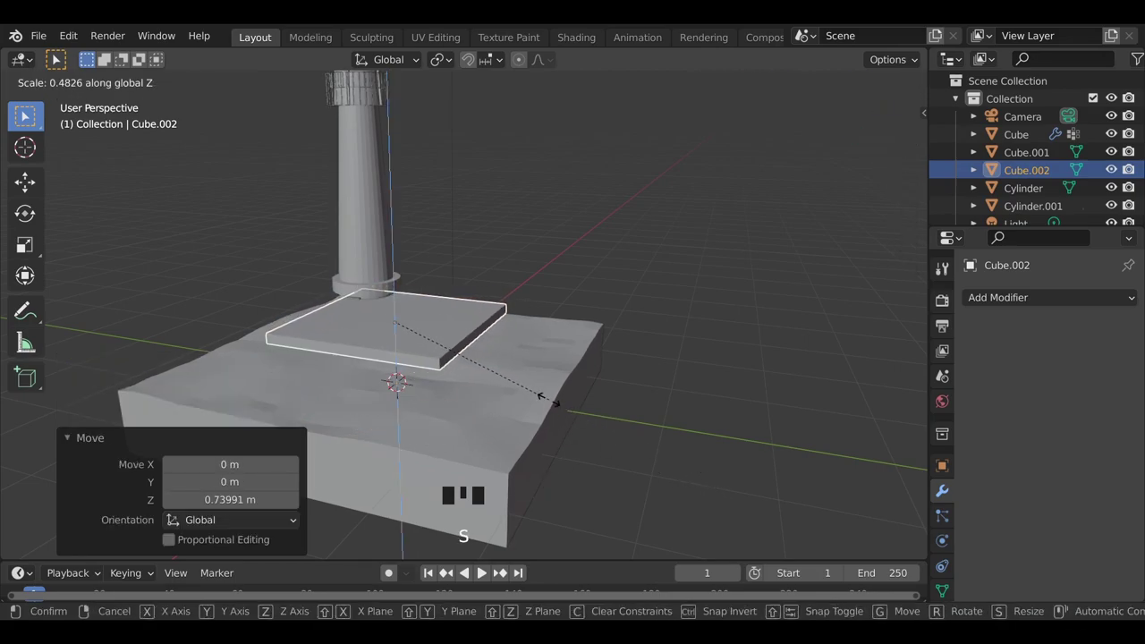
{"action": "middle_click", "coordinate": [438, 434]}
{"action": "scroll", "scroll_direction": "up", "scroll_amount": 3}
{"action": "left_click_drag", "start_coordinate": [420, 443], "coordinate": [662, 522]}
{"action": "key", "text": "s"}
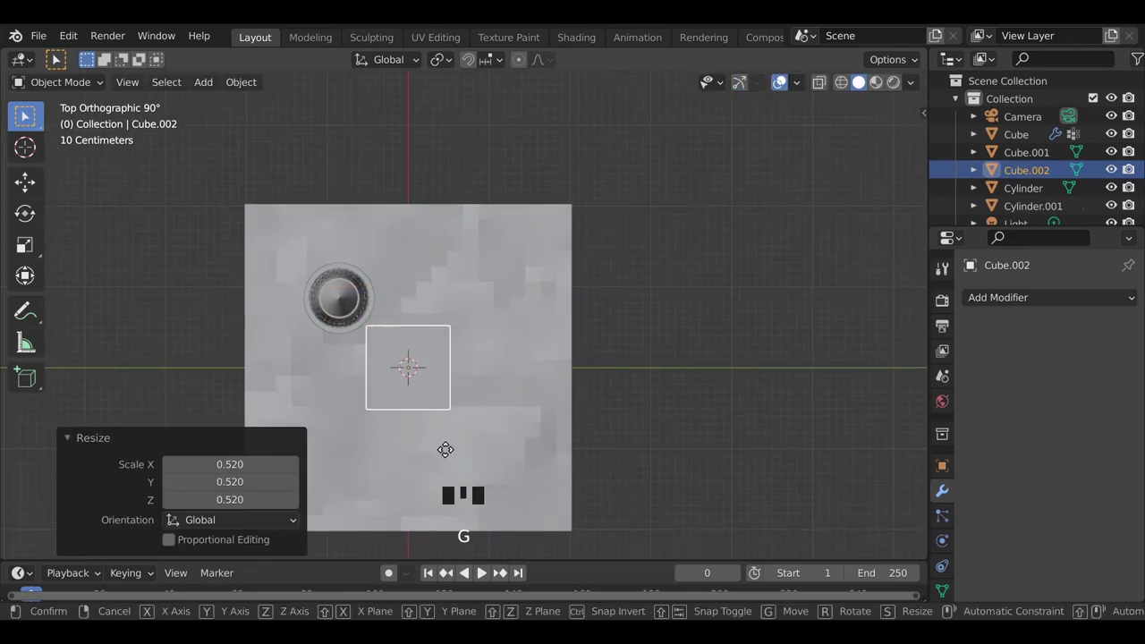
{"action": "left_click_drag", "start_coordinate": [603, 484], "coordinate": [491, 431]}
{"action": "scroll", "scroll_direction": "up", "scroll_amount": 3}
{"action": "left_click_drag", "start_coordinate": [468, 454], "coordinate": [414, 465]}
{"action": "key", "text": "g"}
{"action": "left_click_drag", "start_coordinate": [341, 354], "coordinate": [448, 400]}
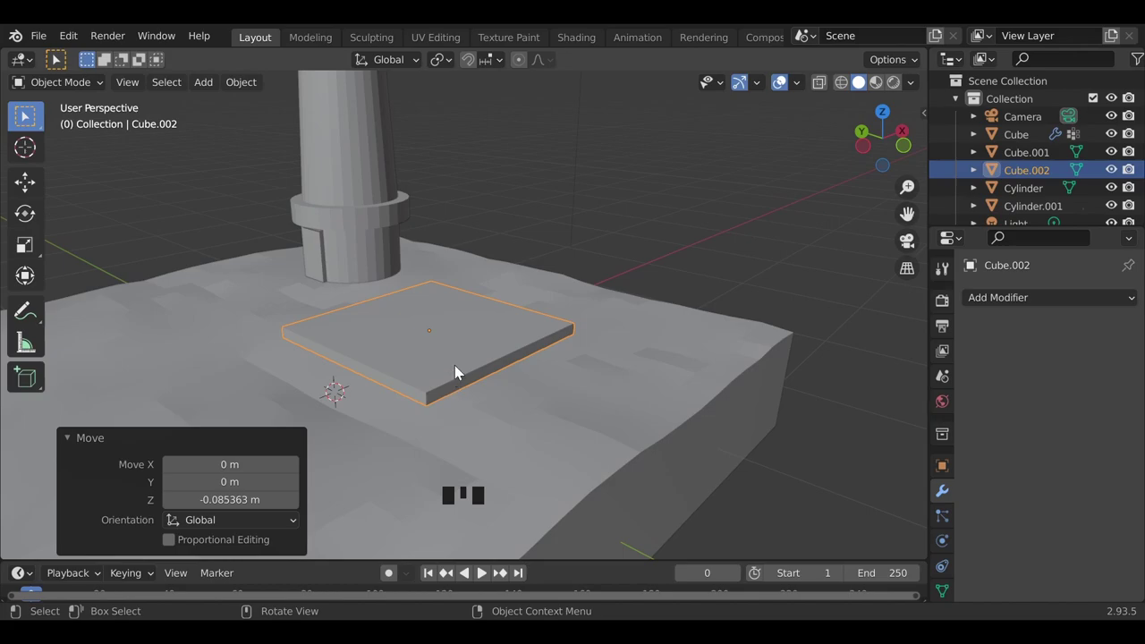
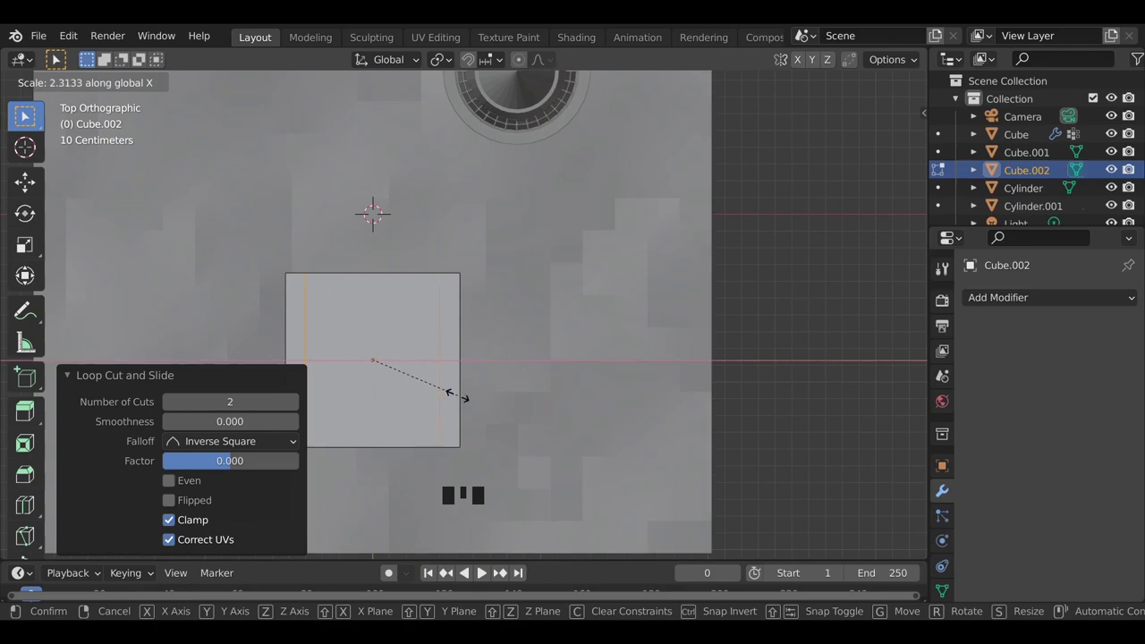
- Cut two pairs of edge loops across the slab and spread them apart
{"action": "key", "text": "ctrl+r"}
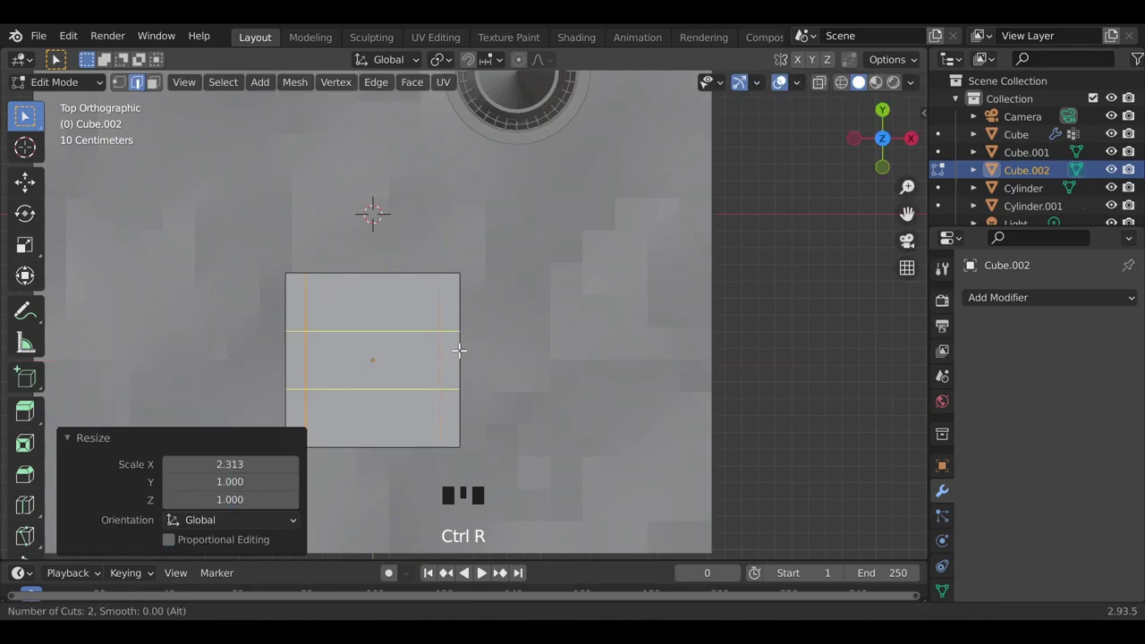
{"action": "key", "text": "s"}
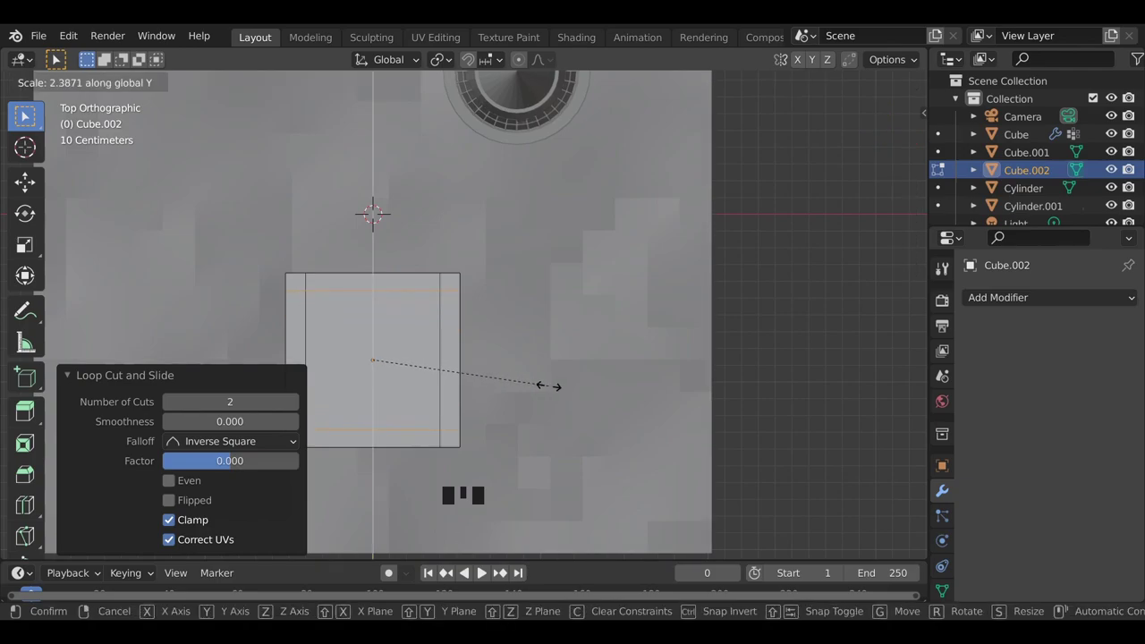
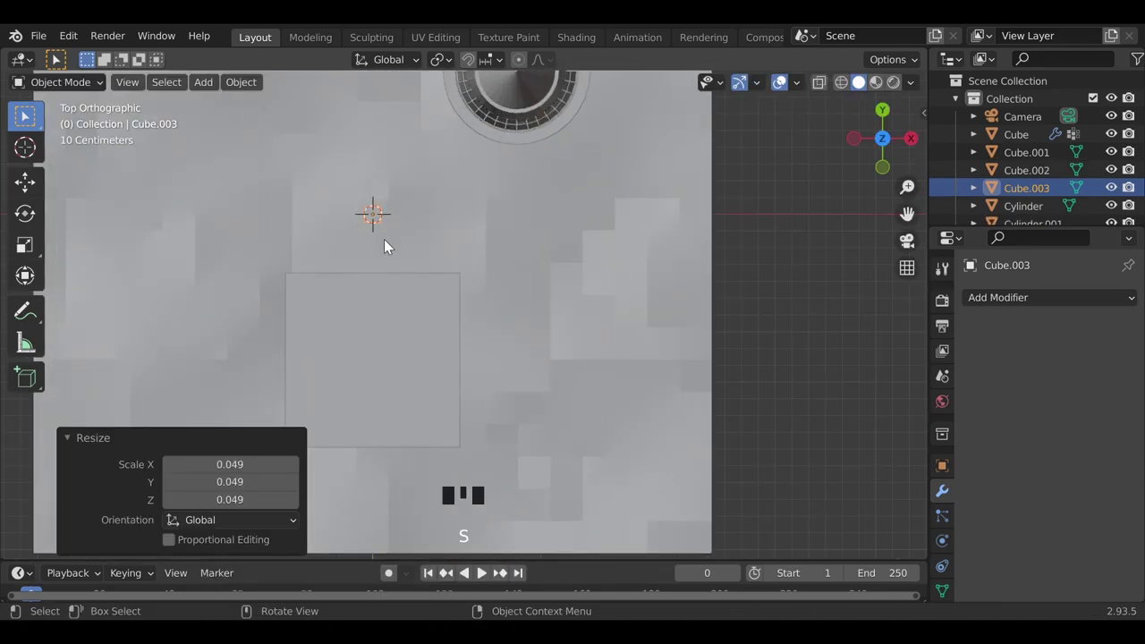
- Move the small cube to a platform corner and stretch it along Z into a support post
{"action": "key", "text": "g"}
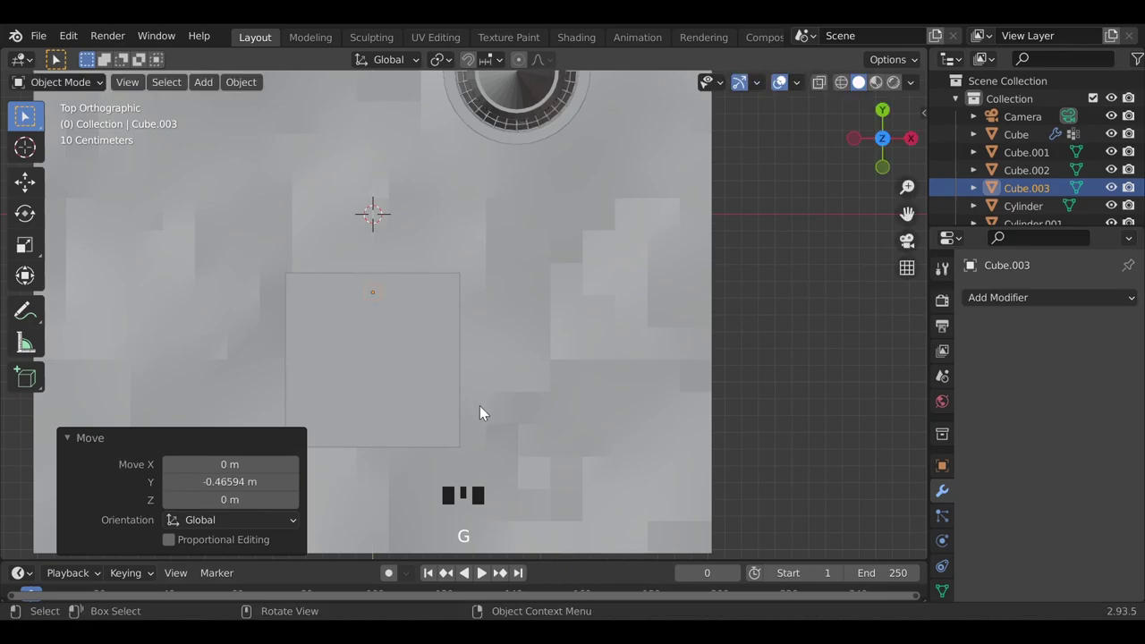
{"action": "key", "text": "g"}
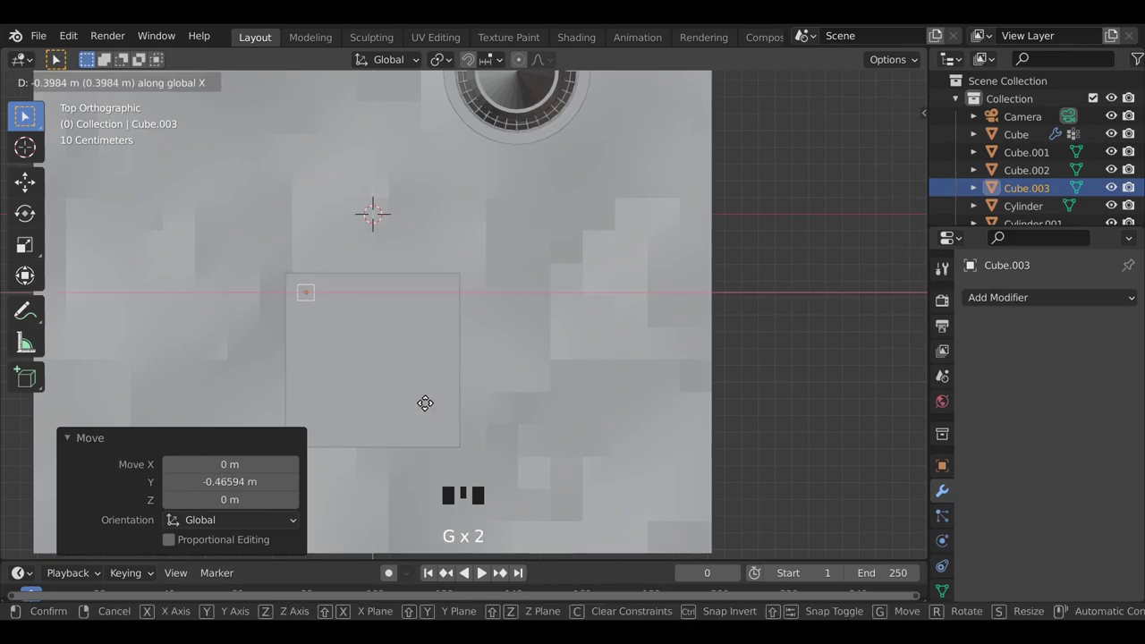
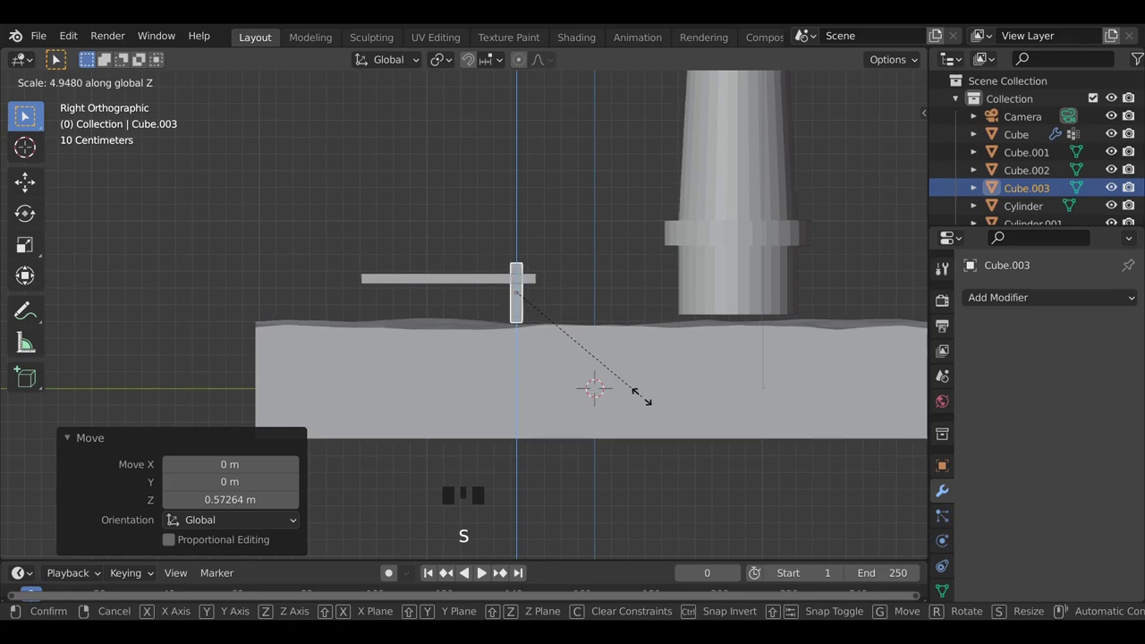
{"action": "left_click_drag", "start_coordinate": [352, 352], "coordinate": [479, 354]}
{"action": "left_click", "coordinate": [472, 360]}
{"action": "left_click_drag", "start_coordinate": [339, 327], "coordinate": [340, 327]}
{"action": "left_click_drag", "start_coordinate": [1017, 307], "coordinate": [773, 508]}
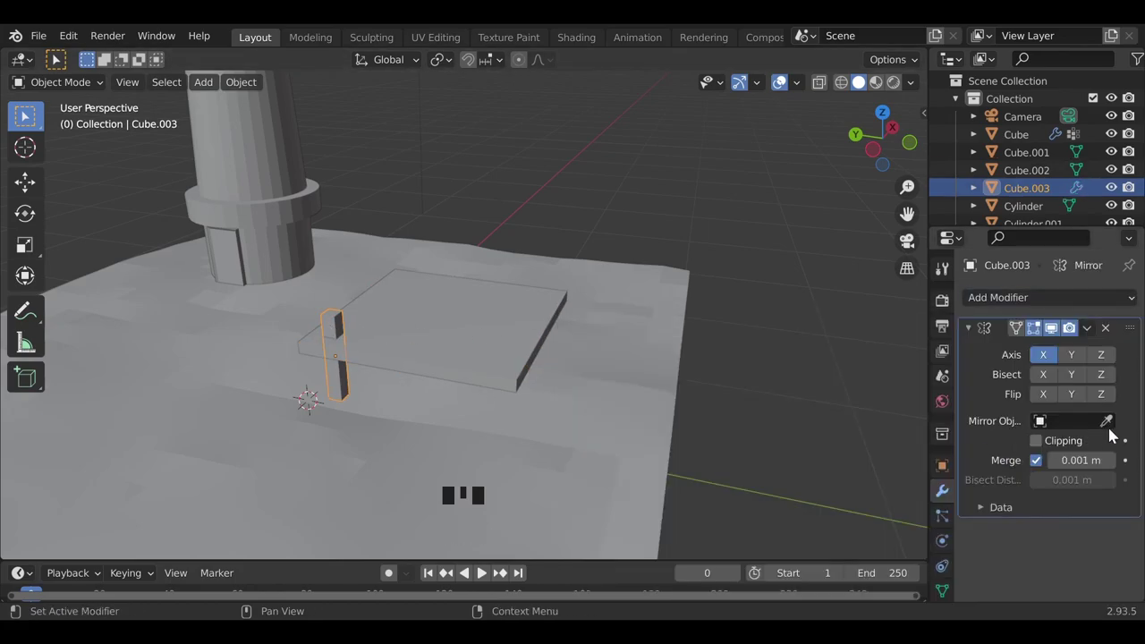
- Add a Mirror modifier on X and Y with the platform as mirror object, giving four corner posts
{"action": "left_click", "coordinate": [1112, 427]}
{"action": "left_click_drag", "start_coordinate": [1097, 329], "coordinate": [1094, 537]}
{"action": "scroll", "scroll_direction": "down", "scroll_amount": 3}
{"action": "left_click_drag", "start_coordinate": [1112, 416], "coordinate": [1107, 432]}
{"action": "left_click", "coordinate": [1076, 364]}
{"action": "left_click", "coordinate": [1051, 357]}
{"action": "left_click", "coordinate": [1108, 360]}
{"action": "left_click", "coordinate": [1082, 361]}
{"action": "left_click", "coordinate": [1112, 361]}
{"action": "left_click", "coordinate": [1121, 424]}
{"action": "left_click", "coordinate": [1082, 358]}
- Apply the mirror and orbit to check the four posts under the dock
{"action": "left_click_drag", "start_coordinate": [1094, 325], "coordinate": [754, 460]}
{"action": "left_click_drag", "start_coordinate": [753, 461], "coordinate": [749, 465]}
{"action": "left_click", "coordinate": [749, 465]}
{"action": "left_click_drag", "start_coordinate": [709, 506], "coordinate": [484, 320]}
{"action": "left_click", "coordinate": [484, 319]}
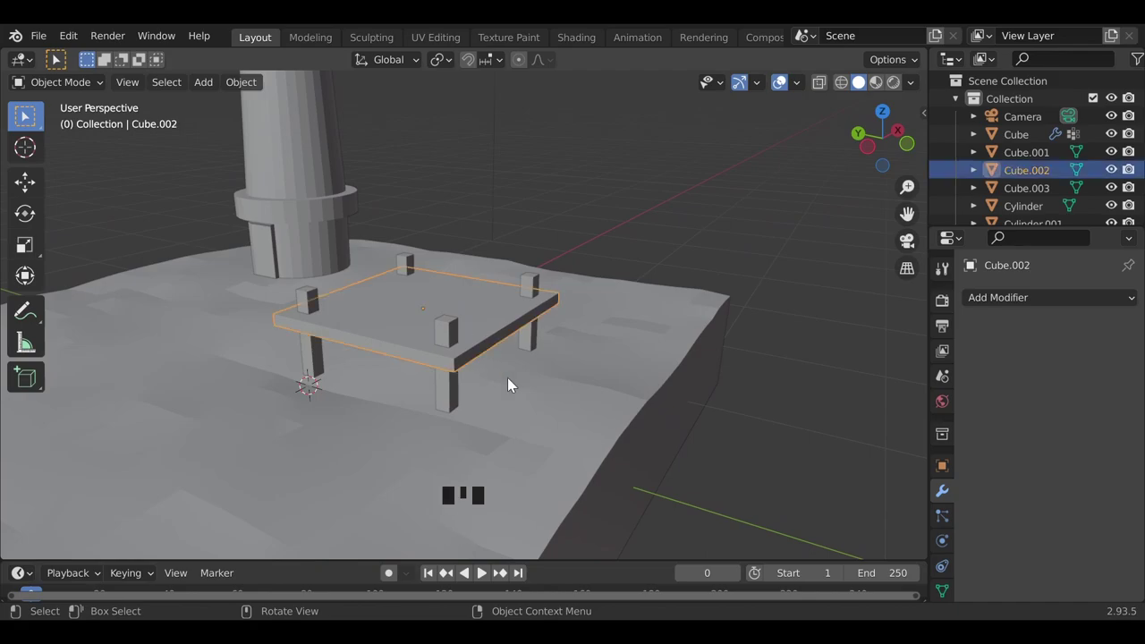
- Duplicate the platform and squash the copy into a narrow plank, viewed from above
{"action": "key", "text": "shift+d"}
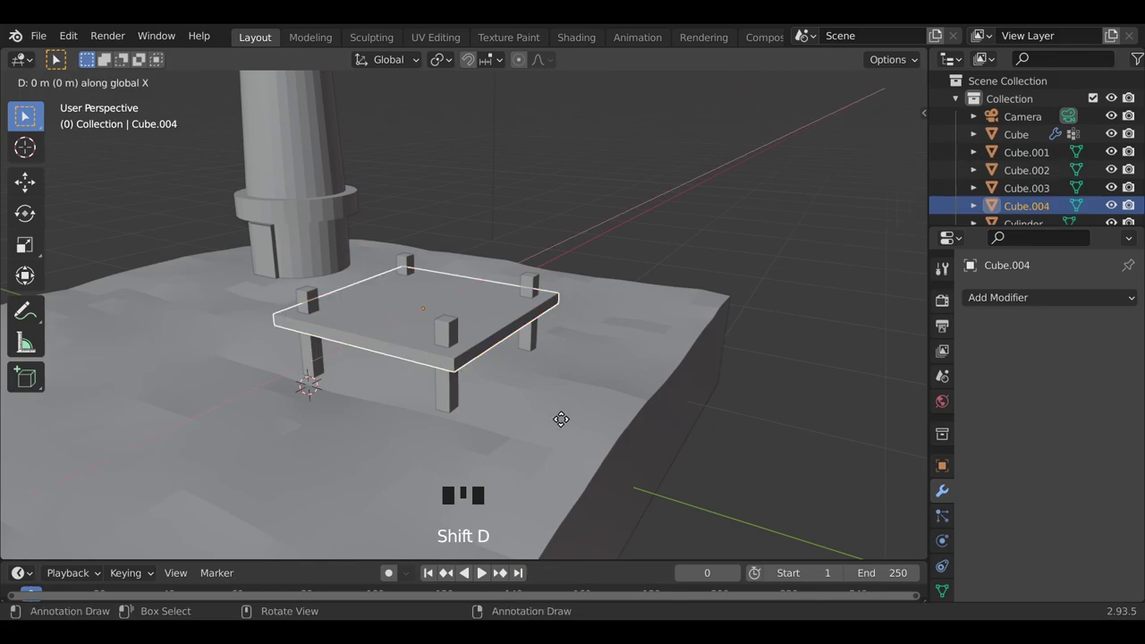
{"action": "key", "text": "s"}
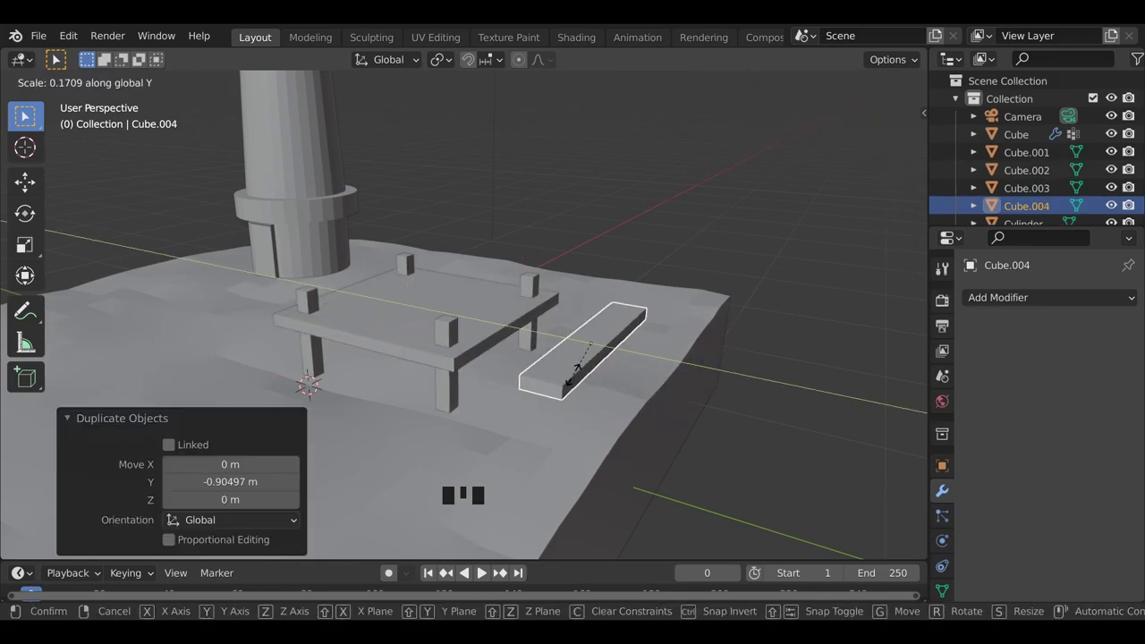
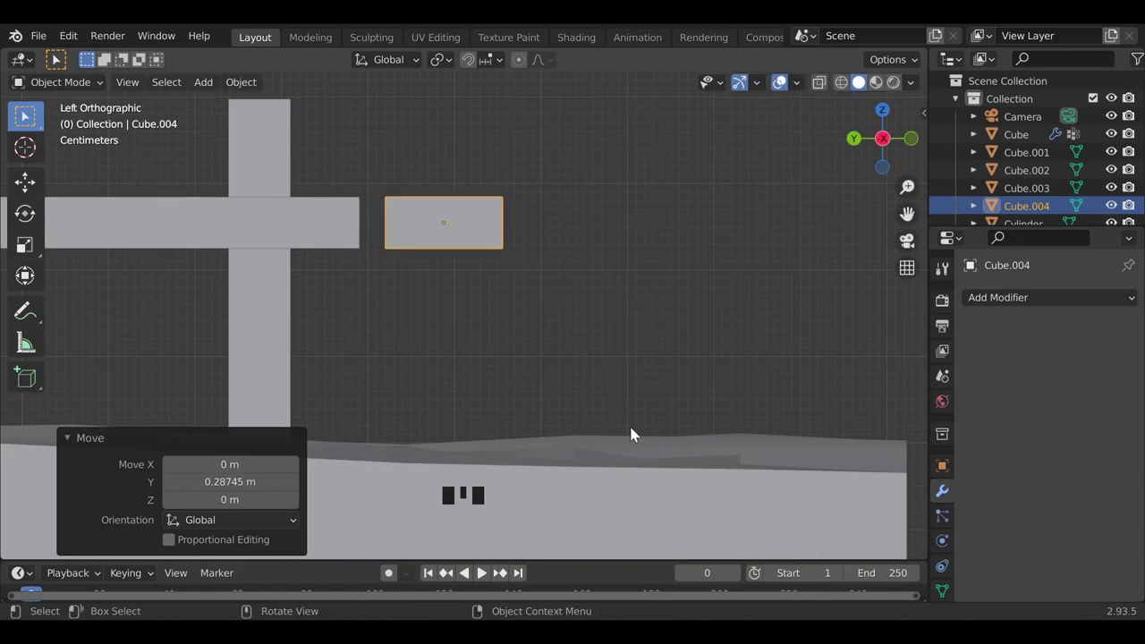
{"action": "key", "text": "s"}
{"action": "left_click_drag", "start_coordinate": [414, 300], "coordinate": [415, 367]}
{"action": "scroll", "scroll_direction": "down", "scroll_amount": 3}
{"action": "left_click_drag", "start_coordinate": [418, 458], "coordinate": [480, 413]}
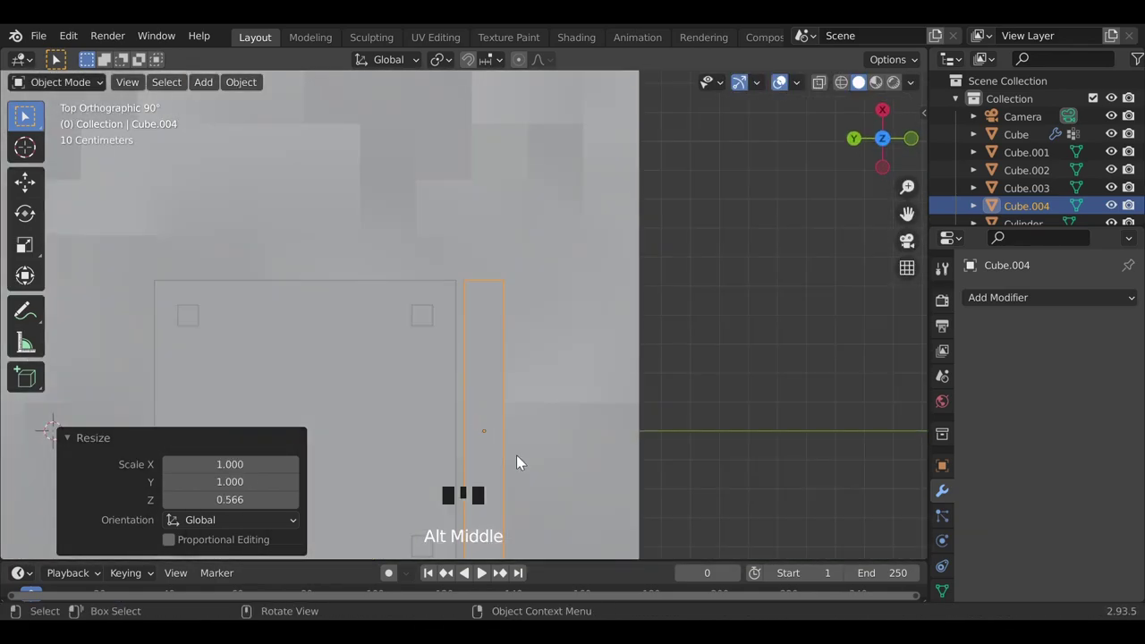
{"action": "left_click_drag", "start_coordinate": [516, 386], "coordinate": [510, 415]}
- Duplicate and tilt further planks, stepping the last one down below the others
{"action": "key", "text": "shift+d"}
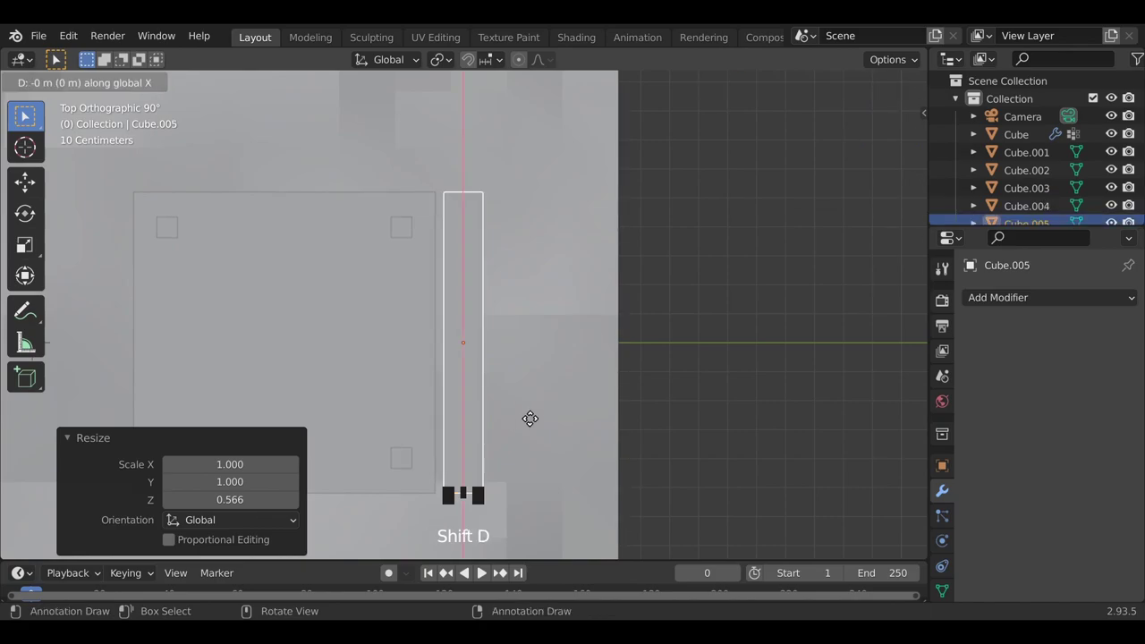
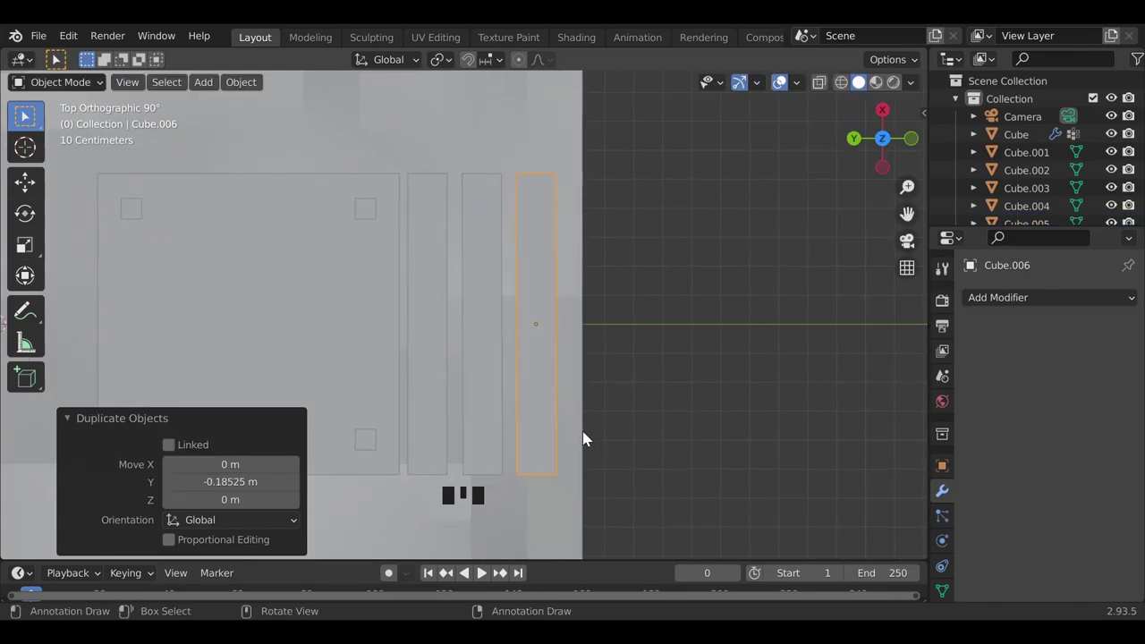
{"action": "key", "text": "r"}
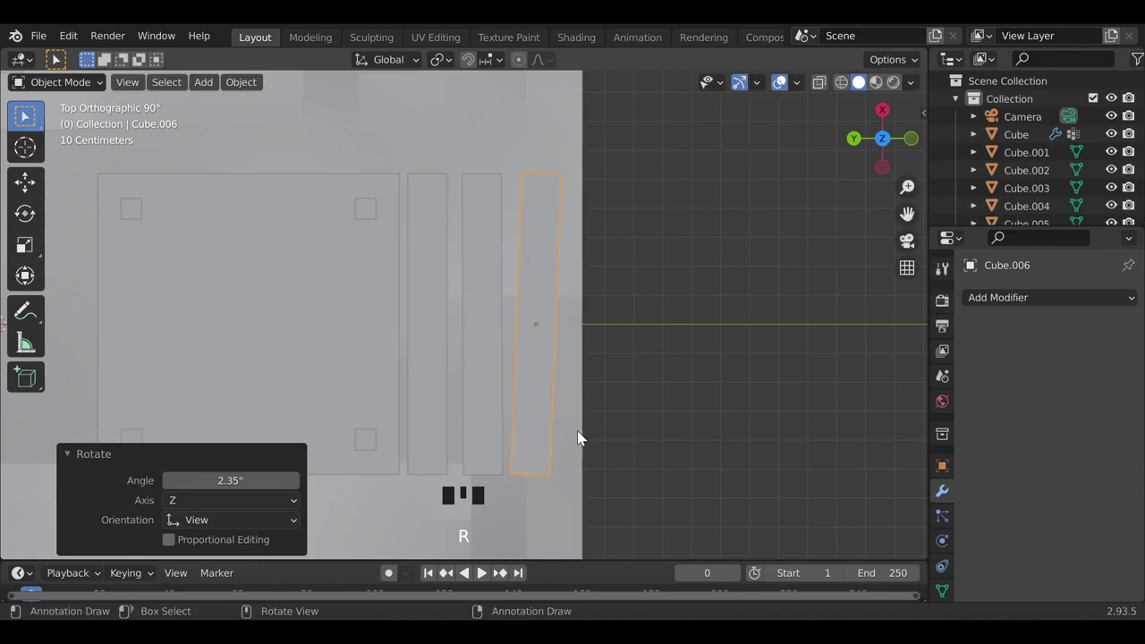
{"action": "key", "text": "shift+d"}
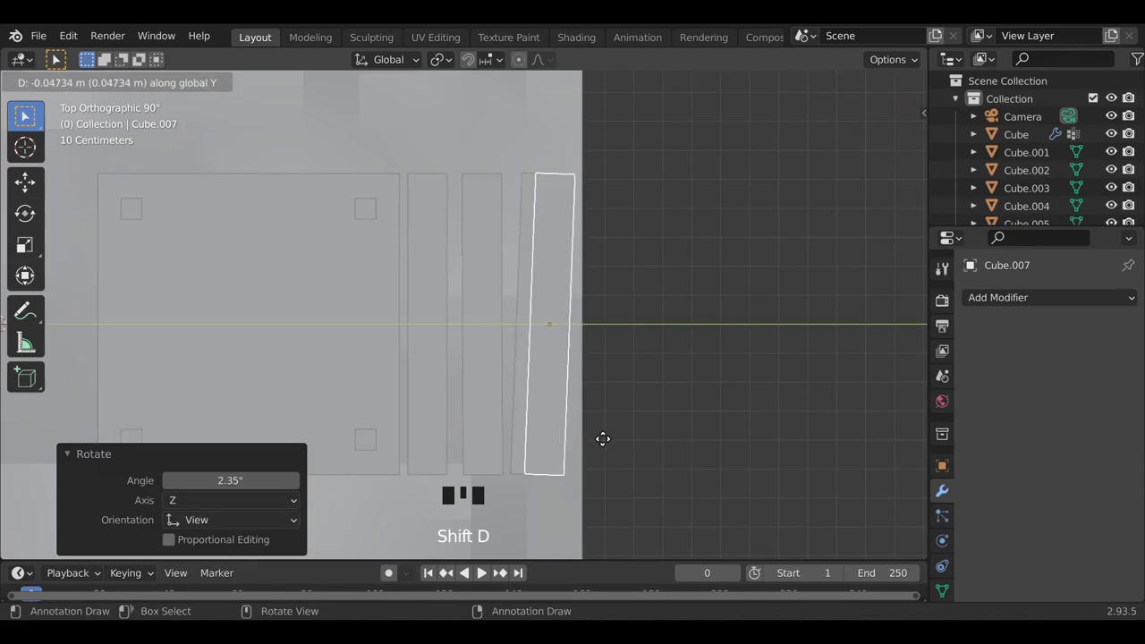
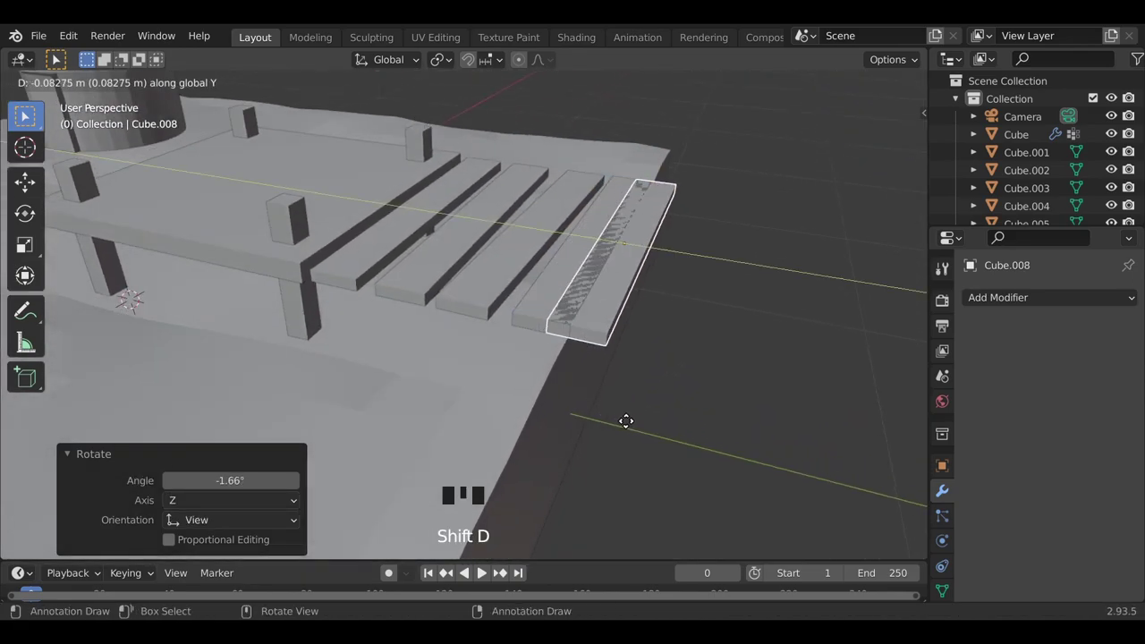
{"action": "middle_click", "coordinate": [528, 441]}
{"action": "middle_click", "coordinate": [595, 449]}
{"action": "left_click_drag", "start_coordinate": [561, 368], "coordinate": [569, 411]}
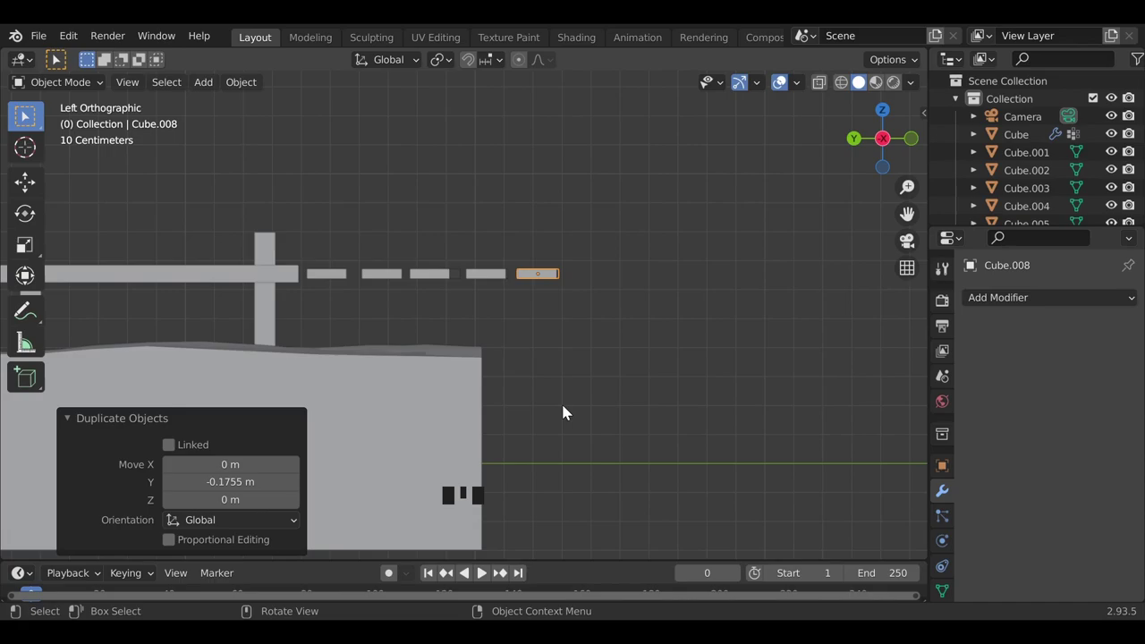
{"action": "key", "text": "g"}
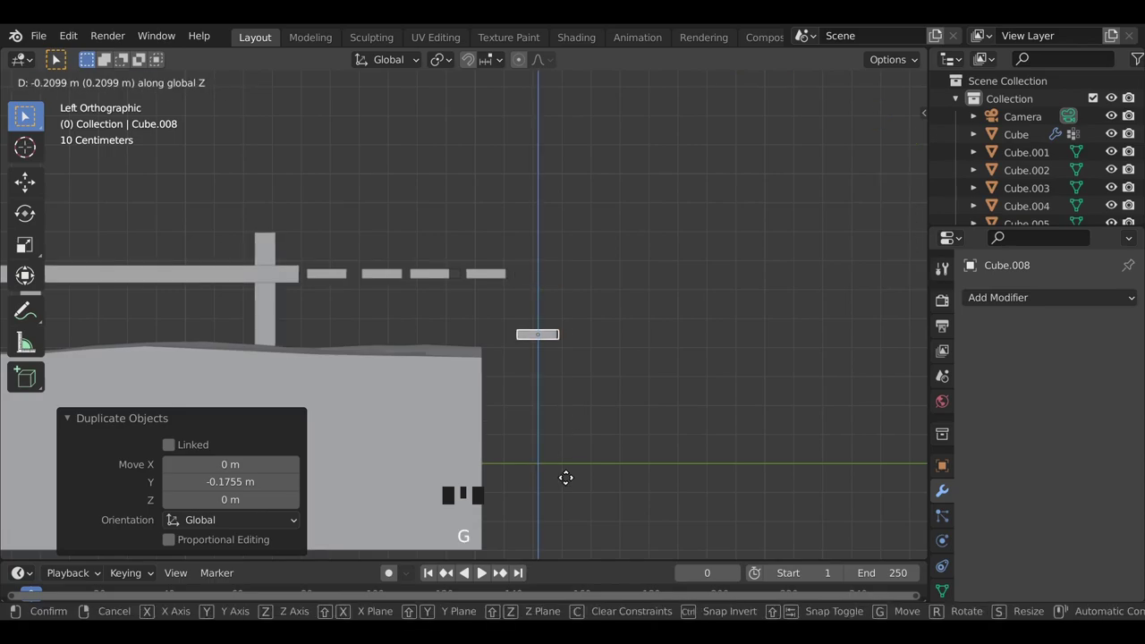
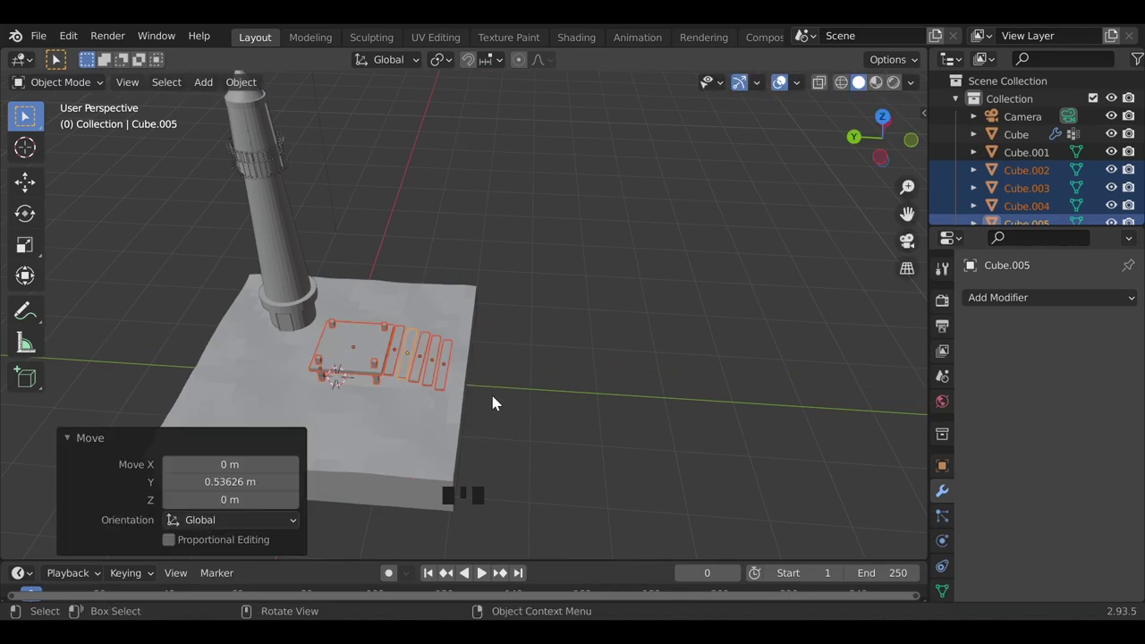
- Rotate the whole dock and shift it across the terrain, then pick the terrain block
{"action": "key", "text": "r"}
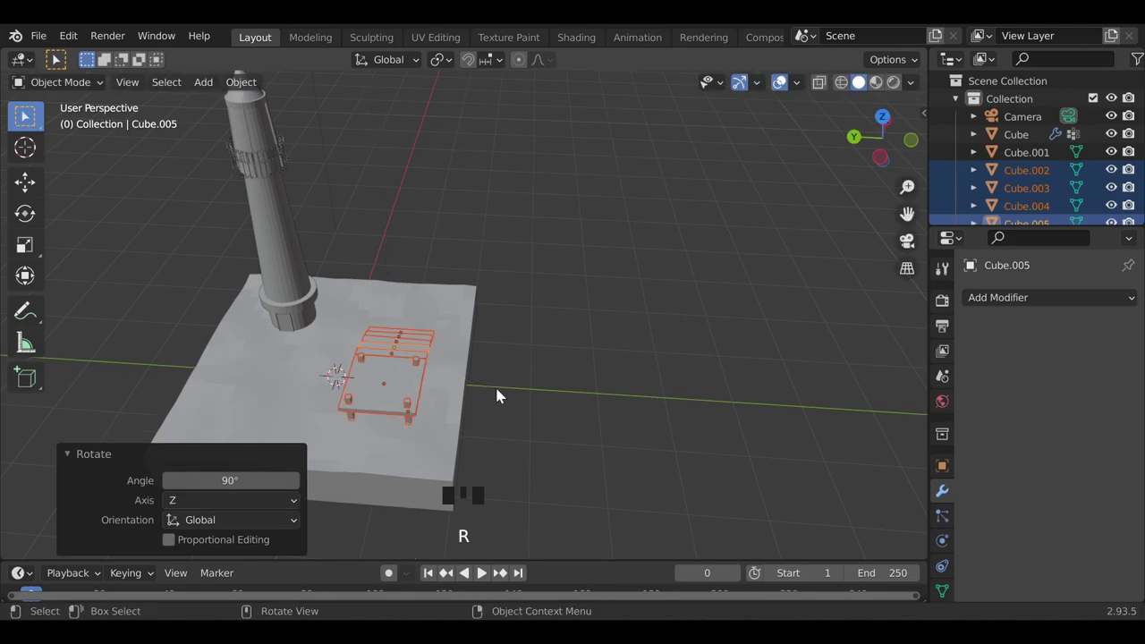
{"action": "key", "text": "r"}
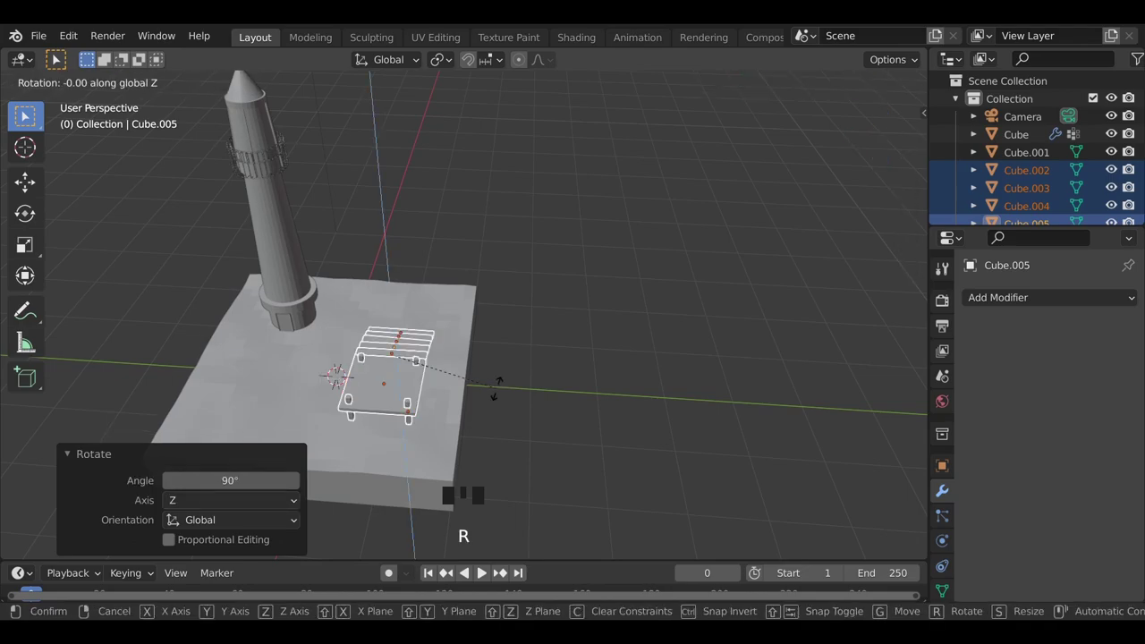
{"action": "left_click_drag", "start_coordinate": [561, 451], "coordinate": [622, 457]}
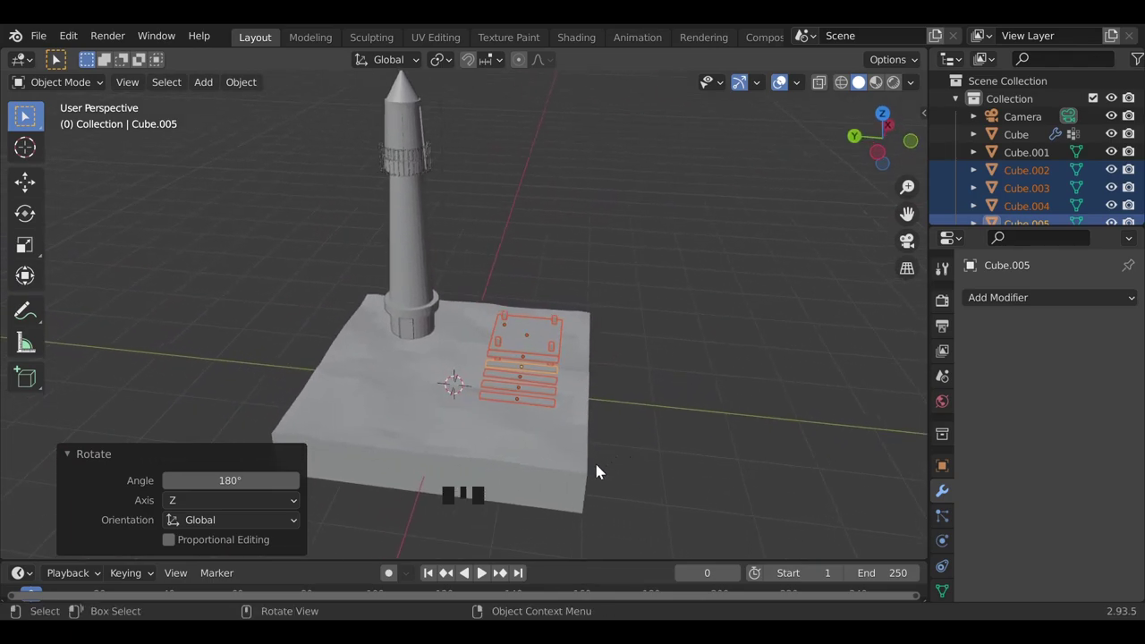
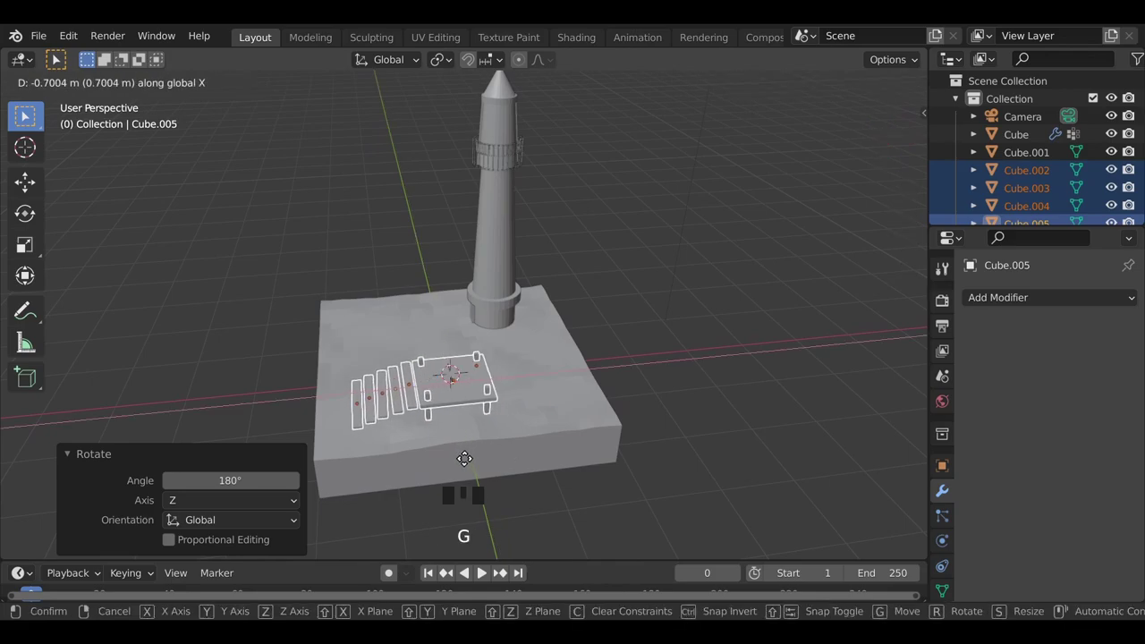
{"action": "left_click_drag", "start_coordinate": [414, 461], "coordinate": [740, 391]}
{"action": "left_click", "coordinate": [740, 391]}
{"action": "left_click_drag", "start_coordinate": [692, 498], "coordinate": [590, 447]}
{"action": "left_click", "coordinate": [589, 447]}
- Stretch the terrain lengthwise along Y and lower its Displace strength from 0.7 to 0.5
{"action": "key", "text": "s"}
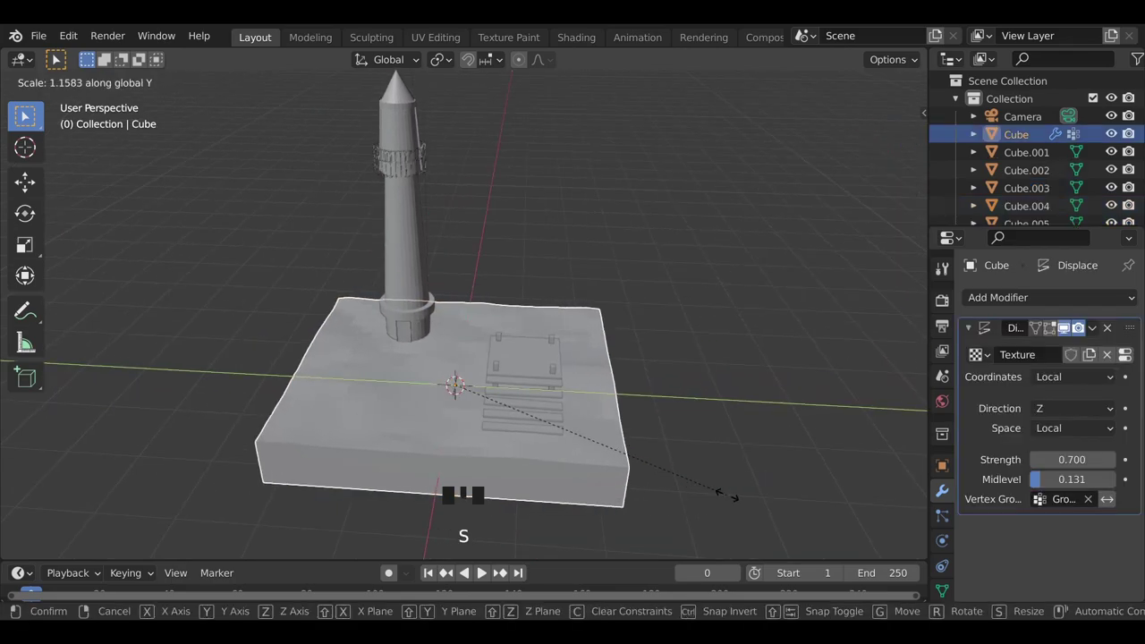
{"action": "left_click", "coordinate": [769, 437]}
{"action": "scroll", "scroll_direction": "up", "scroll_amount": 3}
{"action": "left_click_drag", "start_coordinate": [577, 503], "coordinate": [833, 473]}
{"action": "left_click", "coordinate": [693, 478]}
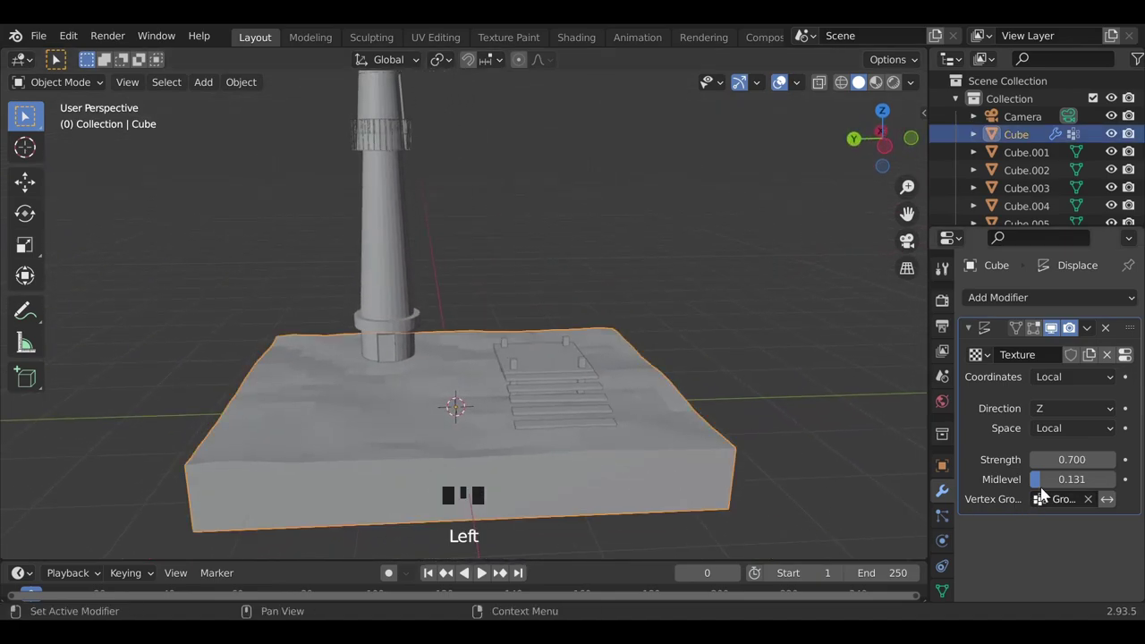
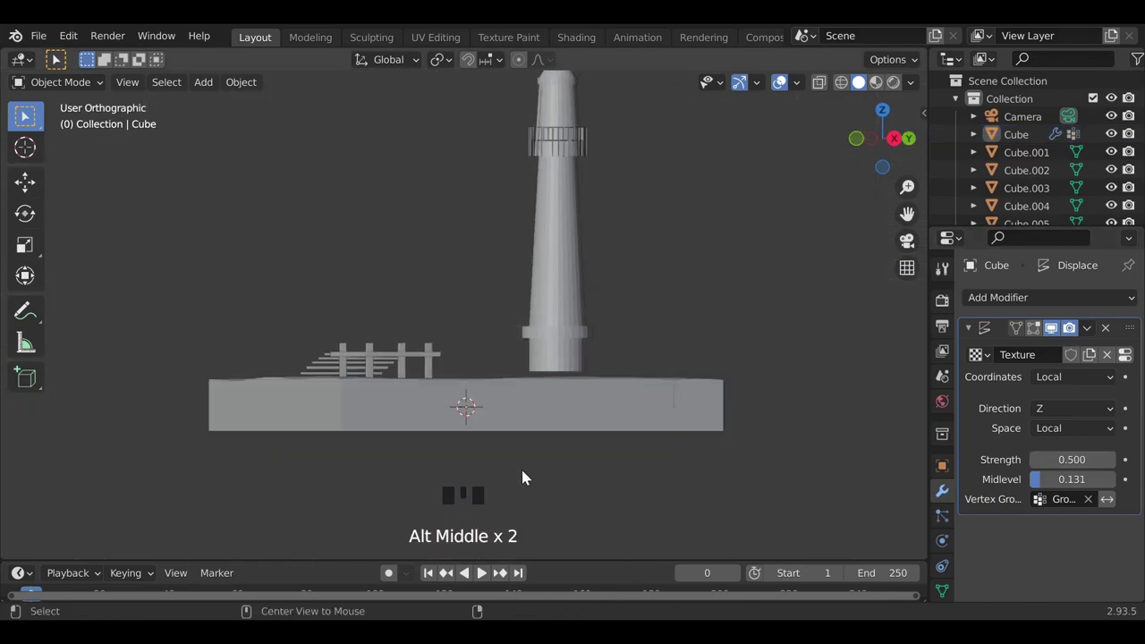
- Orbit to the side of the dock and pick a step plank
{"action": "scroll", "scroll_direction": "up", "scroll_amount": 3}
{"action": "middle_click", "coordinate": [197, 477]}
{"action": "scroll", "scroll_direction": "up", "scroll_amount": 3}
{"action": "left_click_drag", "start_coordinate": [230, 513], "coordinate": [375, 430]}
{"action": "left_click", "coordinate": [376, 429]}
- Duplicate the step plank and lower the copy to rest on the ground beside the lowest step
{"action": "key", "text": "shift+d"}
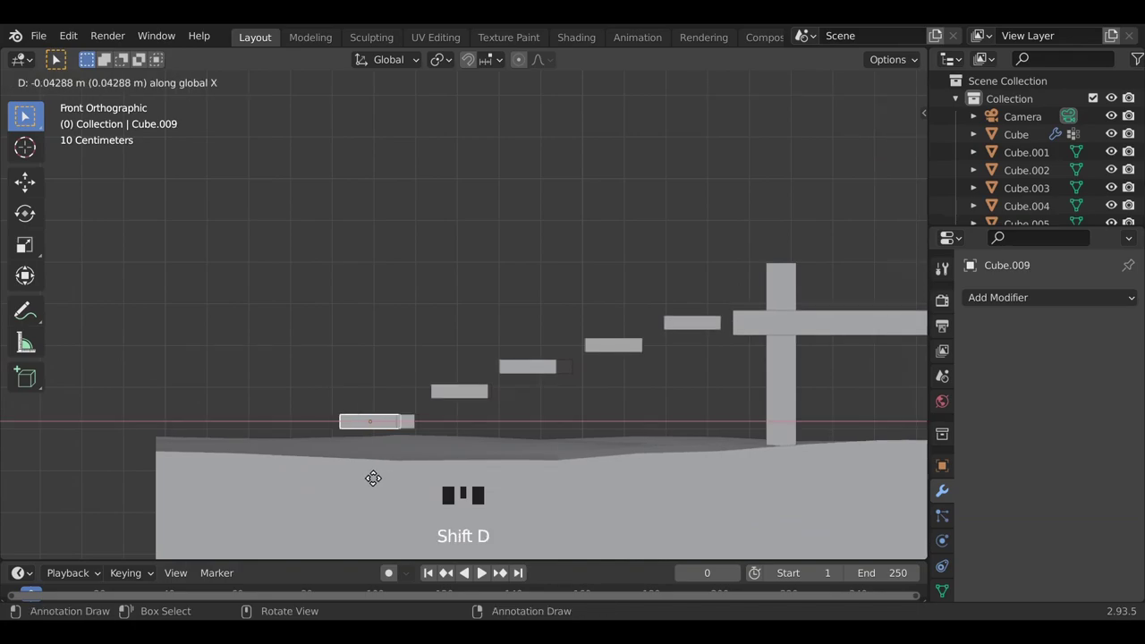
{"action": "key", "text": "g"}
{"action": "middle_click", "coordinate": [412, 505]}
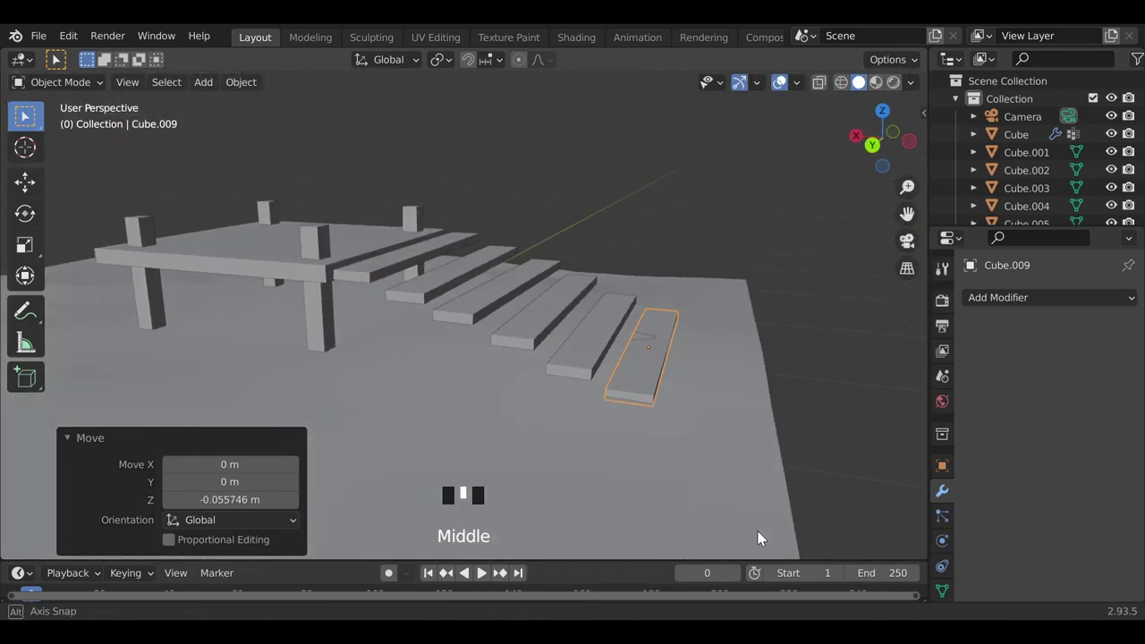
{"action": "left_click", "coordinate": [859, 441]}
{"action": "left_click", "coordinate": [657, 395]}
{"action": "left_click_drag", "start_coordinate": [761, 497], "coordinate": [760, 482]}
{"action": "key", "text": "g"}
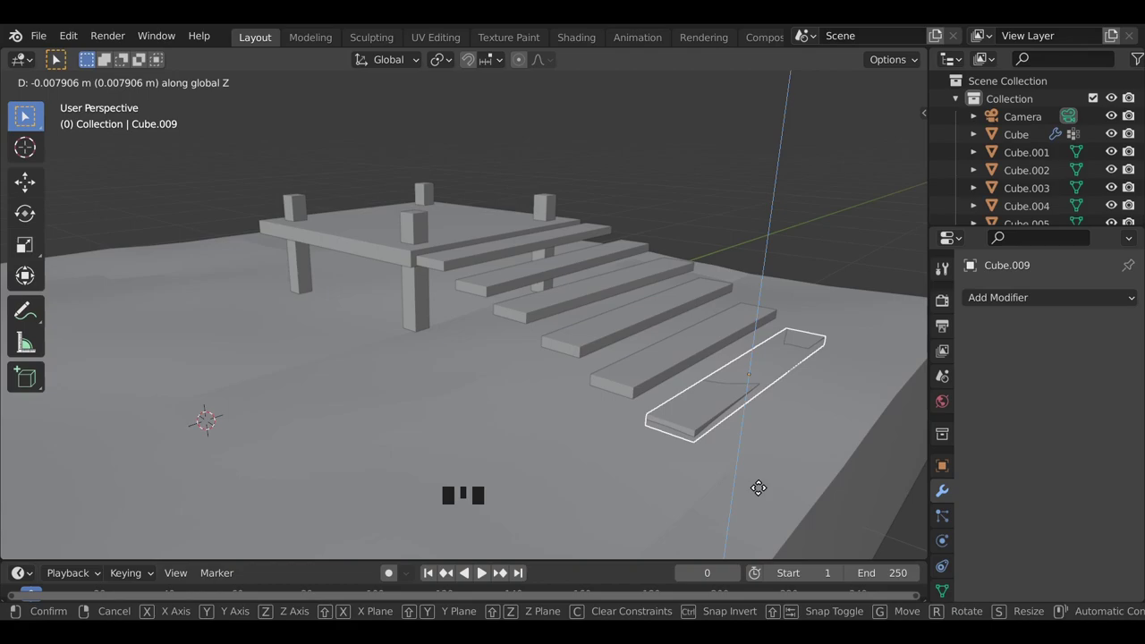
{"action": "scroll", "scroll_direction": "down", "scroll_amount": 3}
{"action": "left_click", "coordinate": [815, 475]}
- Orbit to check the finished steps and the whole dock
{"action": "left_click_drag", "start_coordinate": [800, 549], "coordinate": [690, 528]}
{"action": "scroll", "scroll_direction": "down", "scroll_amount": 3}
{"action": "left_click_drag", "start_coordinate": [604, 494], "coordinate": [565, 437]}
{"action": "key", "text": "shift+s"}
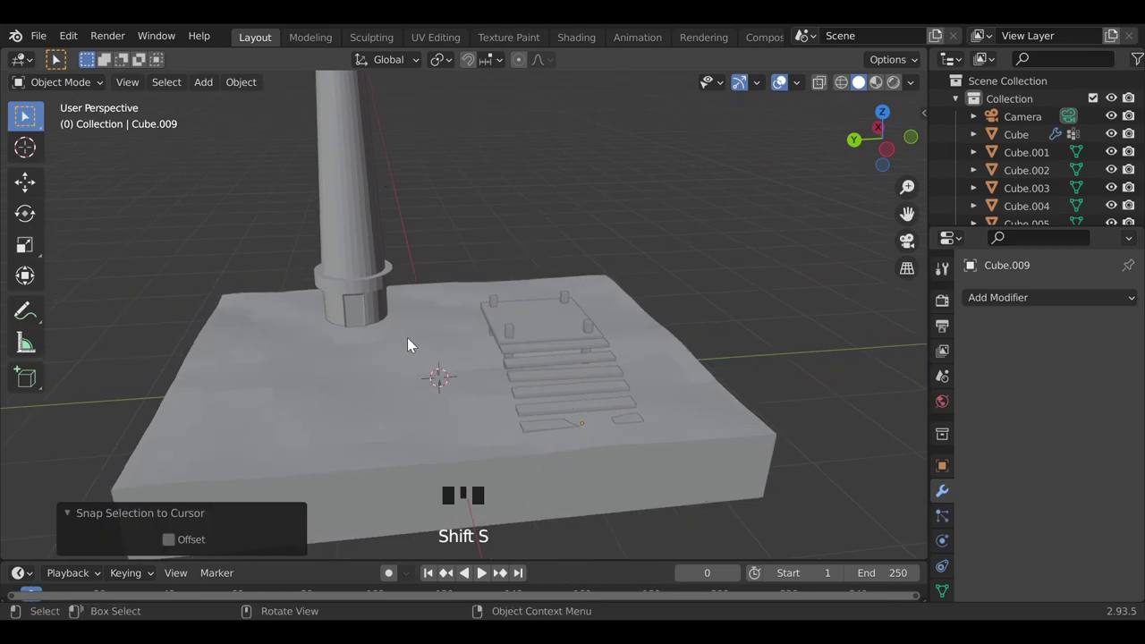
- Add a cube for the hut and, from top view, move and shrink it over the dock platform
{"action": "key", "text": "shift+a"}
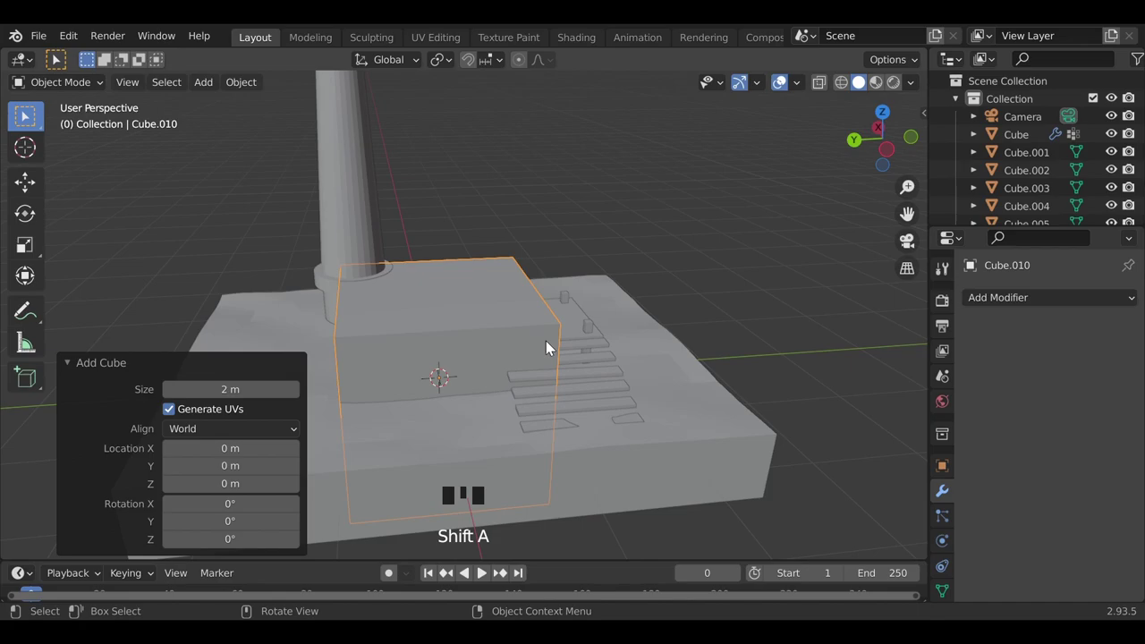
{"action": "middle_click", "coordinate": [429, 381]}
{"action": "key", "text": "s"}
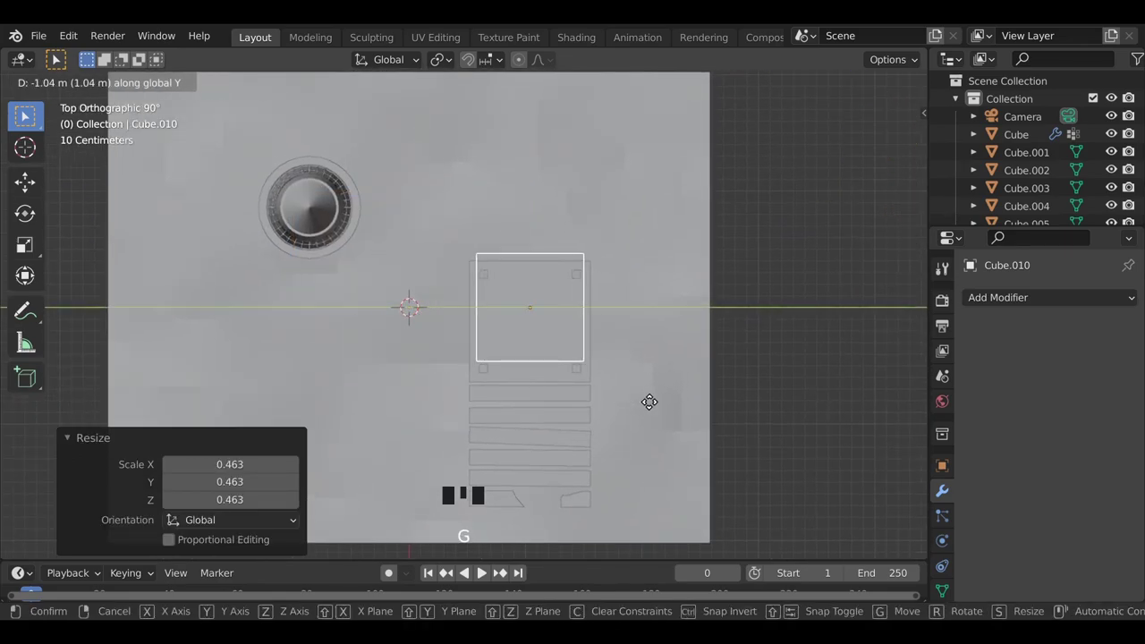
{"action": "key", "text": "g"}
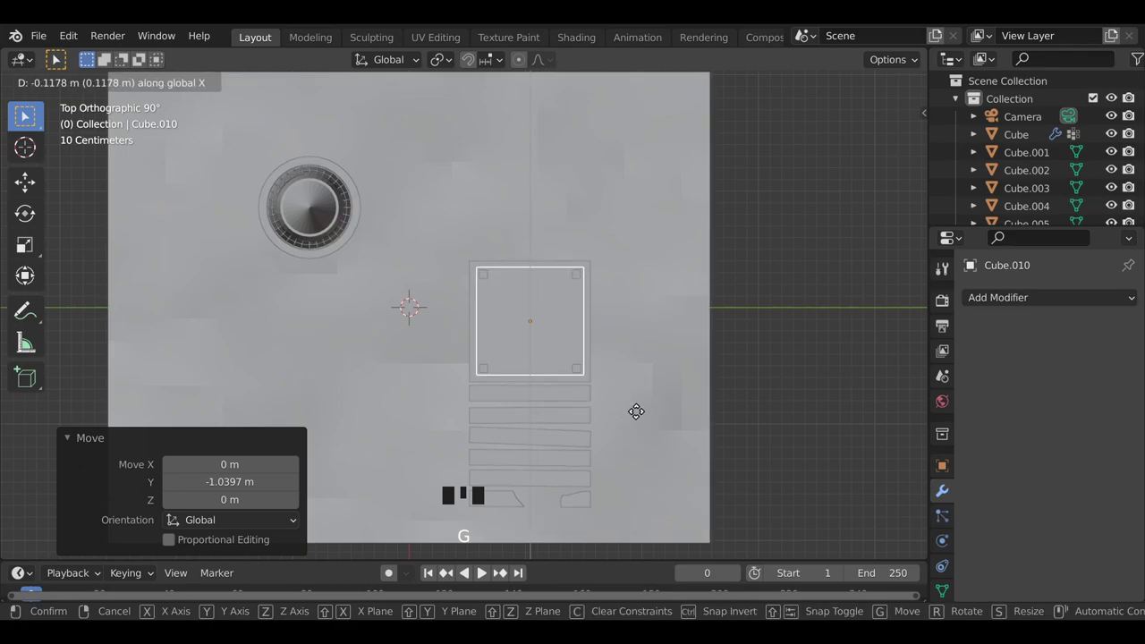
{"action": "key", "text": "s"}
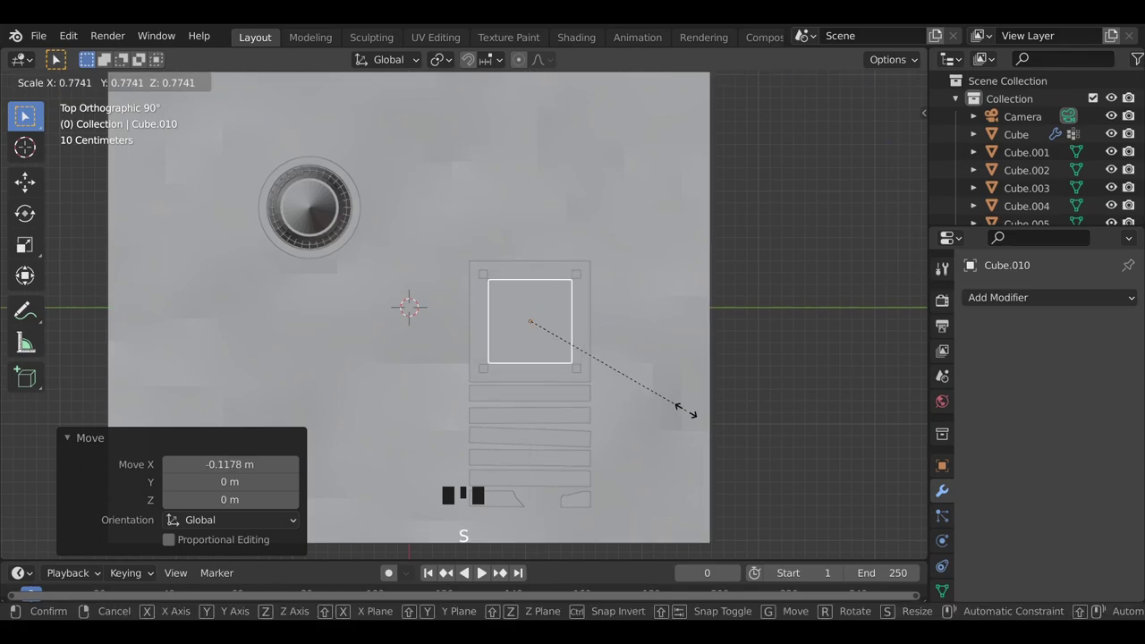
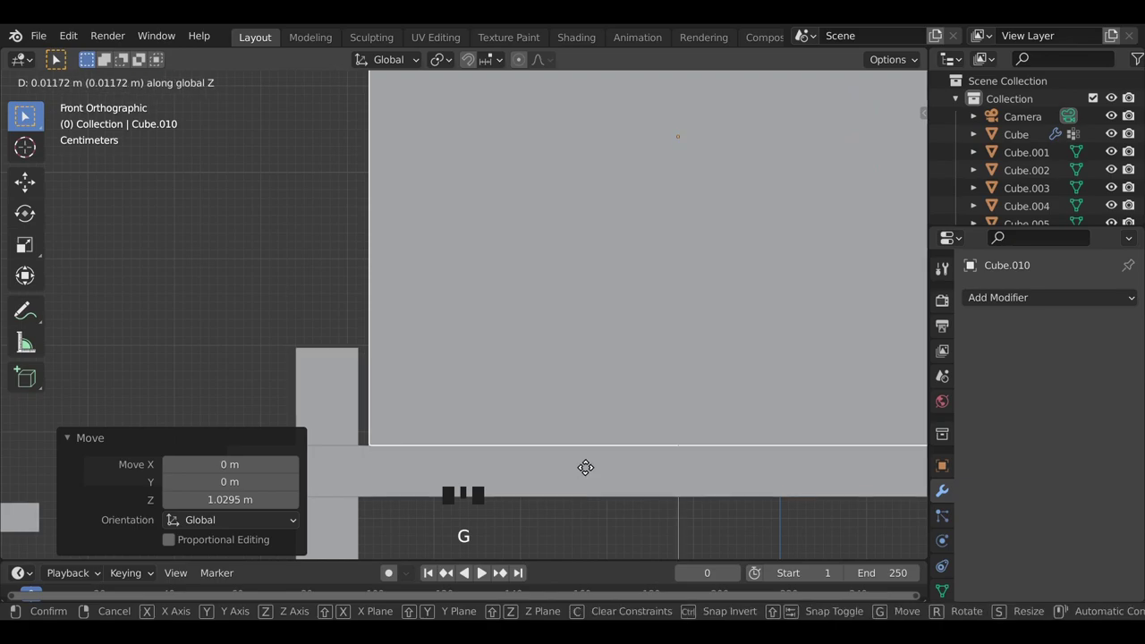
- Orbit around the box on the dock and resize it evenly to crate-like proportions
{"action": "scroll", "scroll_direction": "down", "scroll_amount": 3}
{"action": "left_click_drag", "start_coordinate": [381, 441], "coordinate": [560, 477]}
{"action": "scroll", "scroll_direction": "down", "scroll_amount": 3}
{"action": "left_click_drag", "start_coordinate": [501, 463], "coordinate": [568, 458]}
{"action": "scroll", "scroll_direction": "up", "scroll_amount": 3}
{"action": "key", "text": "s"}
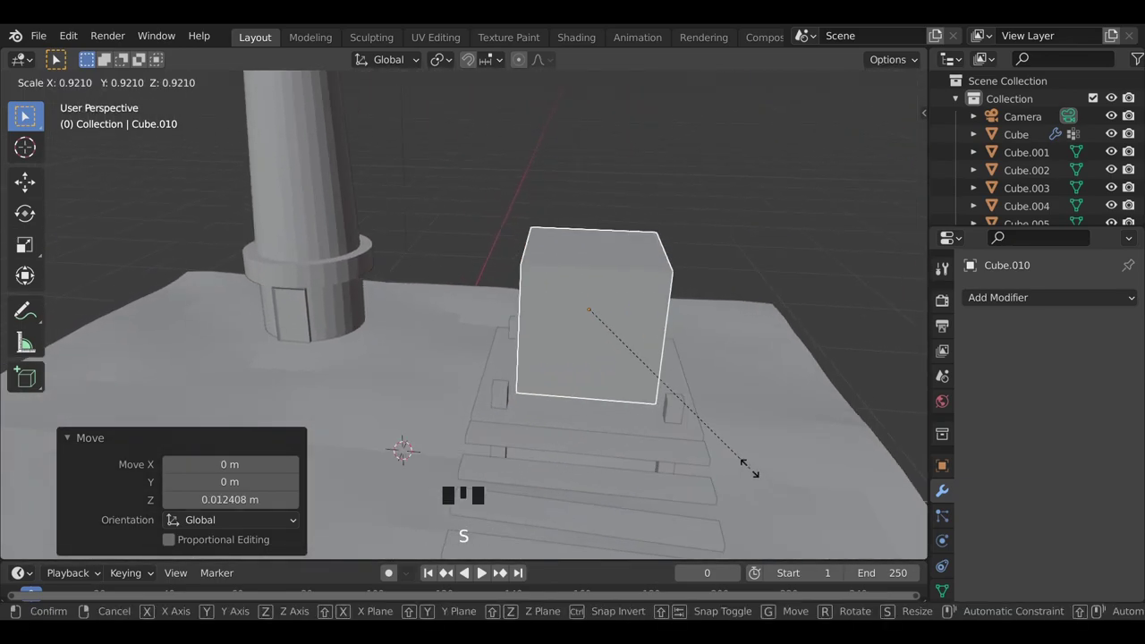
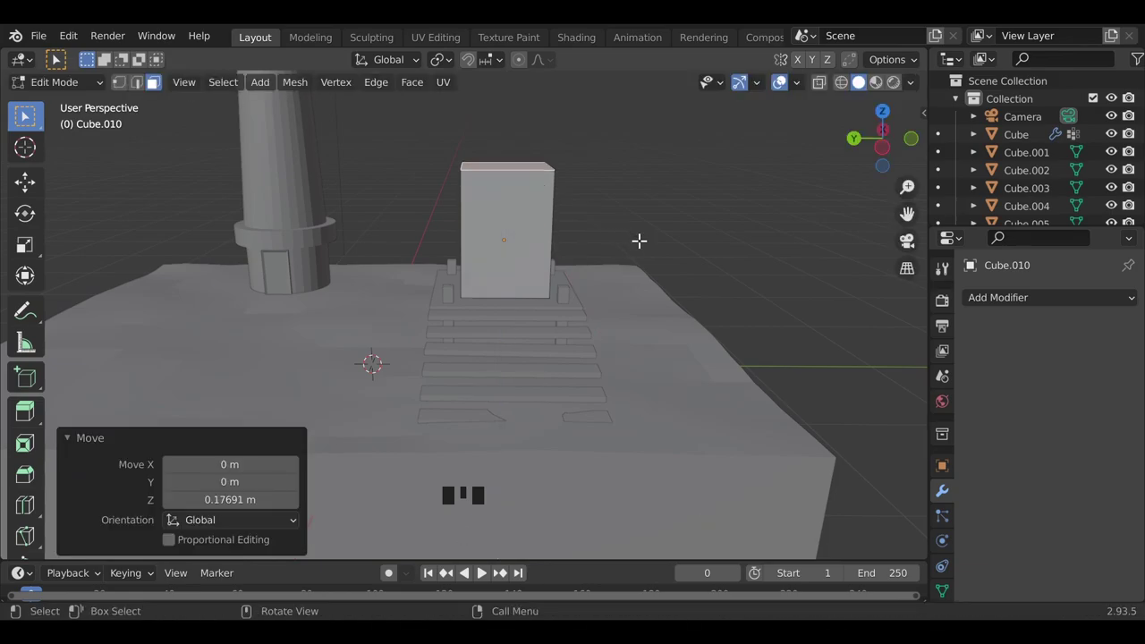
- Widen the hut's roof and extrude both roof edges outward into overhanging eaves
{"action": "key", "text": "s"}
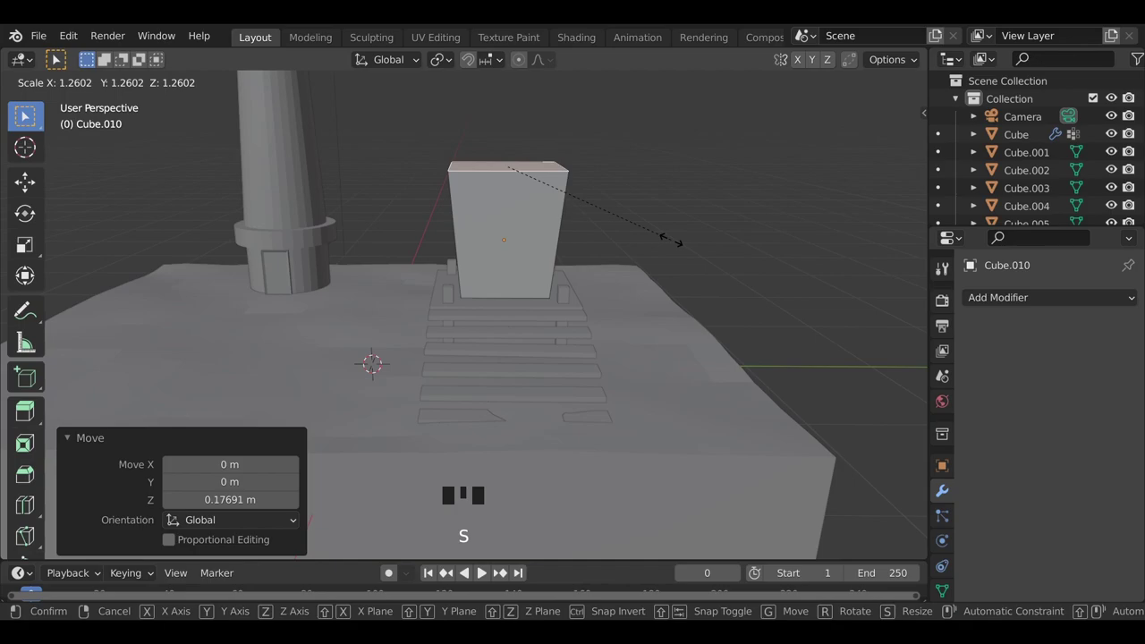
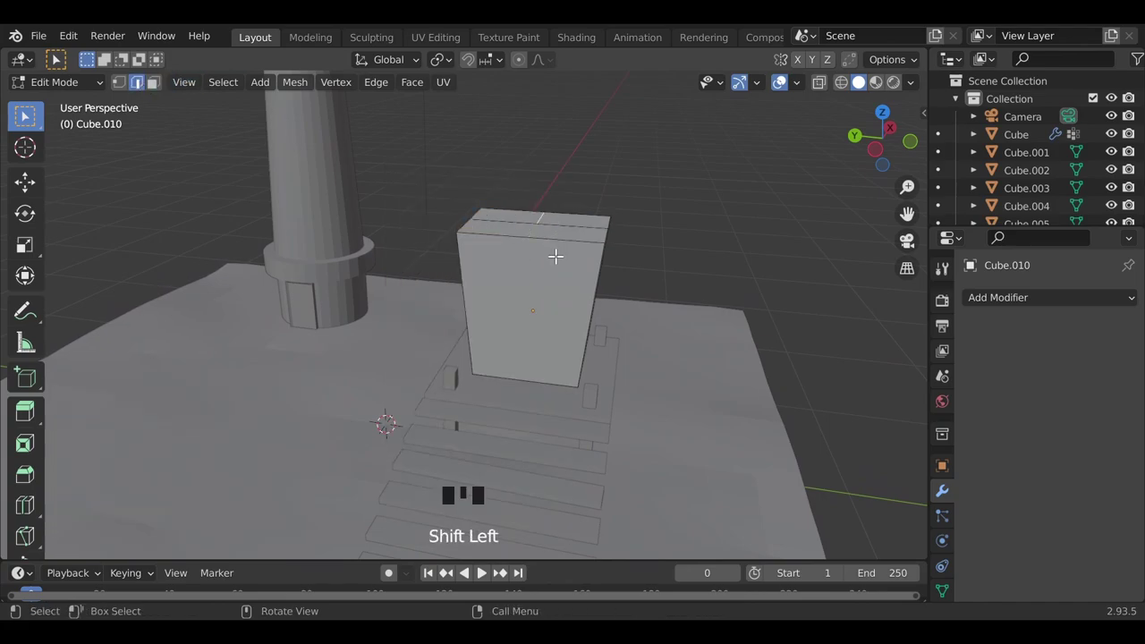
{"action": "key", "text": "g"}
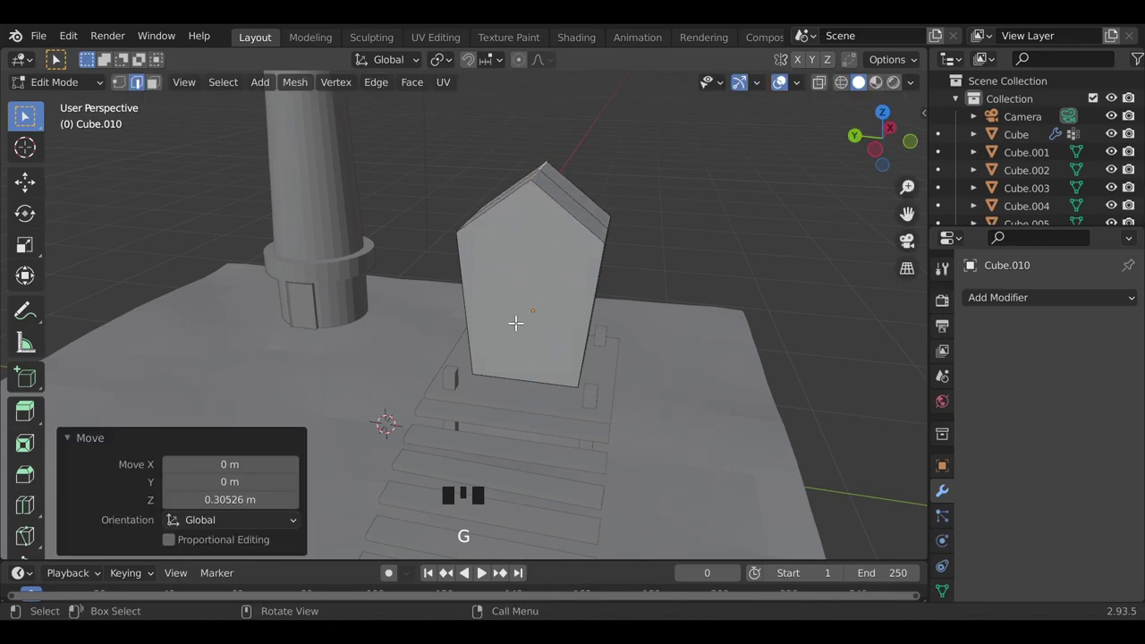
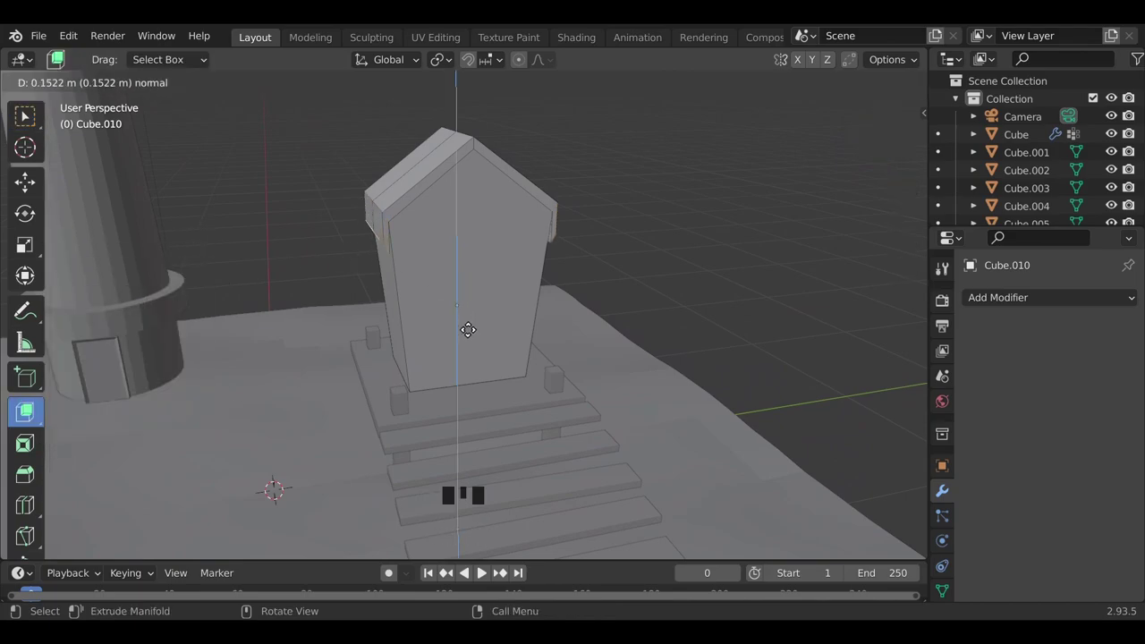
{"action": "key", "text": "ctrl+z"}
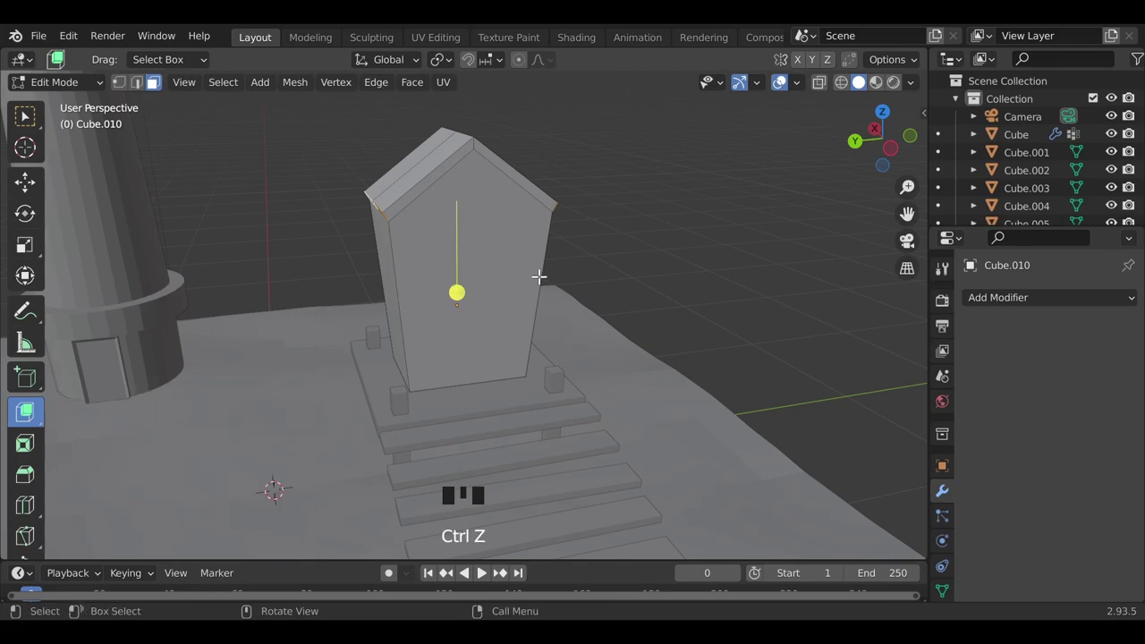
{"action": "key", "text": "e"}
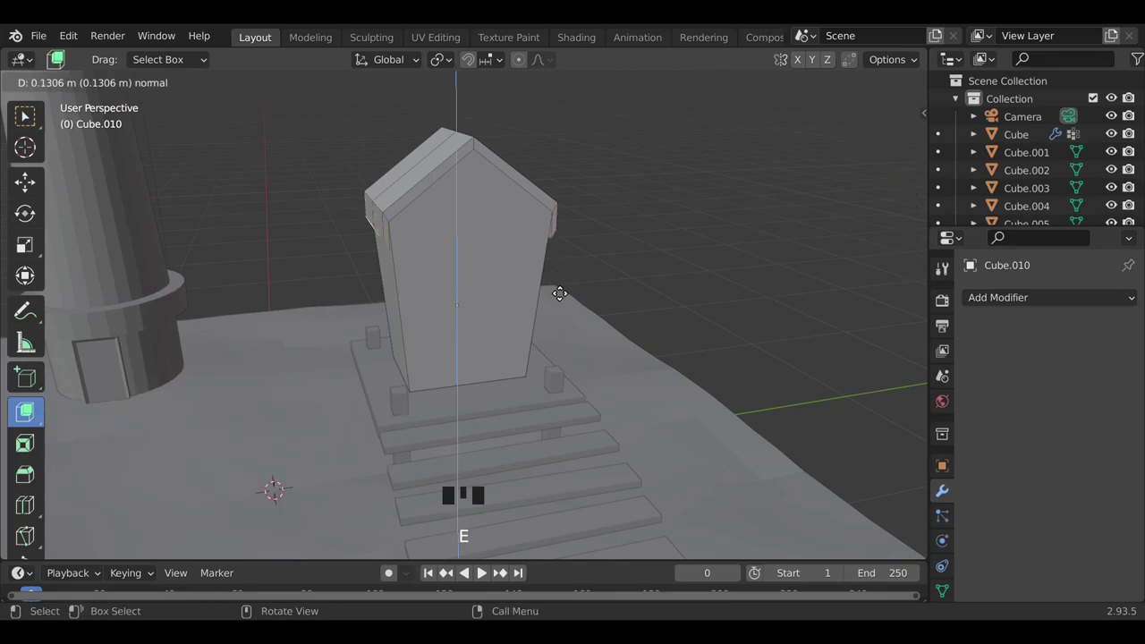
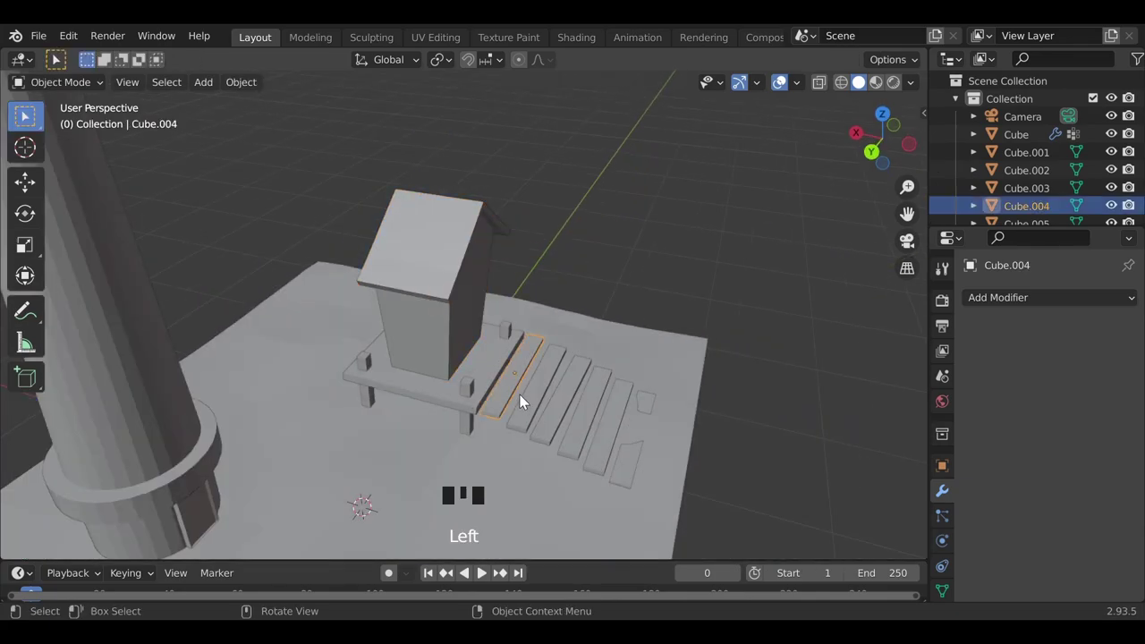
- Duplicate a dock plank, tilt it to the roof slope and fit it onto the roof
{"action": "key", "text": "shift+d"}
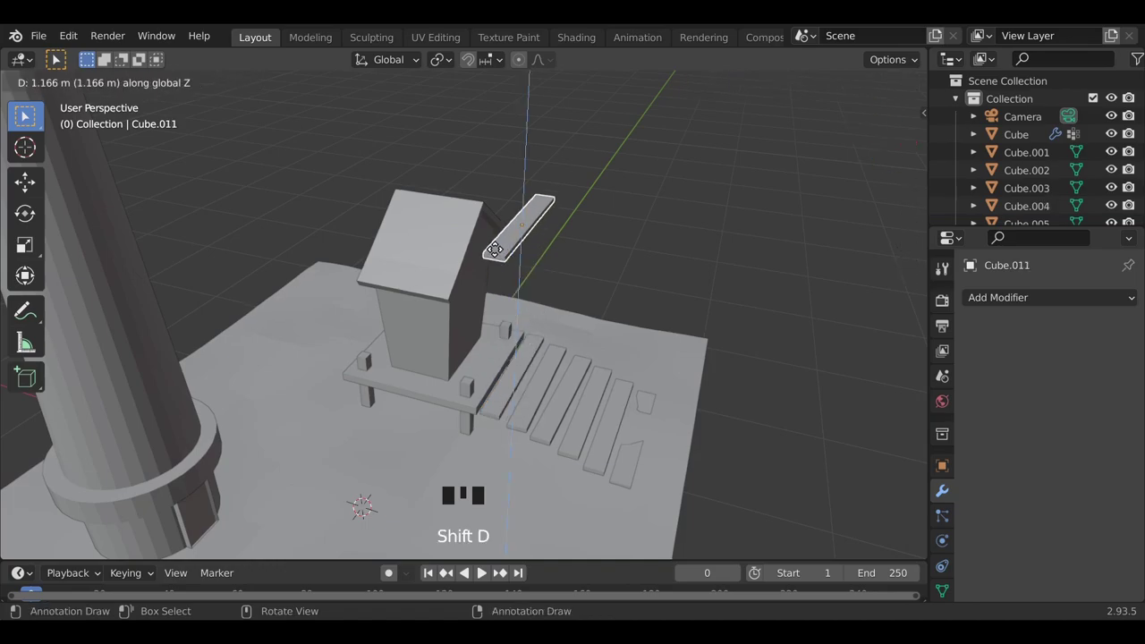
{"action": "left_click_drag", "start_coordinate": [415, 328], "coordinate": [396, 330]}
{"action": "left_click_drag", "start_coordinate": [427, 314], "coordinate": [492, 392]}
{"action": "scroll", "scroll_direction": "up", "scroll_amount": 3}
{"action": "left_click_drag", "start_coordinate": [496, 414], "coordinate": [501, 363]}
{"action": "key", "text": "r"}
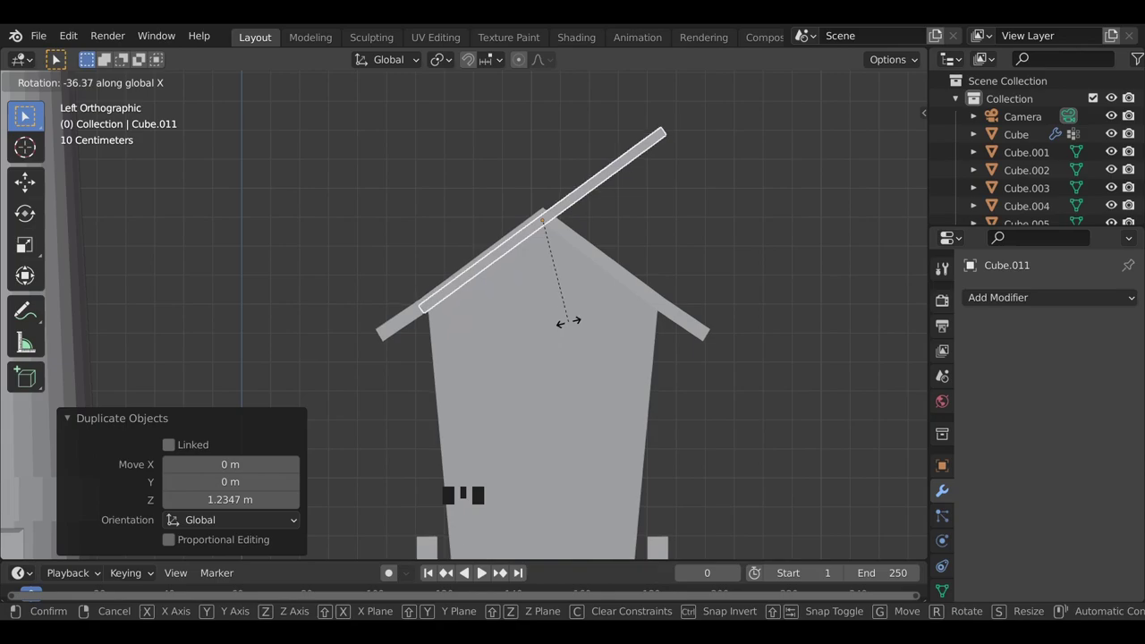
{"action": "key", "text": "s"}
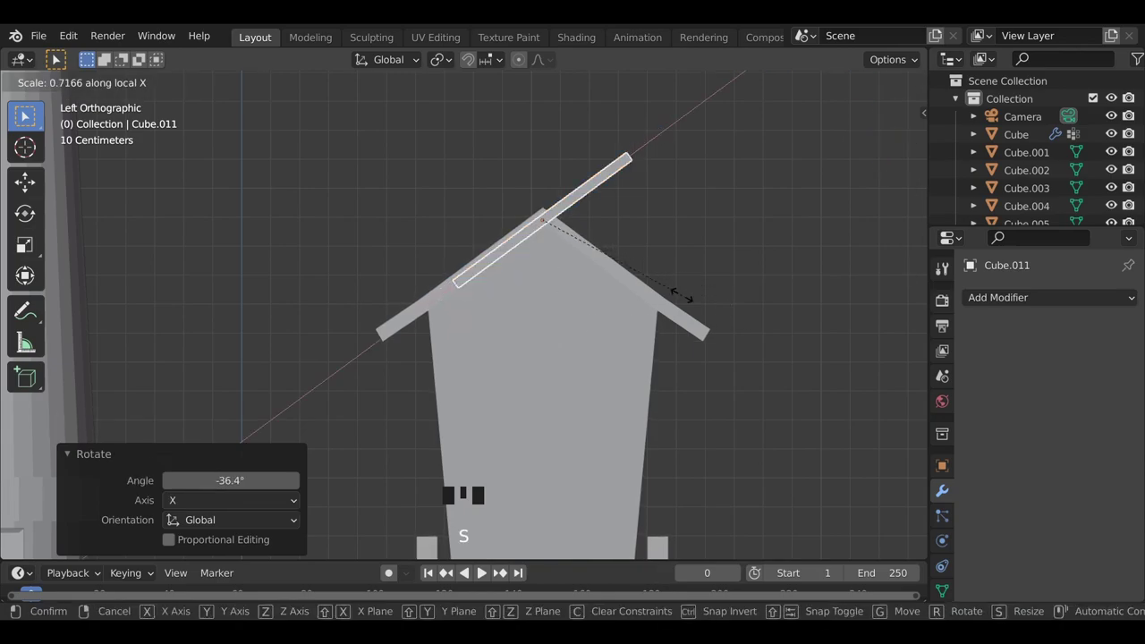
{"action": "key", "text": "g"}
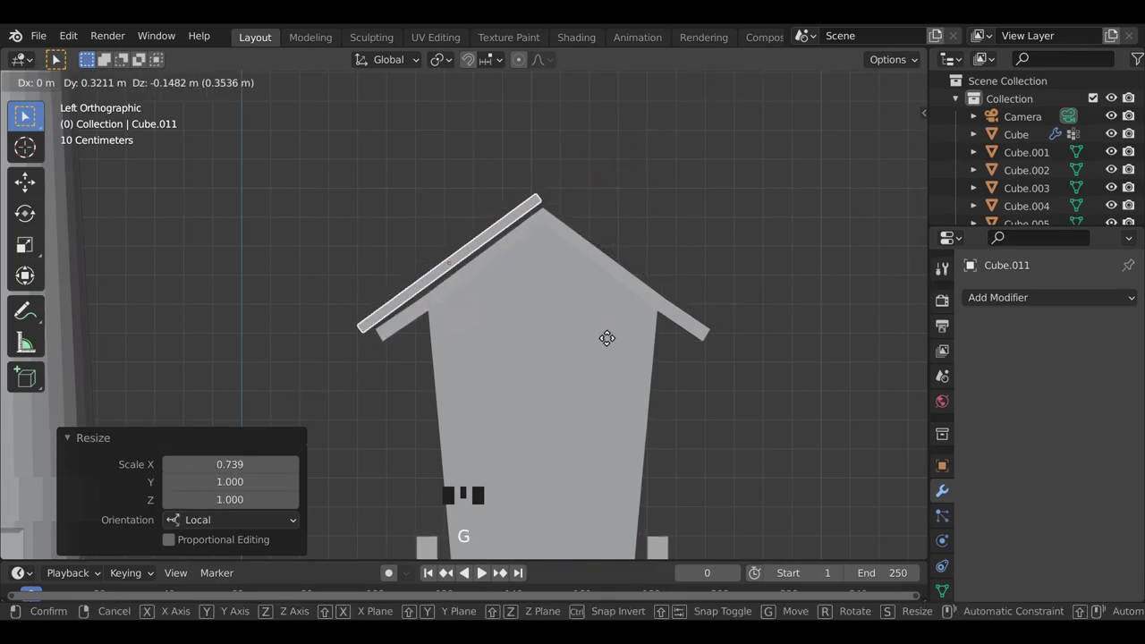
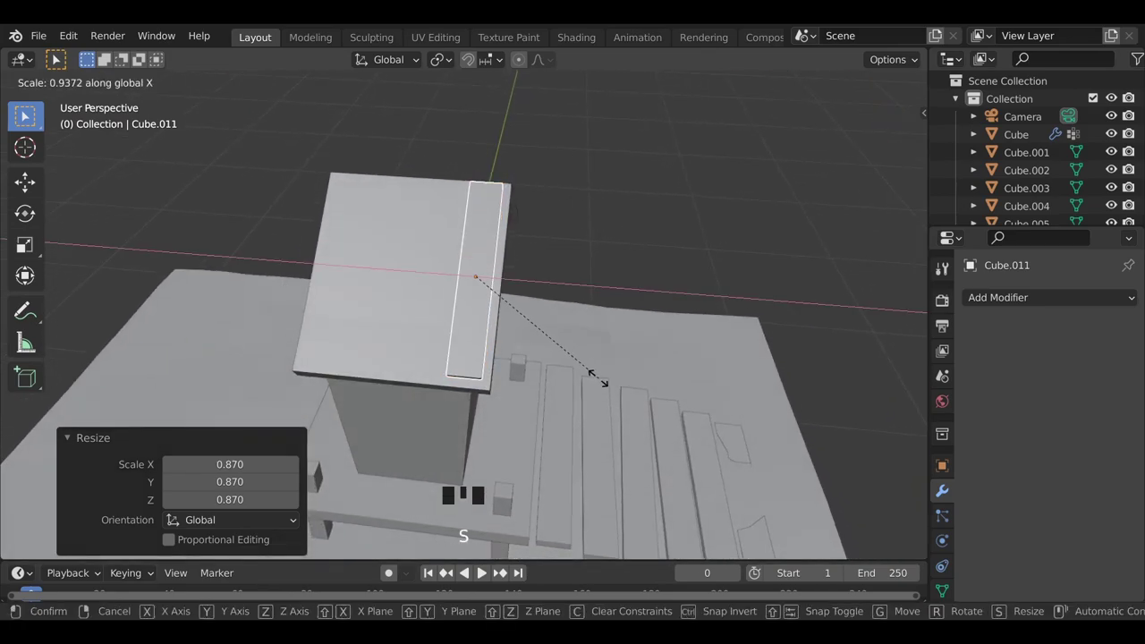
{"action": "left_click_drag", "start_coordinate": [446, 380], "coordinate": [478, 408]}
- Duplicate the roof plank repeatedly to lay a row of planks across the first slope
{"action": "key", "text": "shift+d"}
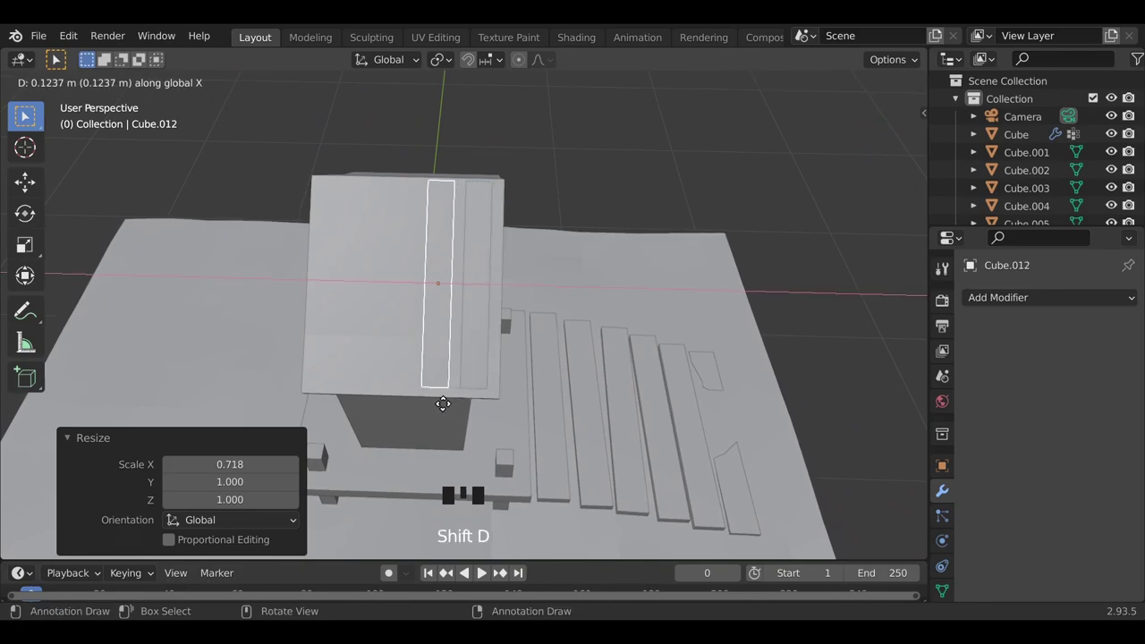
{"action": "key", "text": "r"}
{"action": "key", "text": "shift+d"}
{"action": "key", "text": "r"}
{"action": "key", "text": "shift+d"}
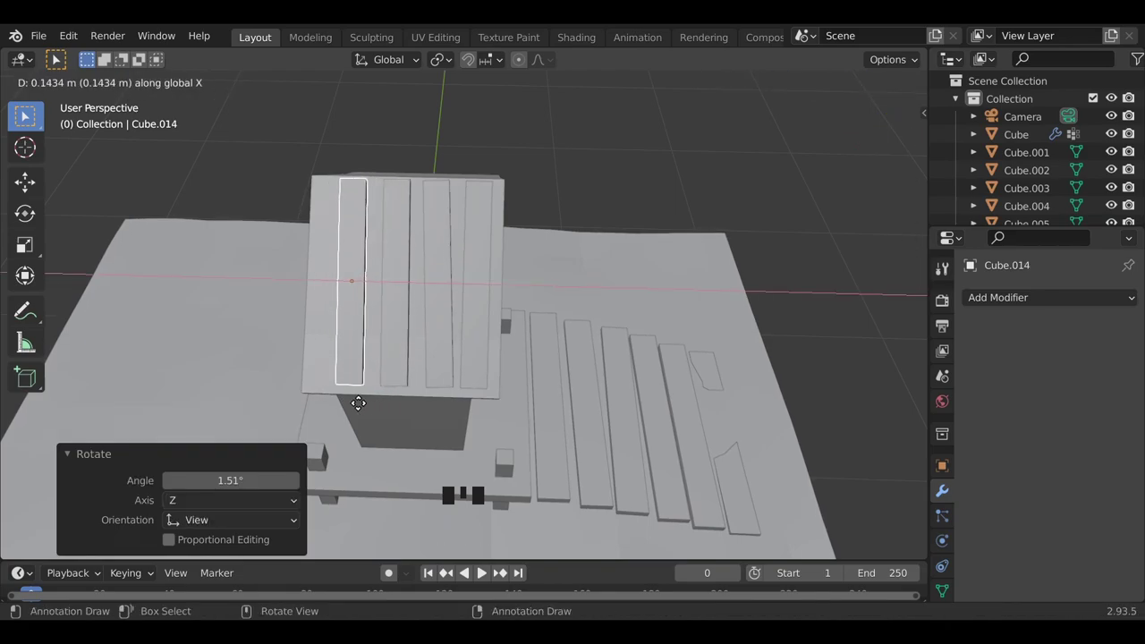
{"action": "key", "text": "r"}
{"action": "key", "text": "shift+d"}
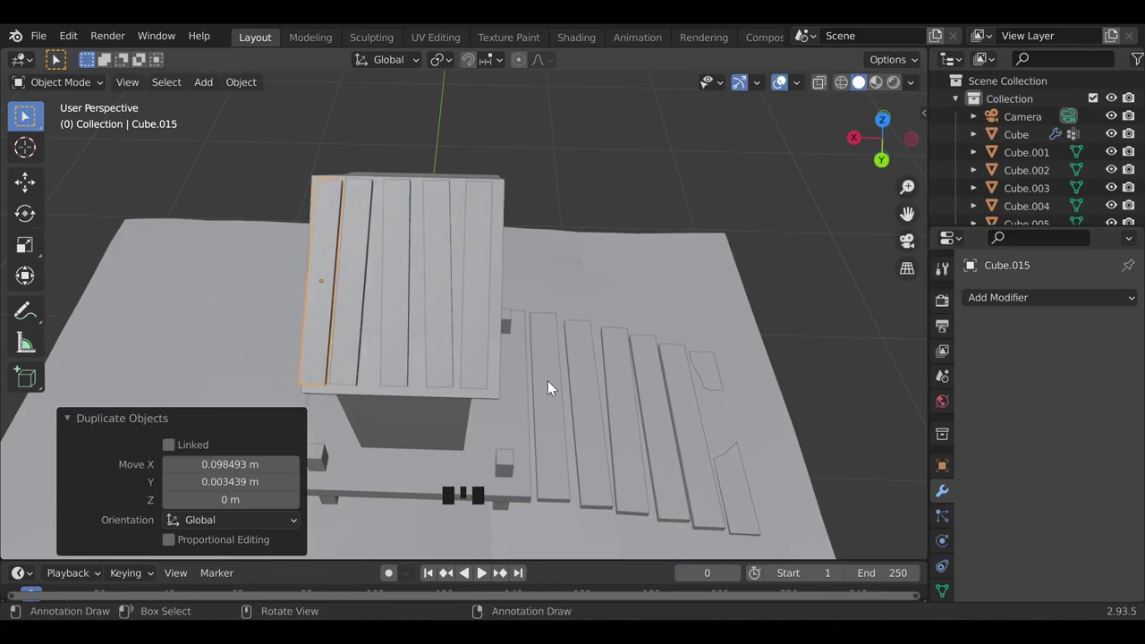
- Select the row of roof planks and copy the set over toward the other slope
{"action": "left_click_drag", "start_coordinate": [543, 394], "coordinate": [535, 251]}
{"action": "left_click", "coordinate": [535, 250]}
{"action": "left_click", "coordinate": [539, 221]}
{"action": "left_click", "coordinate": [537, 197]}
{"action": "left_click", "coordinate": [541, 174]}
{"action": "key", "text": "s"}
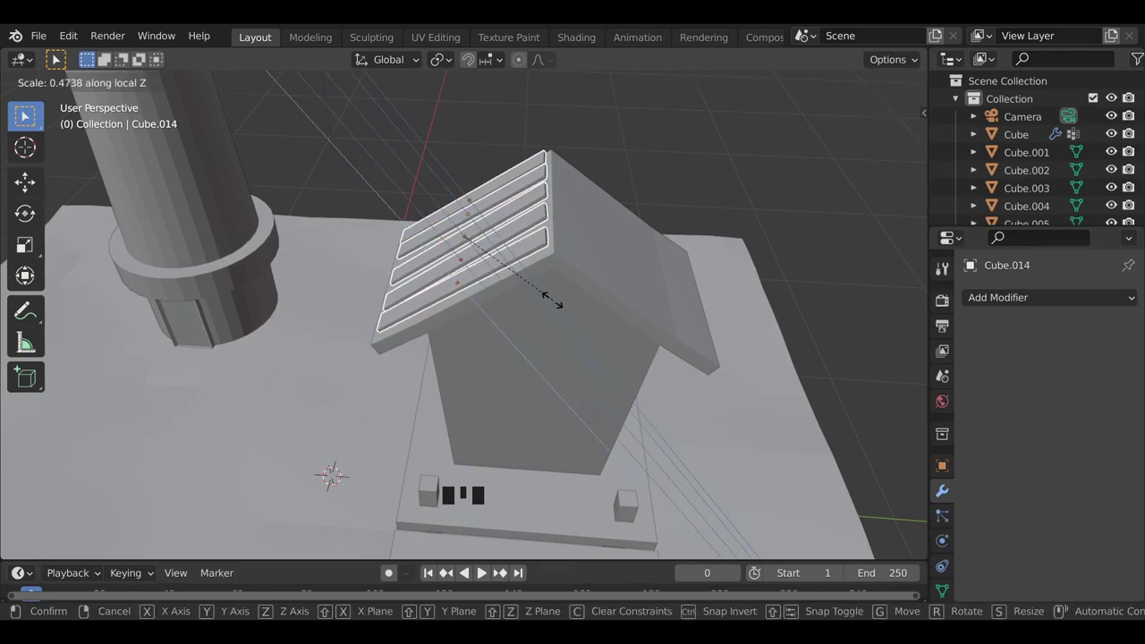
{"action": "key", "text": "Tab"}
{"action": "key", "text": "Tab"}
{"action": "left_click", "coordinate": [781, 264]}
- Select the five planks on the second slope and rotate them to lie on it
{"action": "left_click_drag", "start_coordinate": [720, 480], "coordinate": [540, 302]}
{"action": "left_click", "coordinate": [540, 302]}
{"action": "left_click", "coordinate": [537, 268]}
{"action": "left_click", "coordinate": [548, 231]}
{"action": "left_click", "coordinate": [544, 189]}
{"action": "left_click", "coordinate": [542, 156]}
{"action": "key", "text": "shift+d"}
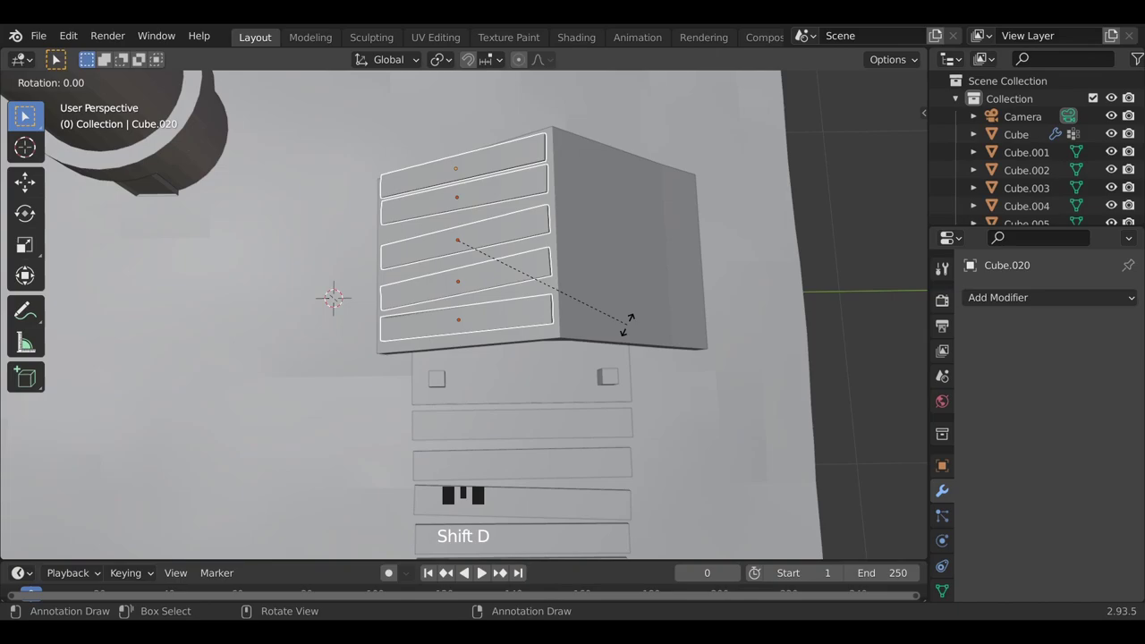
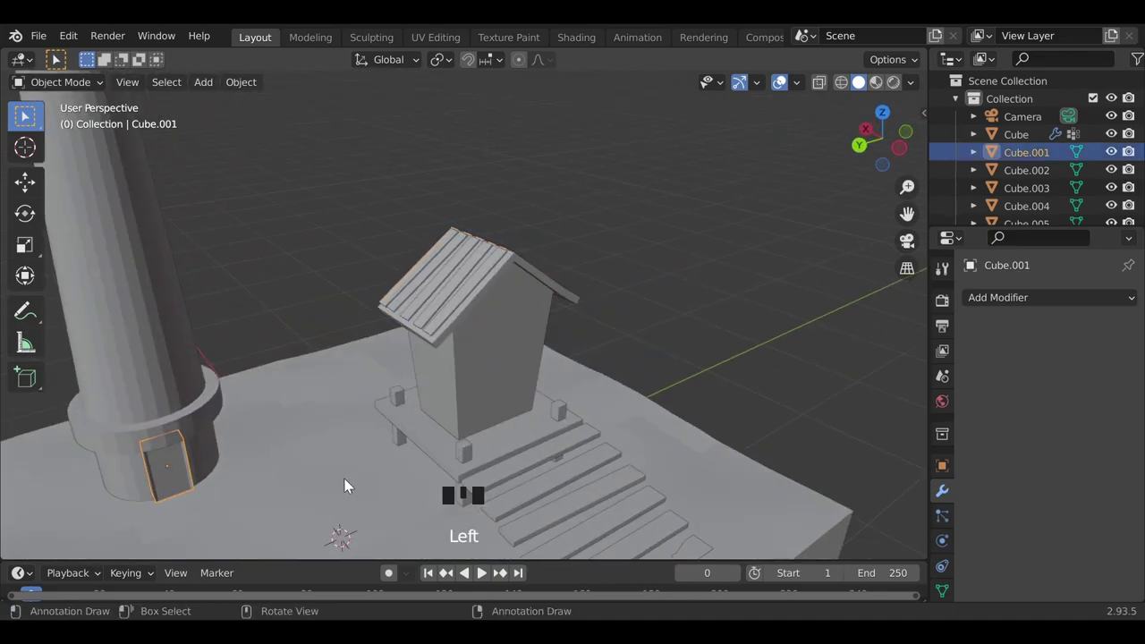
- Duplicate a small block and, in front view, set it at the bottom of the hut's front wall
{"action": "key", "text": "shift+d"}
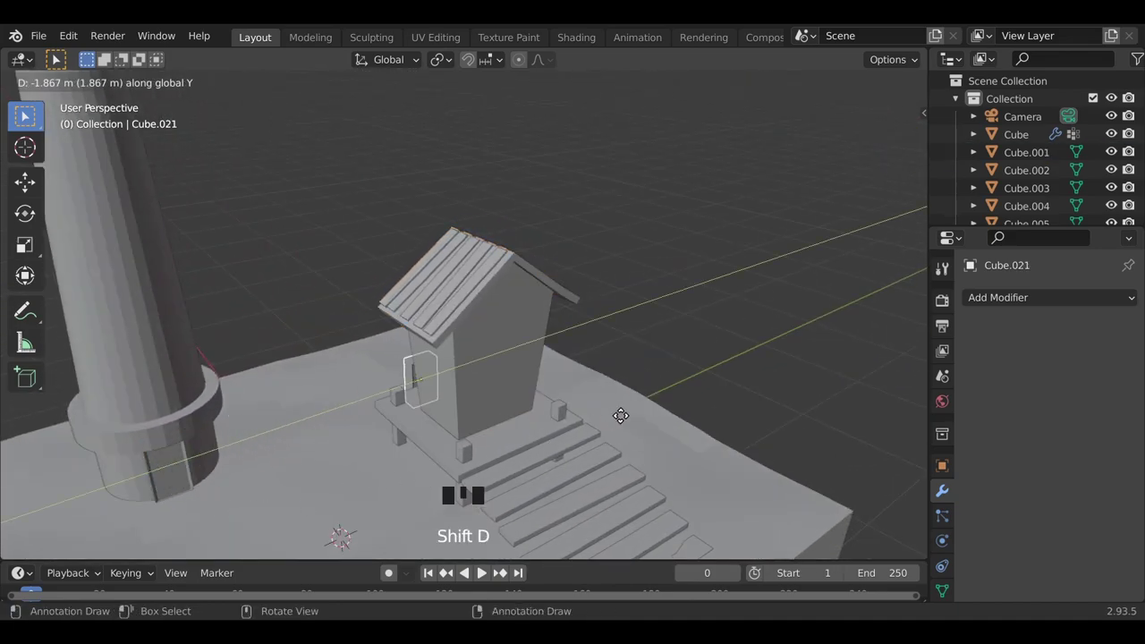
{"action": "left_click_drag", "start_coordinate": [429, 477], "coordinate": [471, 477]}
{"action": "key", "text": "g"}
{"action": "scroll", "scroll_direction": "up", "scroll_amount": 3}
{"action": "middle_click", "coordinate": [530, 501]}
{"action": "left_click_drag", "start_coordinate": [528, 386], "coordinate": [563, 253]}
{"action": "scroll", "scroll_direction": "up", "scroll_amount": 3}
{"action": "scroll", "scroll_direction": "down", "scroll_amount": 3}
{"action": "key", "text": "g"}
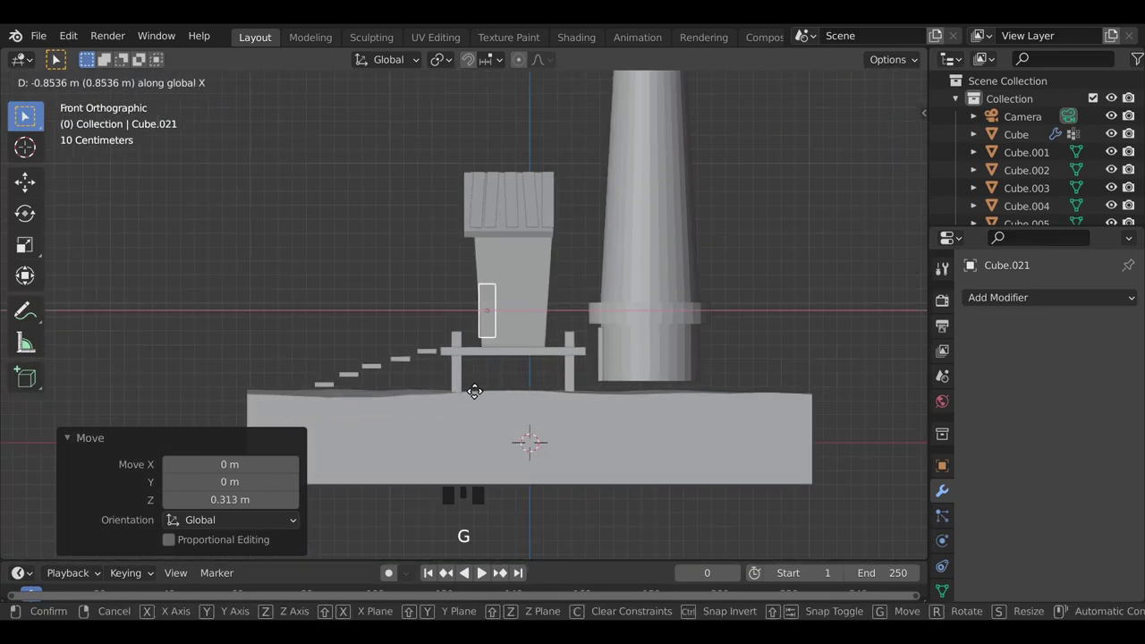
{"action": "left_click_drag", "start_coordinate": [390, 403], "coordinate": [381, 435]}
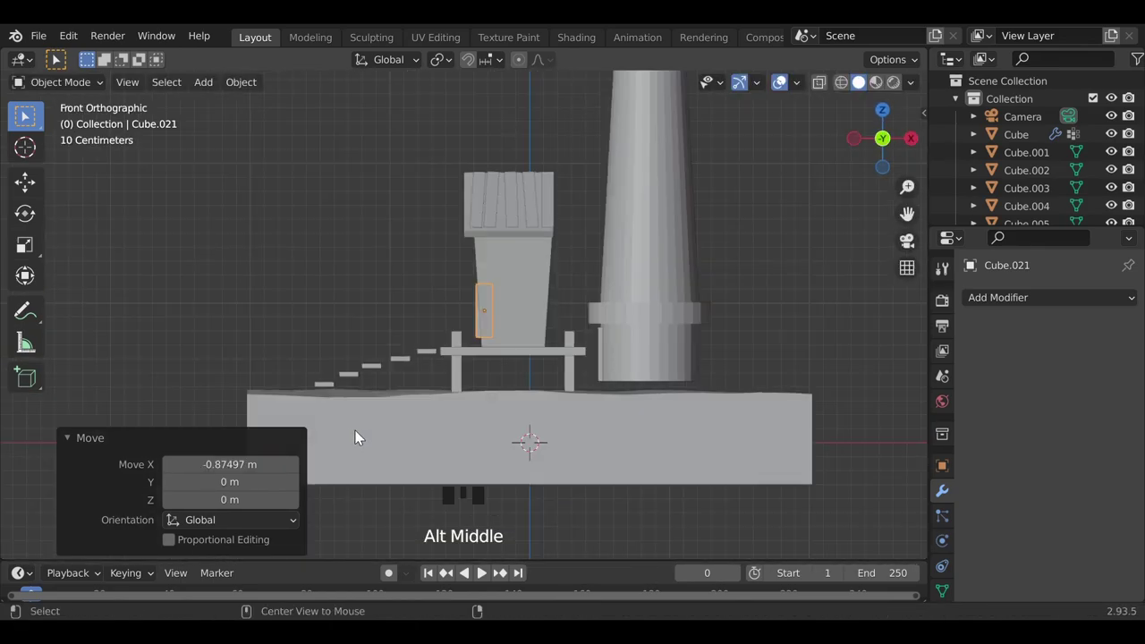
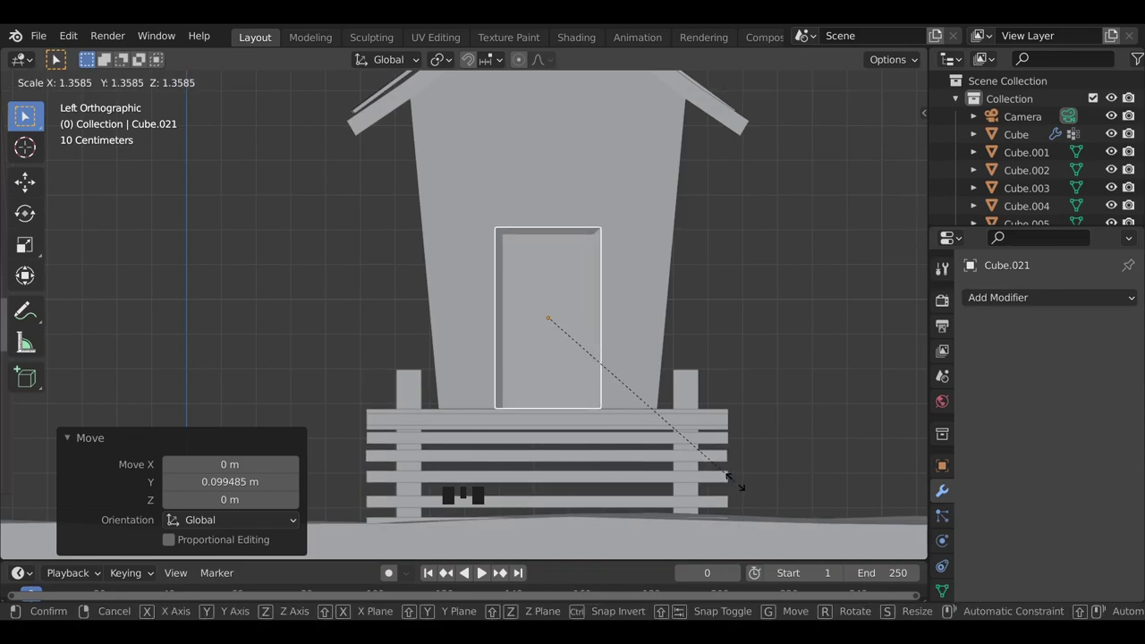
- Enlarge the block into a door fitting the wall
{"action": "left_click_drag", "start_coordinate": [556, 454], "coordinate": [769, 360]}
{"action": "left_click", "coordinate": [770, 361]}
{"action": "left_click_drag", "start_coordinate": [515, 432], "coordinate": [424, 418]}
- Add a cube and shape it into a small square window panel at window height
{"action": "scroll", "scroll_direction": "down", "scroll_amount": 3}
{"action": "left_click_drag", "start_coordinate": [429, 410], "coordinate": [495, 325]}
{"action": "left_click", "coordinate": [495, 325]}
{"action": "key", "text": "shift+a"}
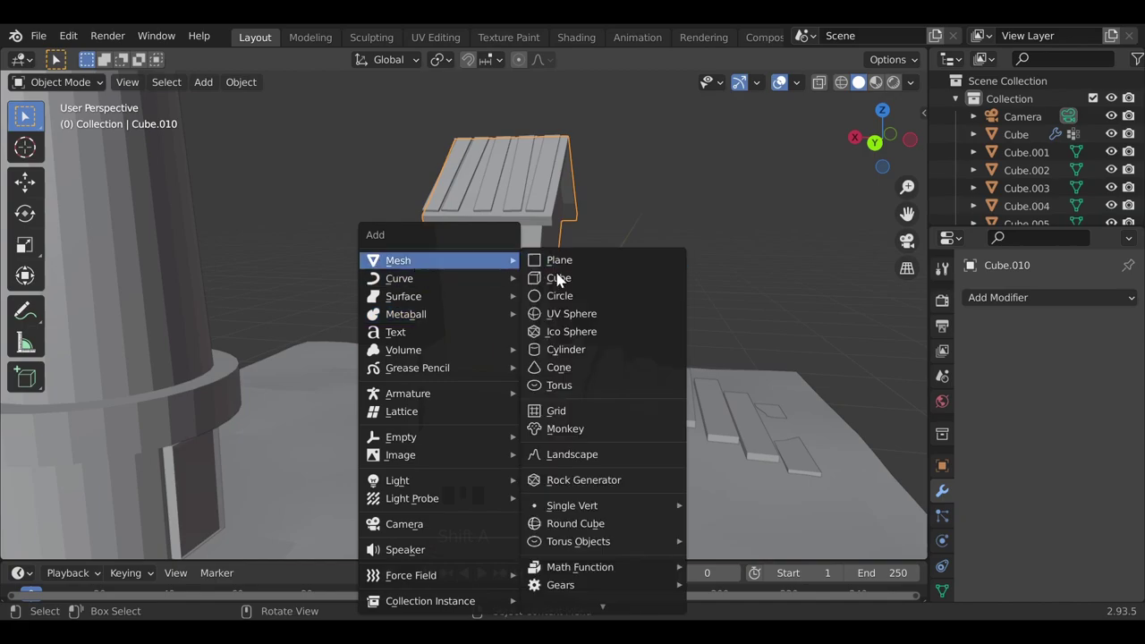
{"action": "key", "text": "s"}
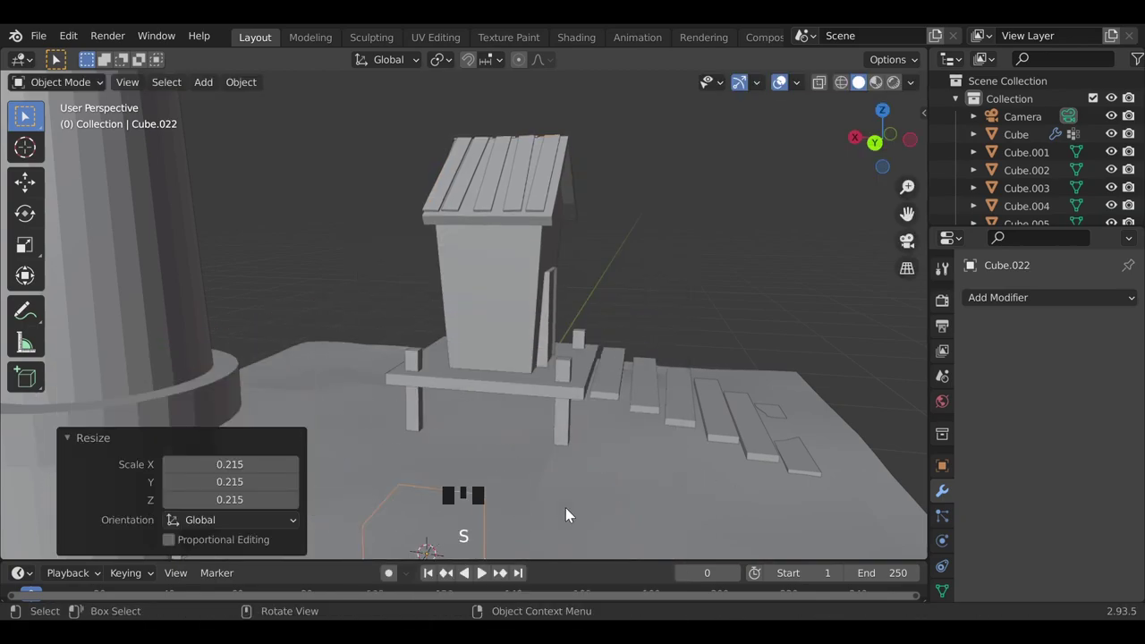
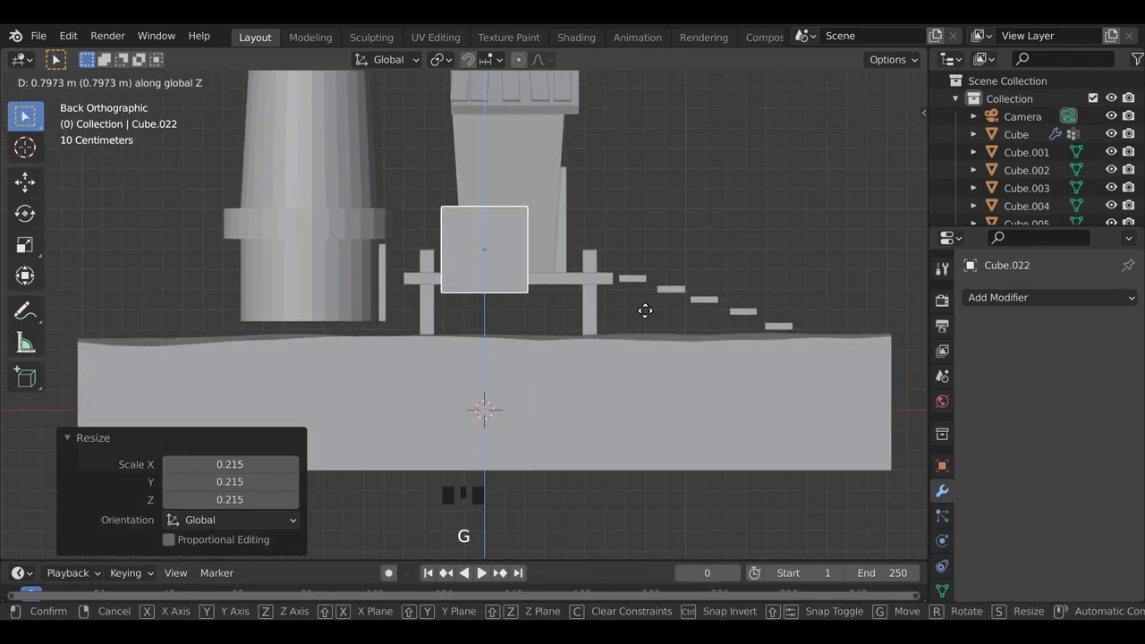
{"action": "left_click_drag", "start_coordinate": [479, 308], "coordinate": [486, 414]}
{"action": "scroll", "scroll_direction": "up", "scroll_amount": 3}
{"action": "middle_click", "coordinate": [461, 433]}
{"action": "key", "text": "g"}
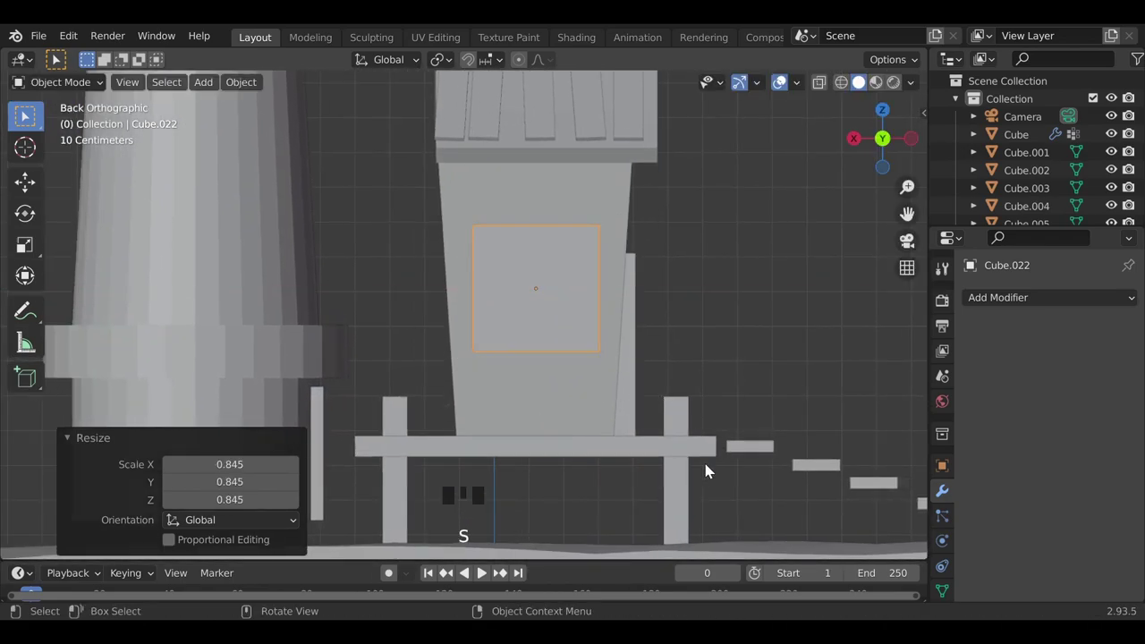
{"action": "key", "text": "s"}
- Set the panel into the hut's side wall and recess its inner face to form a frame
{"action": "middle_click", "coordinate": [590, 457]}
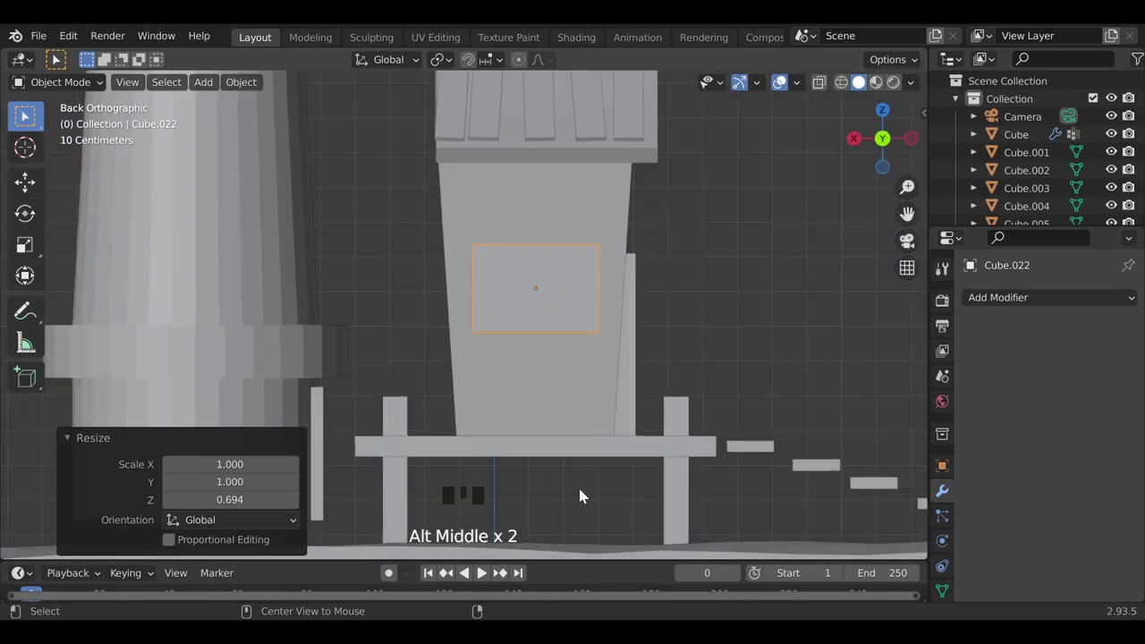
{"action": "scroll", "scroll_direction": "up", "scroll_amount": 3}
{"action": "middle_click", "coordinate": [567, 425]}
{"action": "key", "text": "g"}
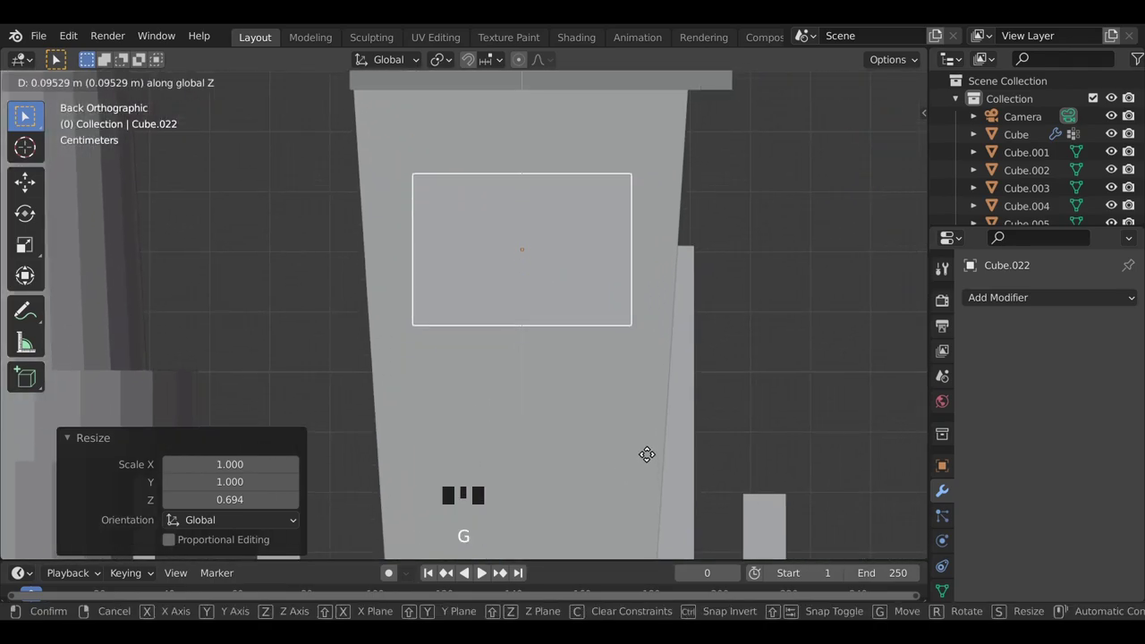
{"action": "middle_click", "coordinate": [625, 497]}
{"action": "key", "text": "g"}
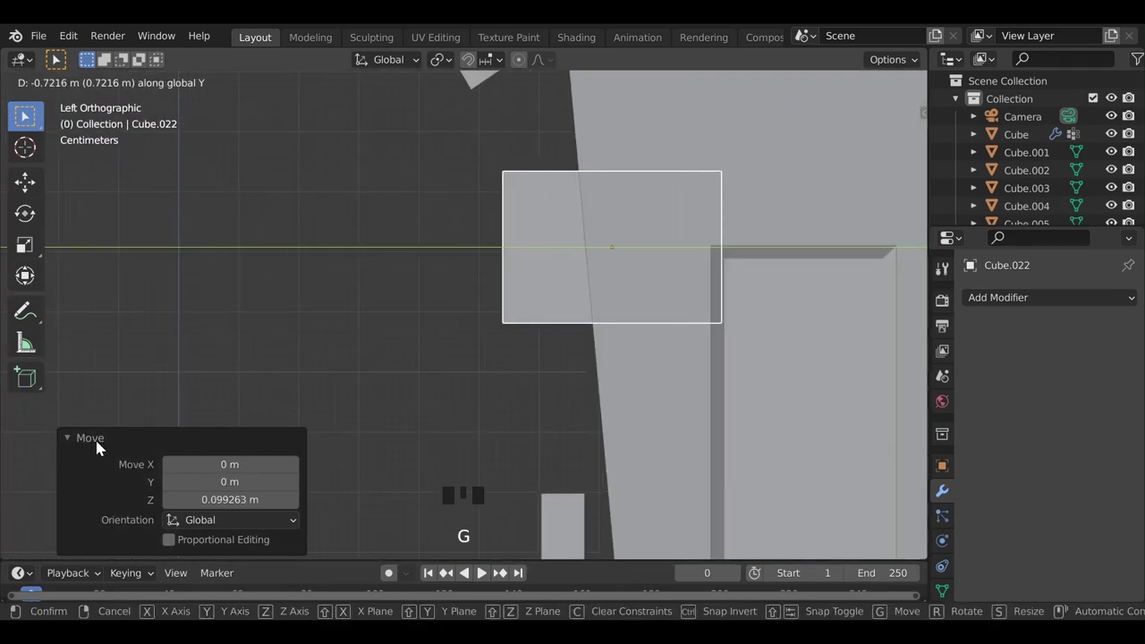
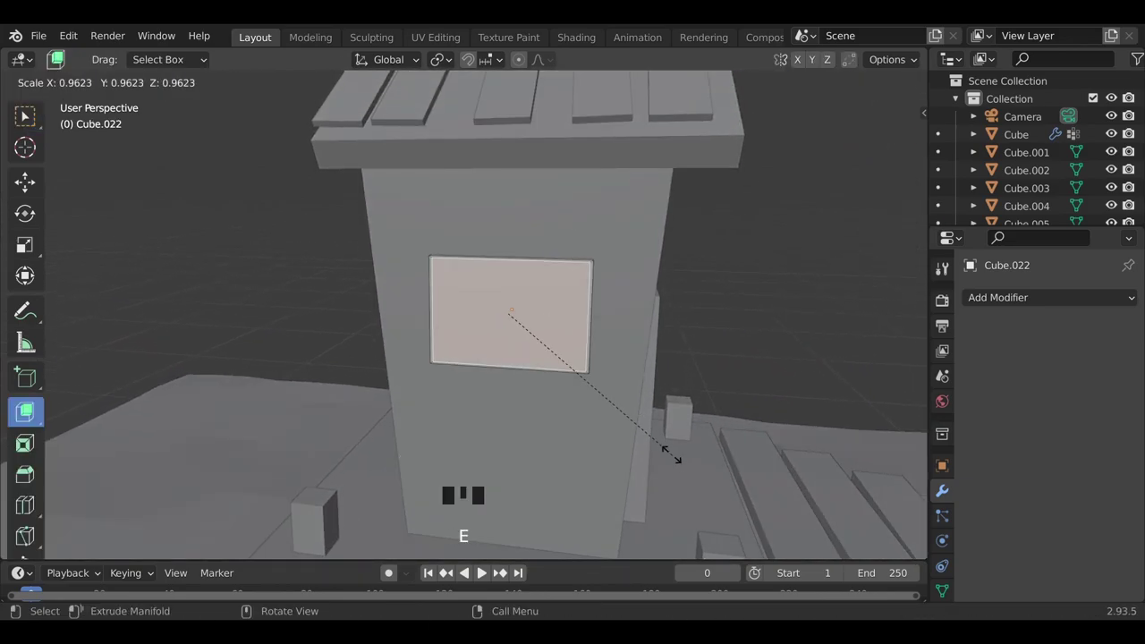
{"action": "key", "text": "e"}
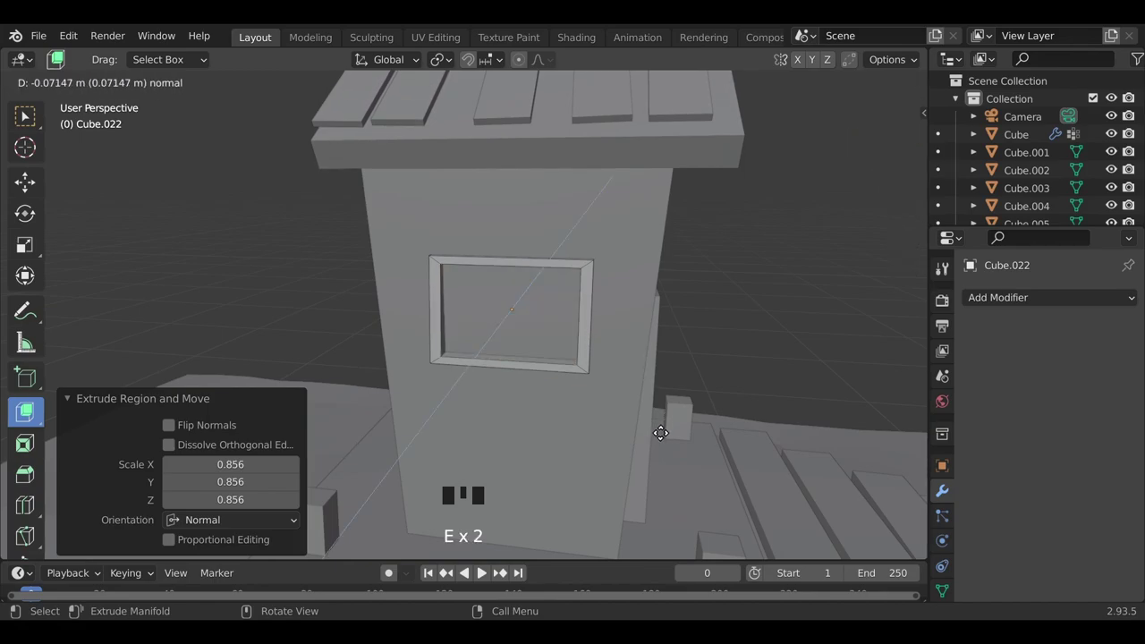
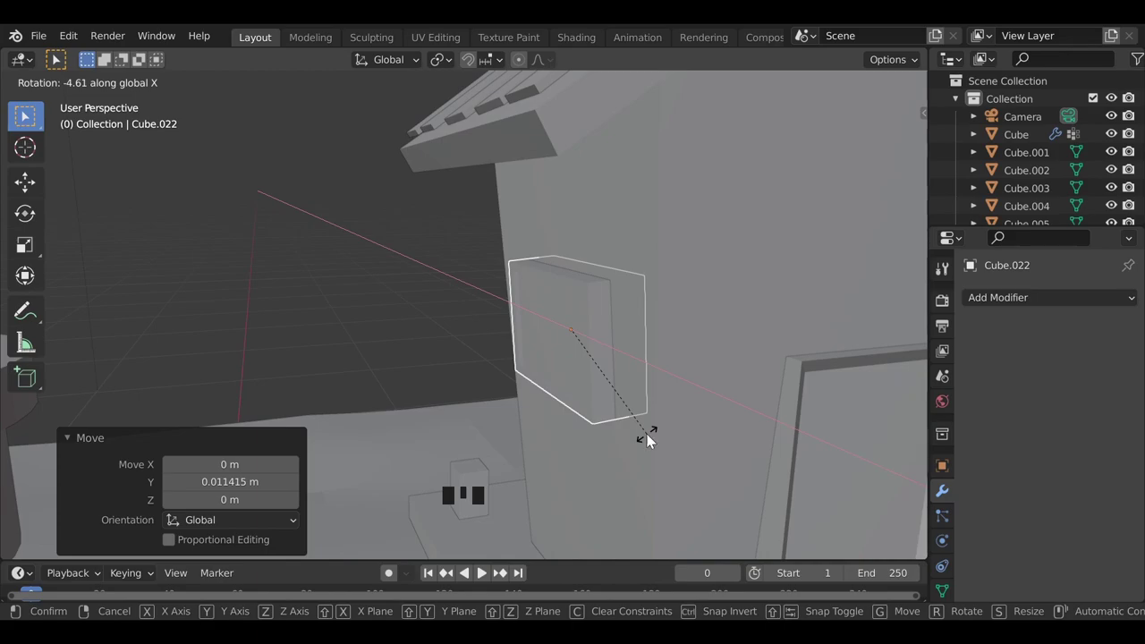
- Tilt the window to match the wall and return to an overview of the diorama
{"action": "key", "text": "Tab"}
{"action": "key", "text": "g"}
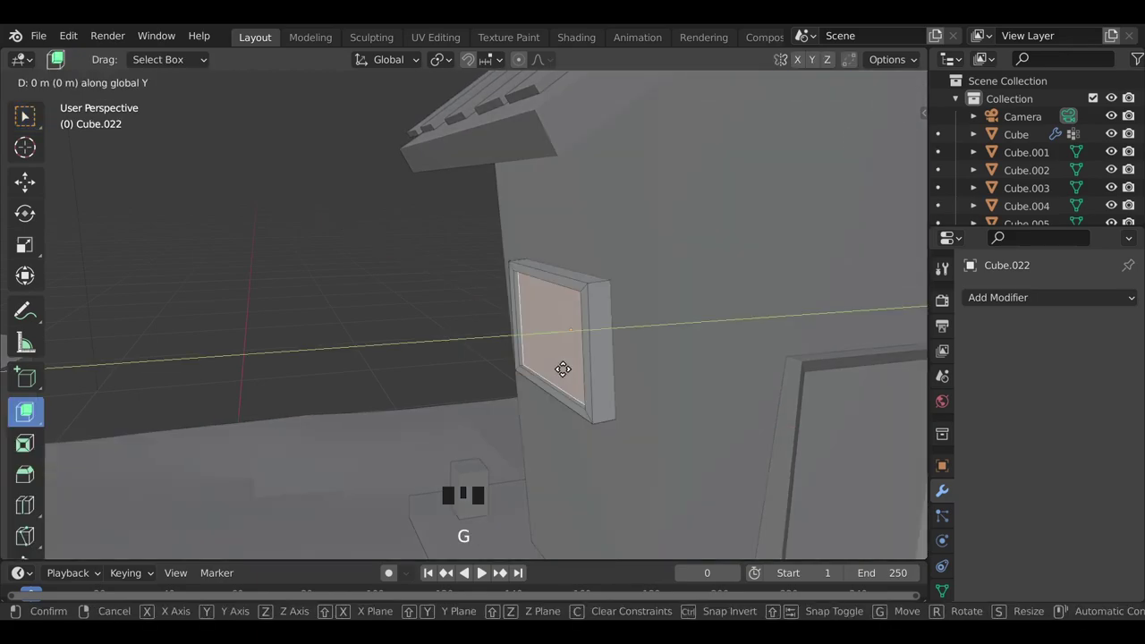
{"action": "key", "text": "`"}
{"action": "key", "text": "Tab"}
{"action": "scroll", "scroll_direction": "down", "scroll_amount": 3}
{"action": "left_click_drag", "start_coordinate": [420, 462], "coordinate": [443, 366]}
{"action": "left_click", "coordinate": [710, 342]}
{"action": "scroll", "scroll_direction": "down", "scroll_amount": 3}
{"action": "left_click_drag", "start_coordinate": [525, 493], "coordinate": [466, 481]}
- Add a cylinder turned on its side, move it up to the hut's gable and shrink it to a small vent
{"action": "key", "text": "shift+a"}
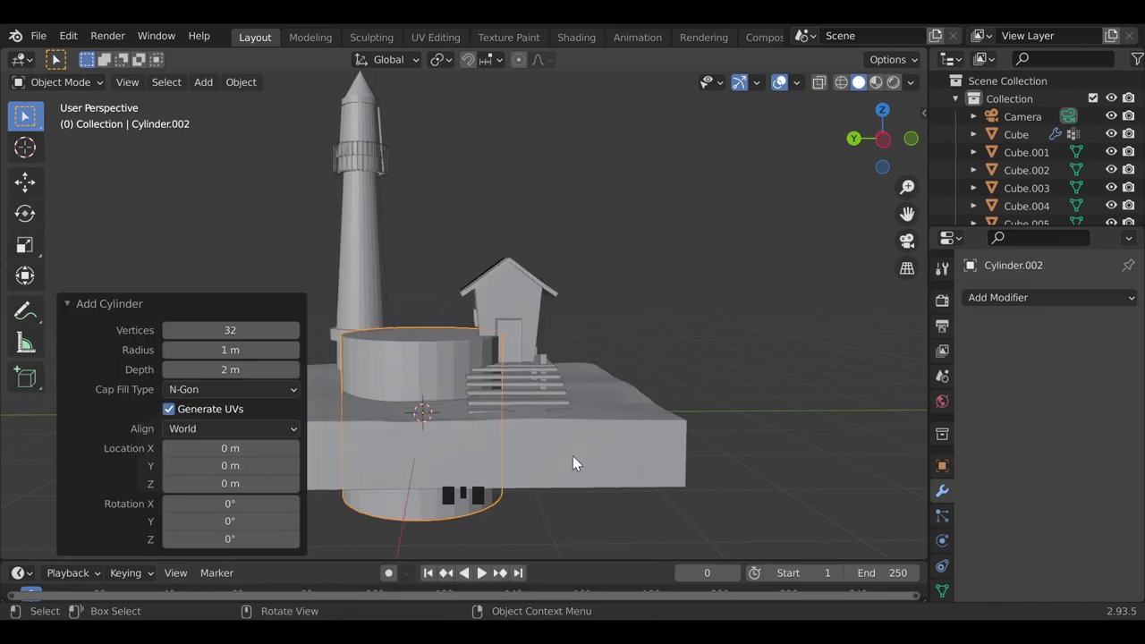
{"action": "key", "text": "r"}
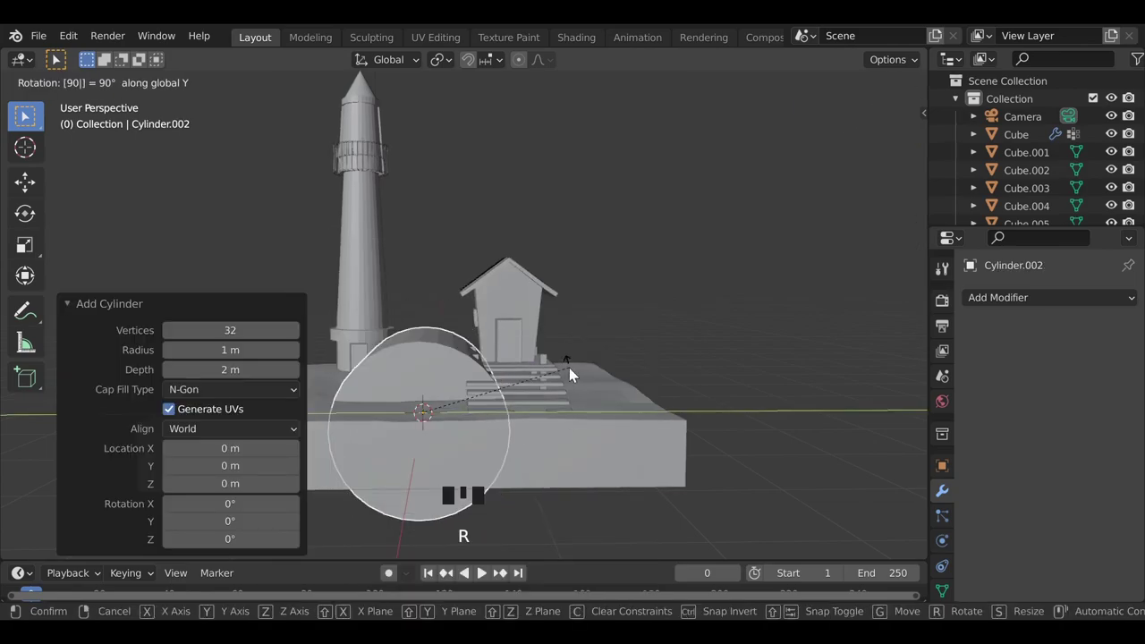
{"action": "key", "text": "s"}
{"action": "middle_click", "coordinate": [458, 495]}
{"action": "scroll", "scroll_direction": "up", "scroll_amount": 3}
{"action": "middle_click", "coordinate": [512, 398]}
{"action": "key", "text": "g"}
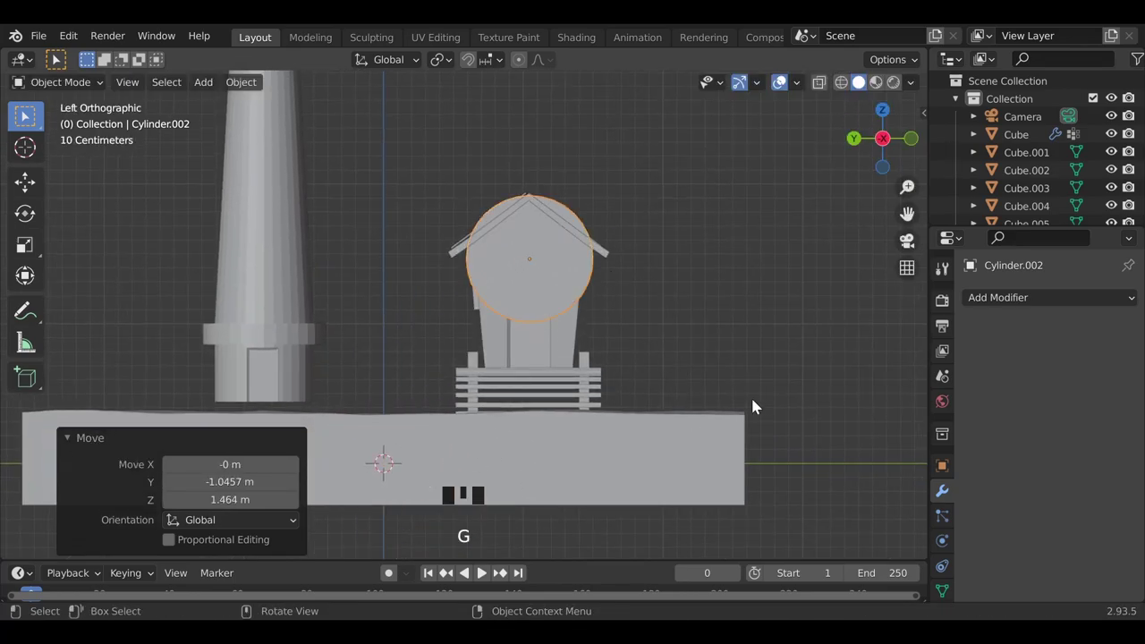
{"action": "left_click_drag", "start_coordinate": [485, 313], "coordinate": [447, 385]}
{"action": "scroll", "scroll_direction": "up", "scroll_amount": 3}
{"action": "middle_click", "coordinate": [478, 424]}
{"action": "key", "text": "s"}
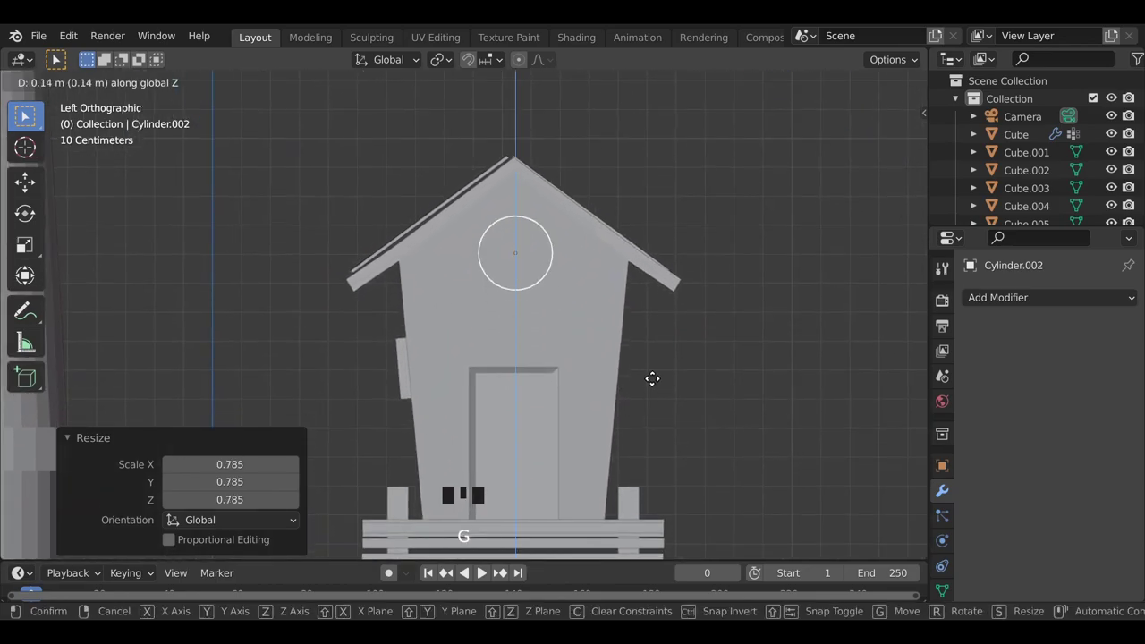
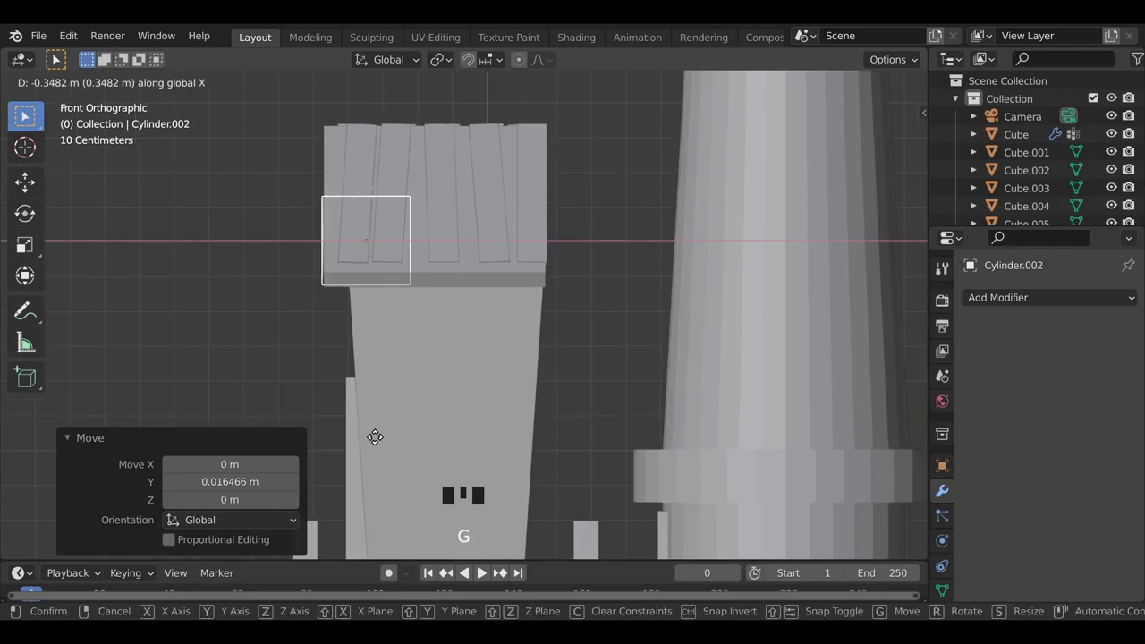
- Push the vent into the gable wall, shade it smooth and bevel its rim into a porthole frame
{"action": "left_click_drag", "start_coordinate": [348, 414], "coordinate": [529, 273]}
{"action": "right_click", "coordinate": [529, 274]}
{"action": "left_click", "coordinate": [950, 585]}
{"action": "scroll", "scroll_direction": "down", "scroll_amount": 3}
{"action": "left_click", "coordinate": [1046, 515]}
{"action": "left_click_drag", "start_coordinate": [578, 301], "coordinate": [505, 333]}
{"action": "scroll", "scroll_direction": "up", "scroll_amount": 3}
{"action": "key", "text": "g"}
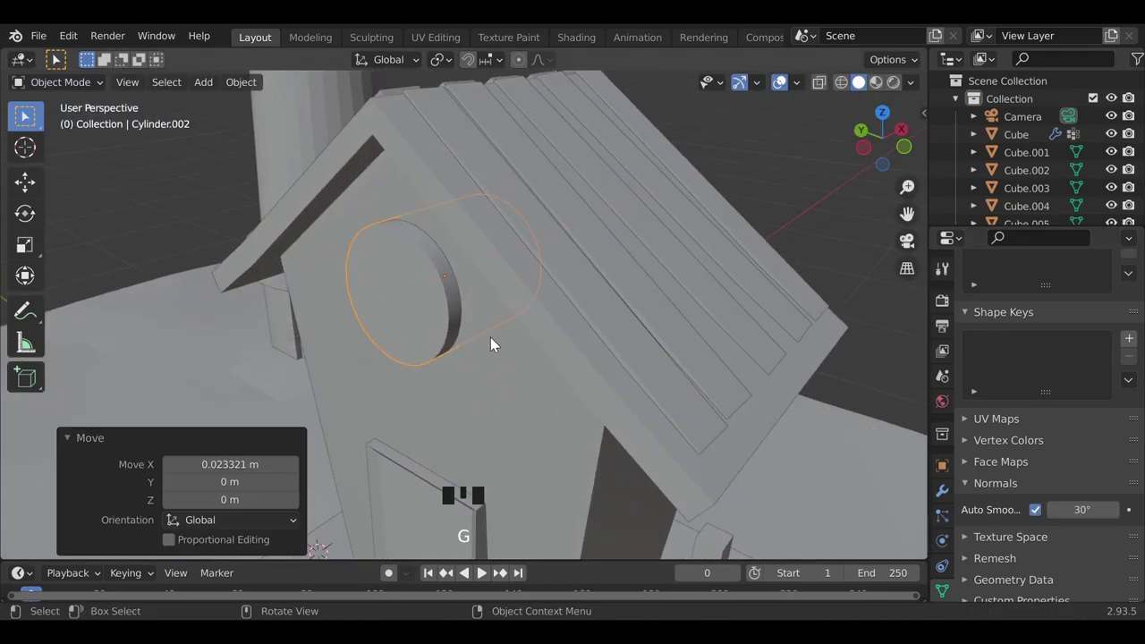
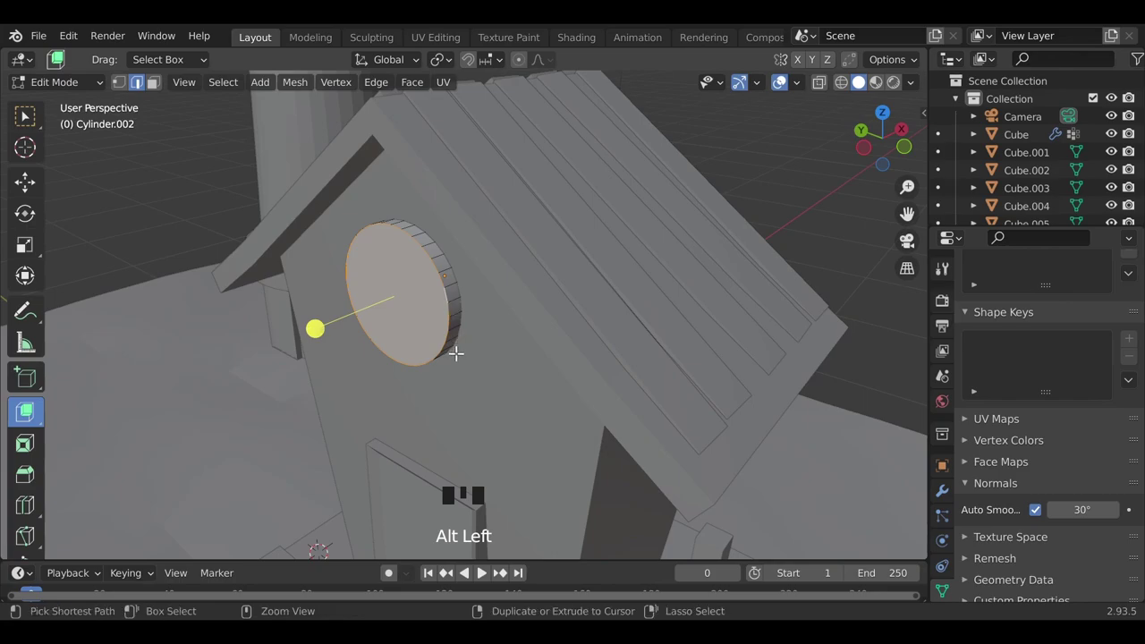
{"action": "key", "text": "ctrl+b"}
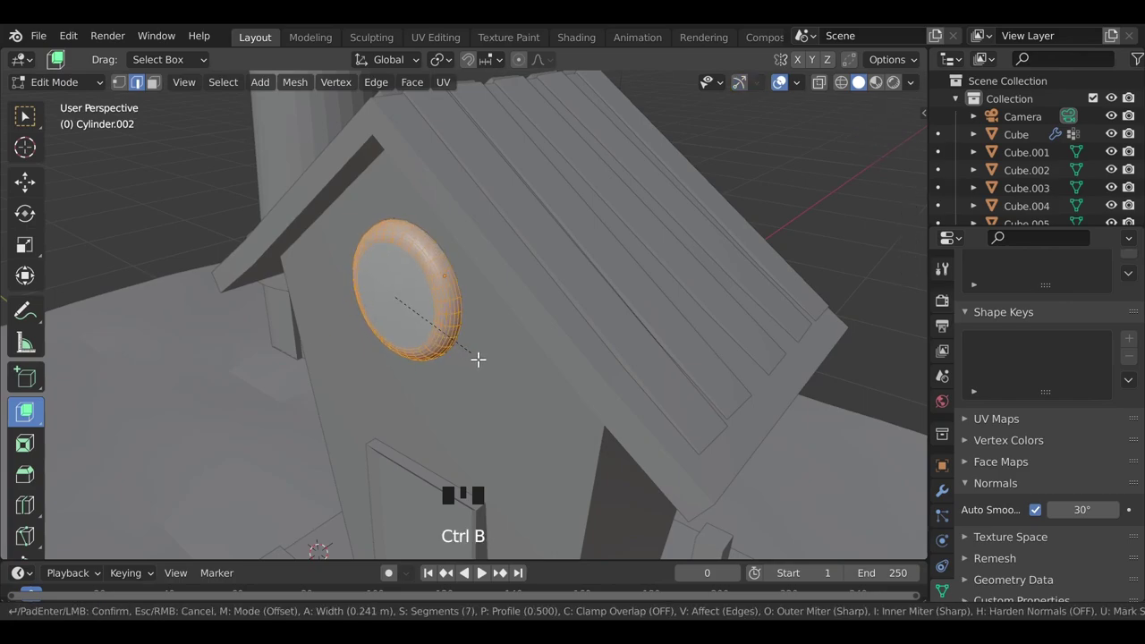
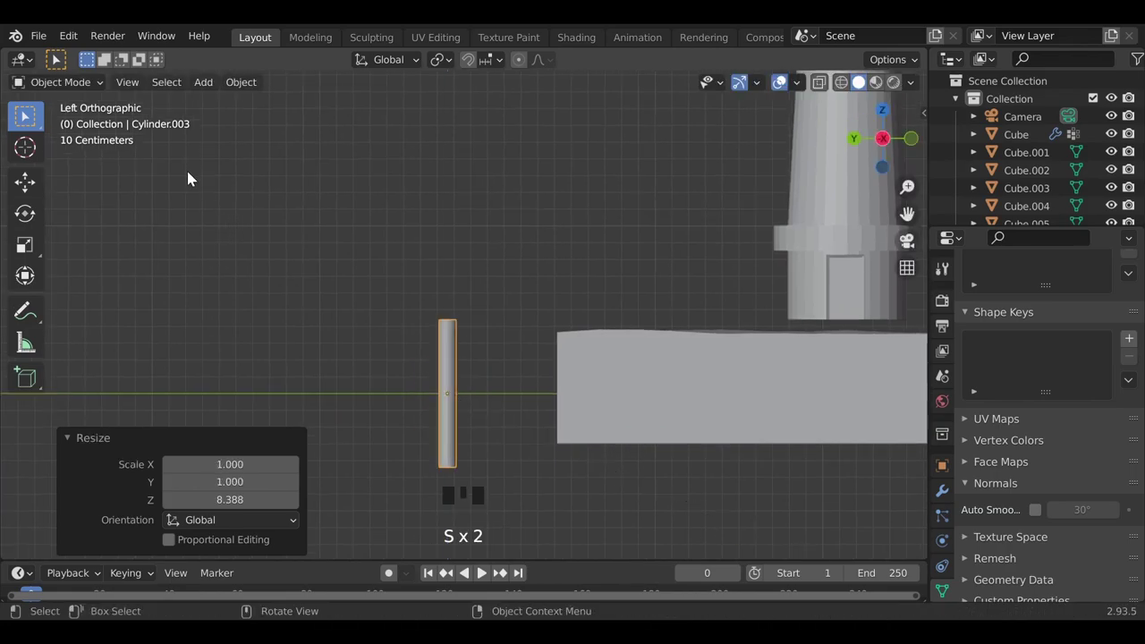
- Add a six-sided cone, discard the extra one and fit the cone on top of the pole
{"action": "key", "text": "shift+a"}
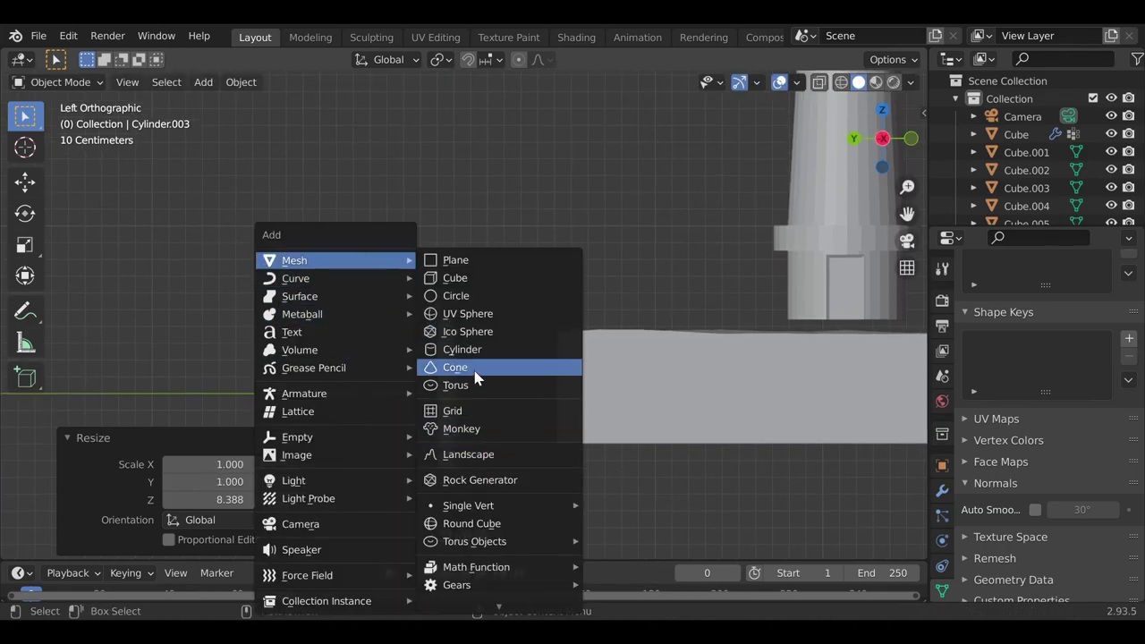
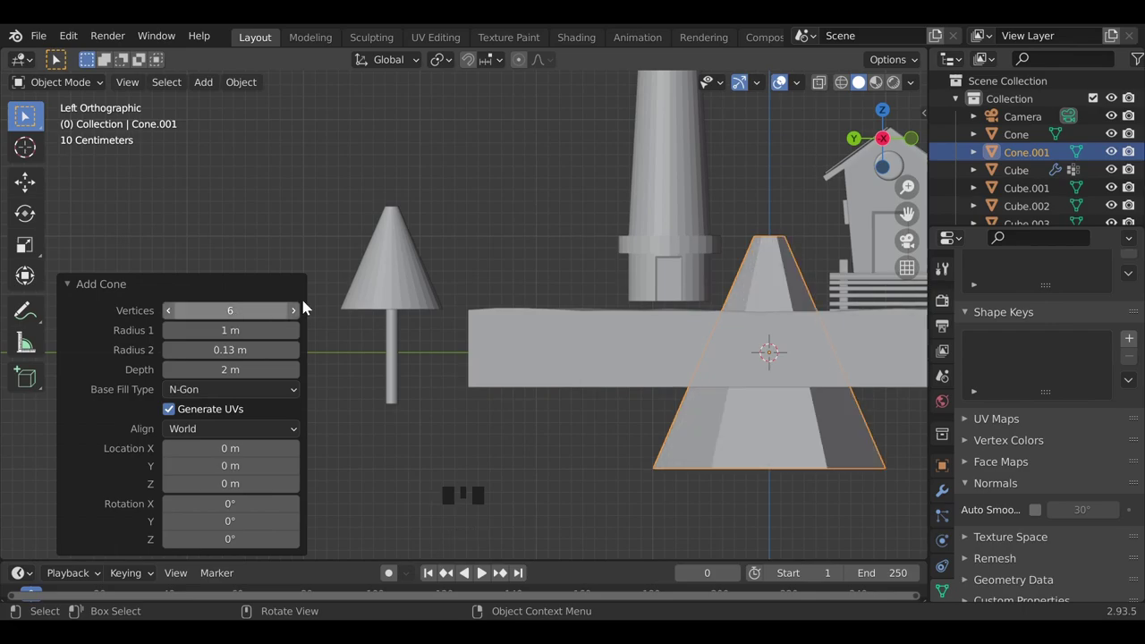
{"action": "left_click", "coordinate": [397, 268]}
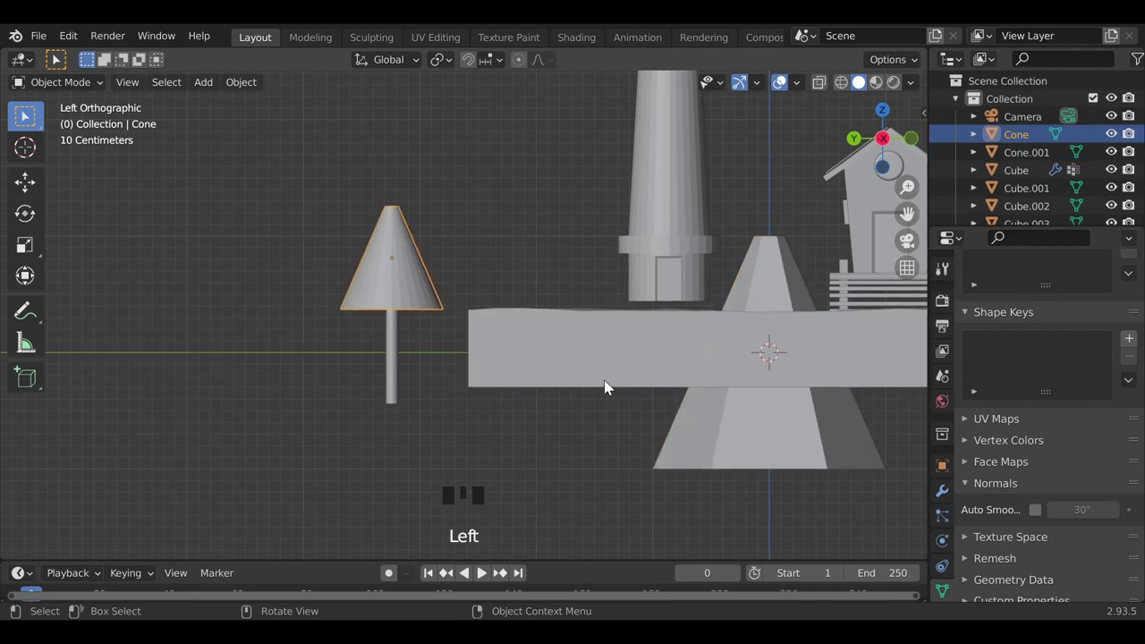
{"action": "key", "text": "x"}
{"action": "left_click", "coordinate": [812, 435]}
{"action": "key", "text": "g"}
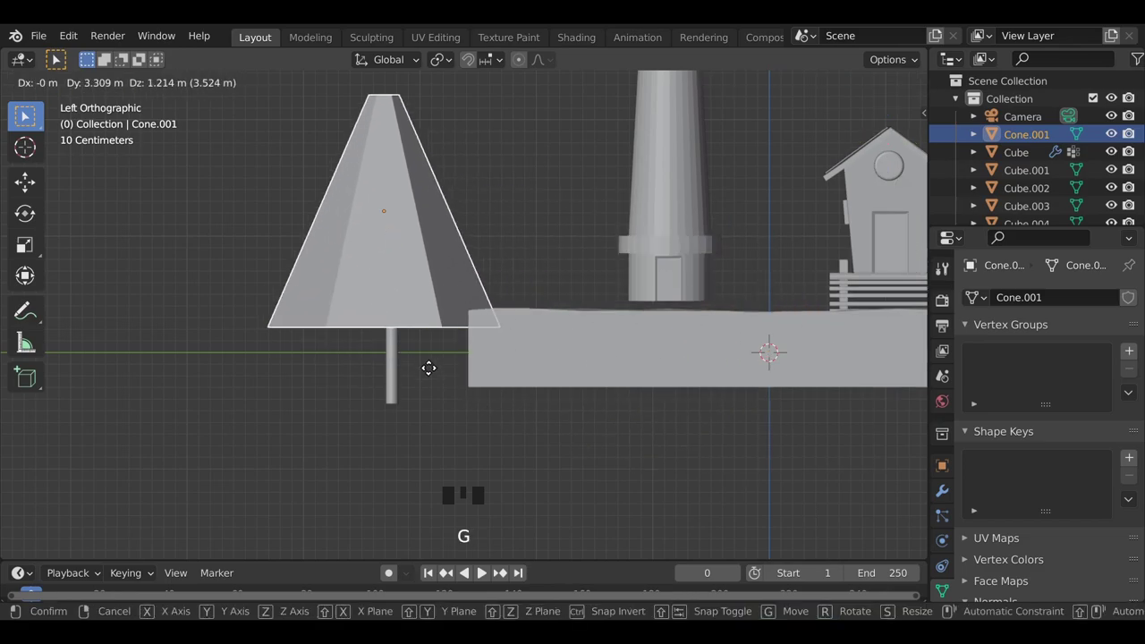
{"action": "middle_click", "coordinate": [407, 341]}
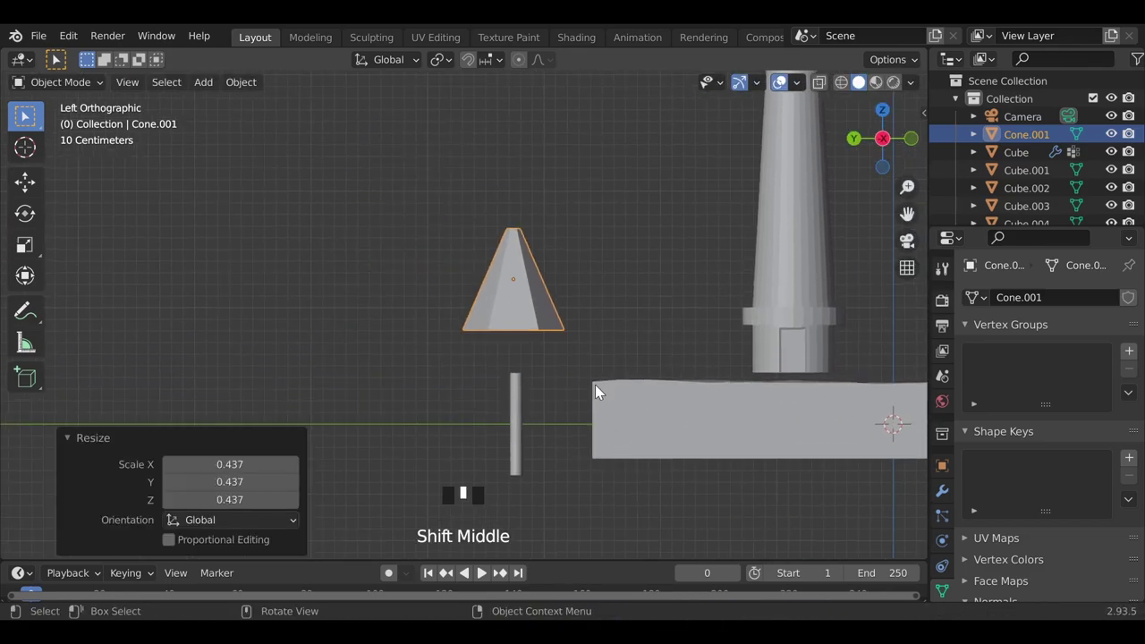
{"action": "key", "text": "g"}
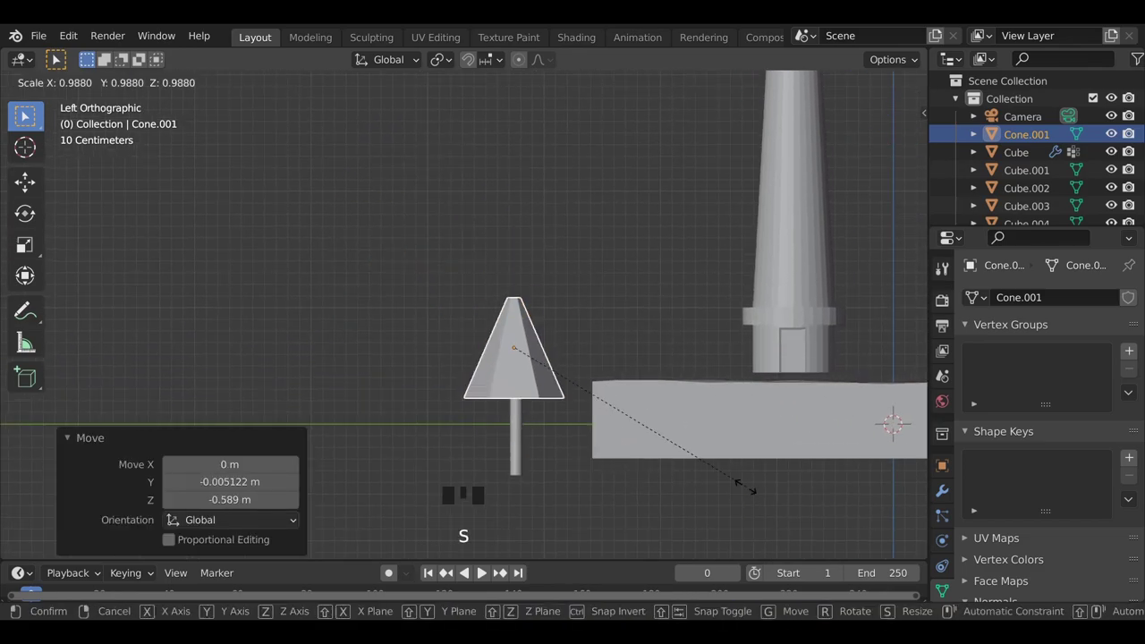
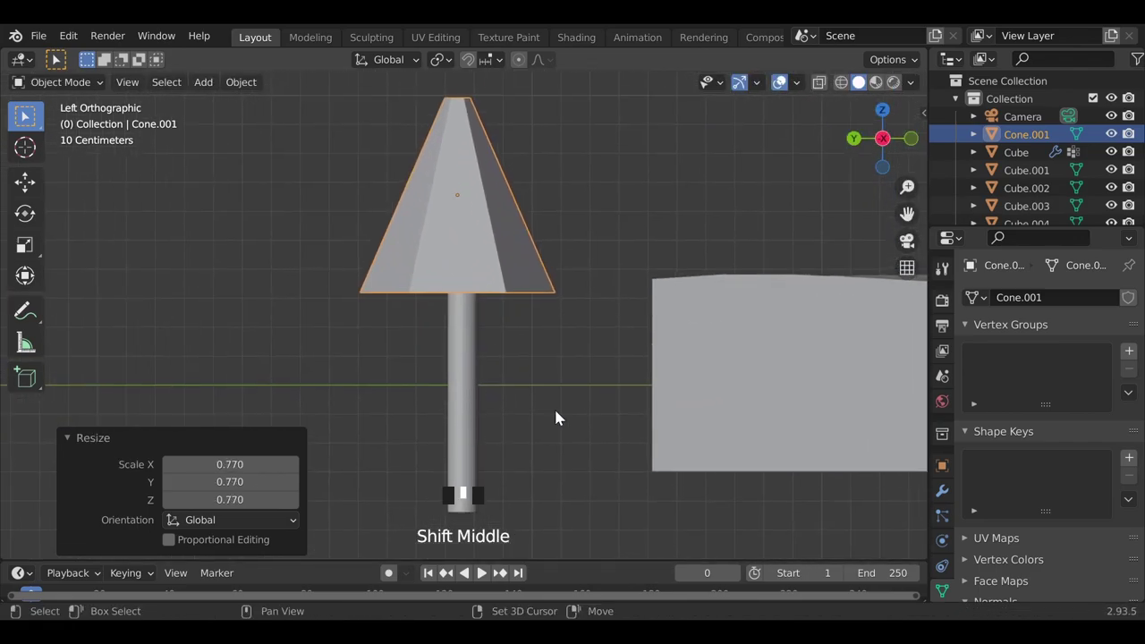
- Duplicate the cone into stacked tiers down the trunk
{"action": "key", "text": "g"}
{"action": "key", "text": "shift+d"}
{"action": "key", "text": "shift+d"}
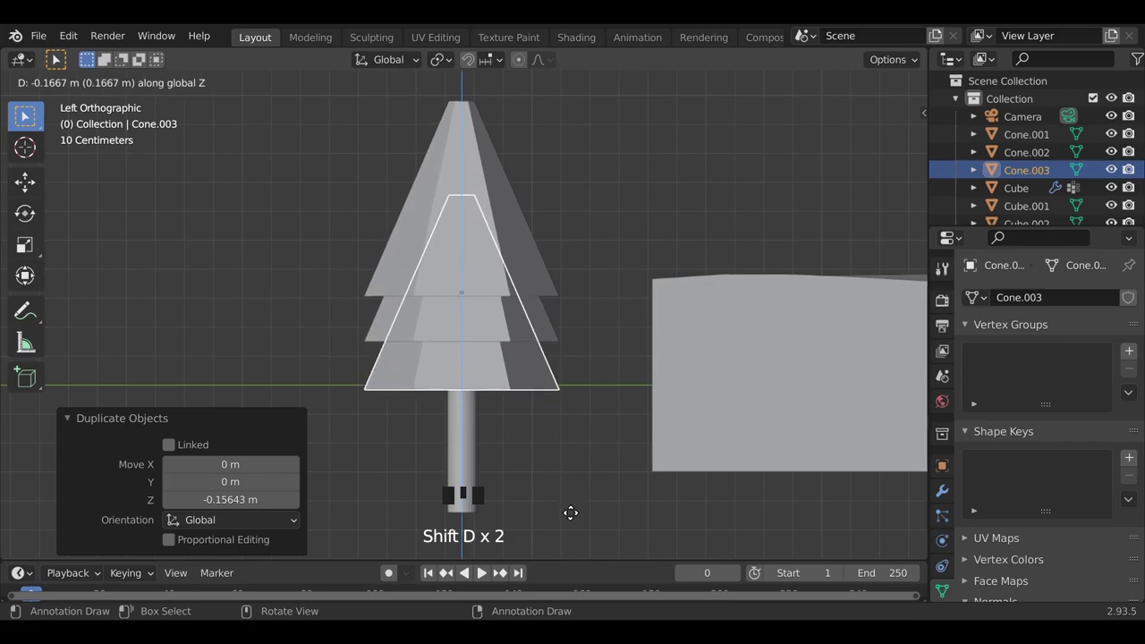
{"action": "key", "text": "shift+d"}
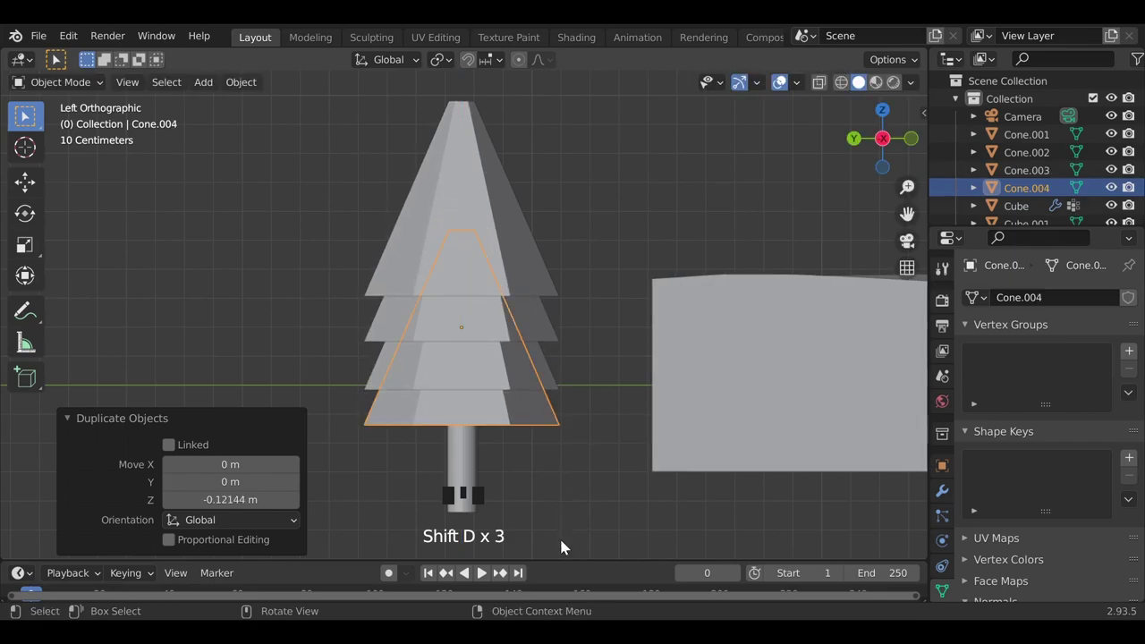
- Select all tree tiers and move the tree onto the terrain beside the lighthouse
{"action": "left_click", "coordinate": [600, 360]}
{"action": "scroll", "scroll_direction": "down", "scroll_amount": 3}
{"action": "left_click_drag", "start_coordinate": [424, 437], "coordinate": [504, 278]}
{"action": "left_click", "coordinate": [504, 278]}
{"action": "scroll", "scroll_direction": "down", "scroll_amount": 3}
{"action": "left_click_drag", "start_coordinate": [527, 468], "coordinate": [567, 463]}
- Check the diorama through the scene camera and frame the view back on the hut
{"action": "key", "text": "g"}
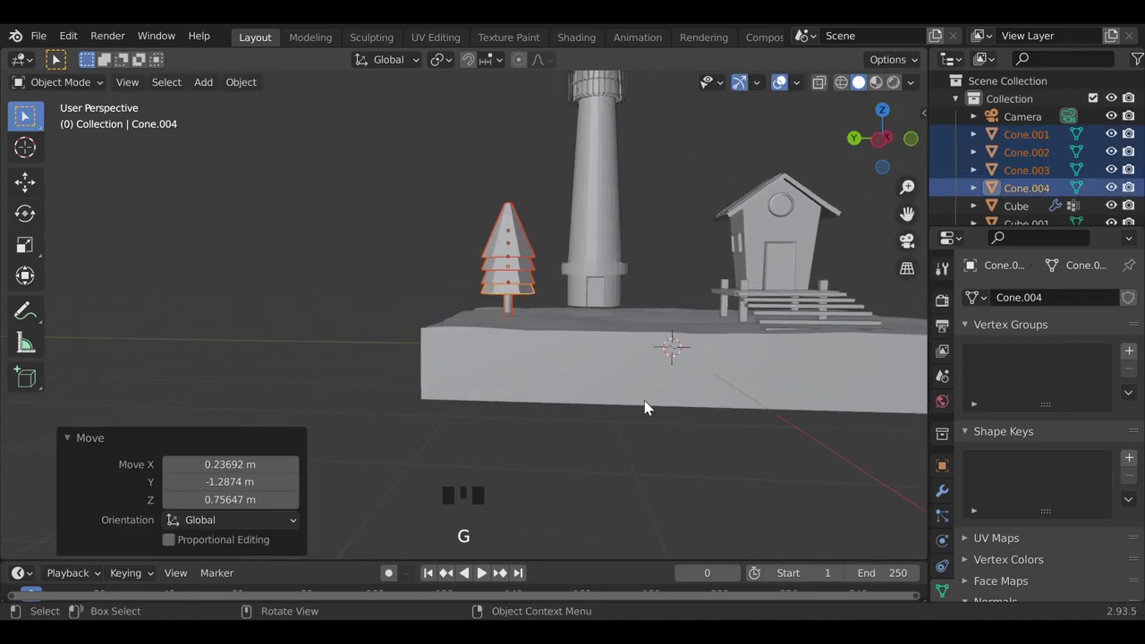
{"action": "left_click_drag", "start_coordinate": [597, 421], "coordinate": [589, 446]}
{"action": "left_click_drag", "start_coordinate": [564, 444], "coordinate": [618, 402]}
{"action": "scroll", "scroll_direction": "down", "scroll_amount": 3}
{"action": "middle_click", "coordinate": [612, 457]}
{"action": "left_click", "coordinate": [920, 249]}
{"action": "left_click", "coordinate": [746, 407]}
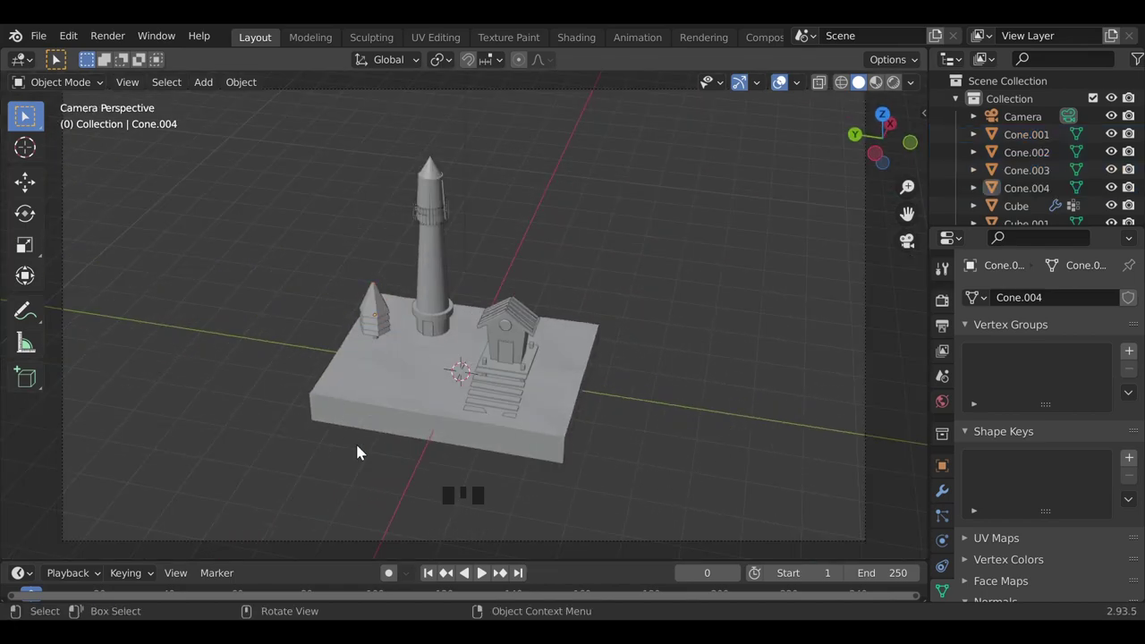
{"action": "left_click_drag", "start_coordinate": [332, 454], "coordinate": [491, 451]}
{"action": "scroll", "scroll_direction": "up", "scroll_amount": 3}
{"action": "left_click_drag", "start_coordinate": [442, 479], "coordinate": [532, 476]}
{"action": "scroll", "scroll_direction": "up", "scroll_amount": 3}
{"action": "scroll", "scroll_direction": "down", "scroll_amount": 3}
{"action": "middle_click", "coordinate": [681, 501]}
- Select the hut with its posts and step planks and slide the group sideways on the terrain
{"action": "left_click", "coordinate": [566, 350]}
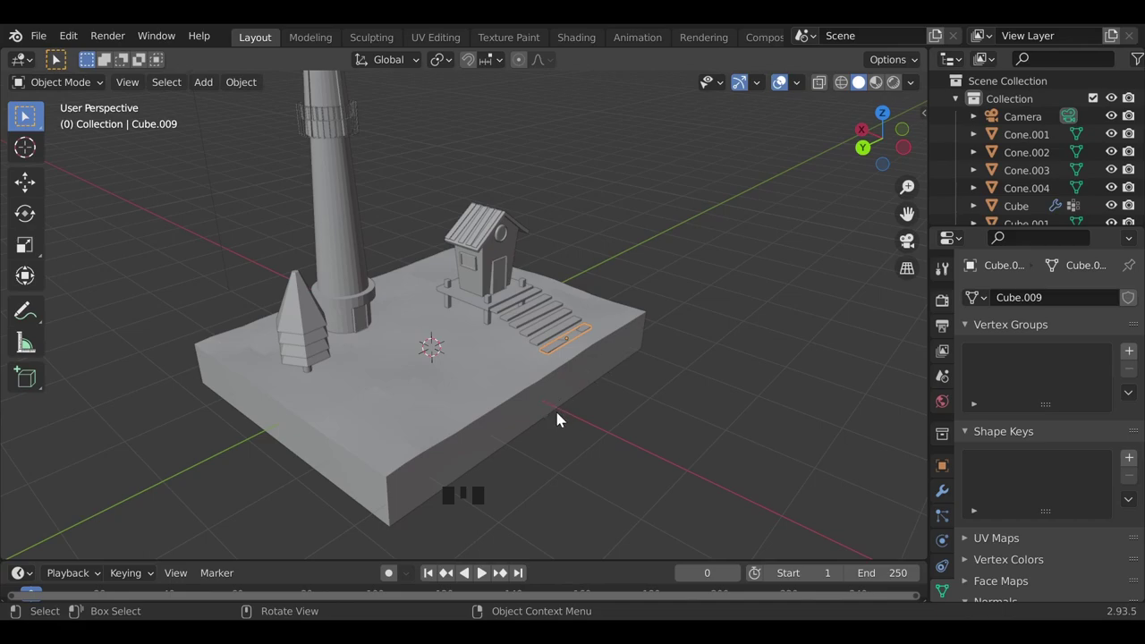
{"action": "left_click", "coordinate": [560, 336]}
{"action": "left_click", "coordinate": [557, 326]}
{"action": "left_click", "coordinate": [548, 320]}
{"action": "left_click", "coordinate": [536, 312]}
{"action": "left_click", "coordinate": [526, 304]}
{"action": "left_click", "coordinate": [510, 297]}
{"action": "left_click", "coordinate": [508, 278]}
{"action": "left_click", "coordinate": [511, 237]}
{"action": "left_click", "coordinate": [480, 262]}
{"action": "left_click", "coordinate": [478, 270]}
{"action": "left_click", "coordinate": [495, 319]}
{"action": "key", "text": "g"}
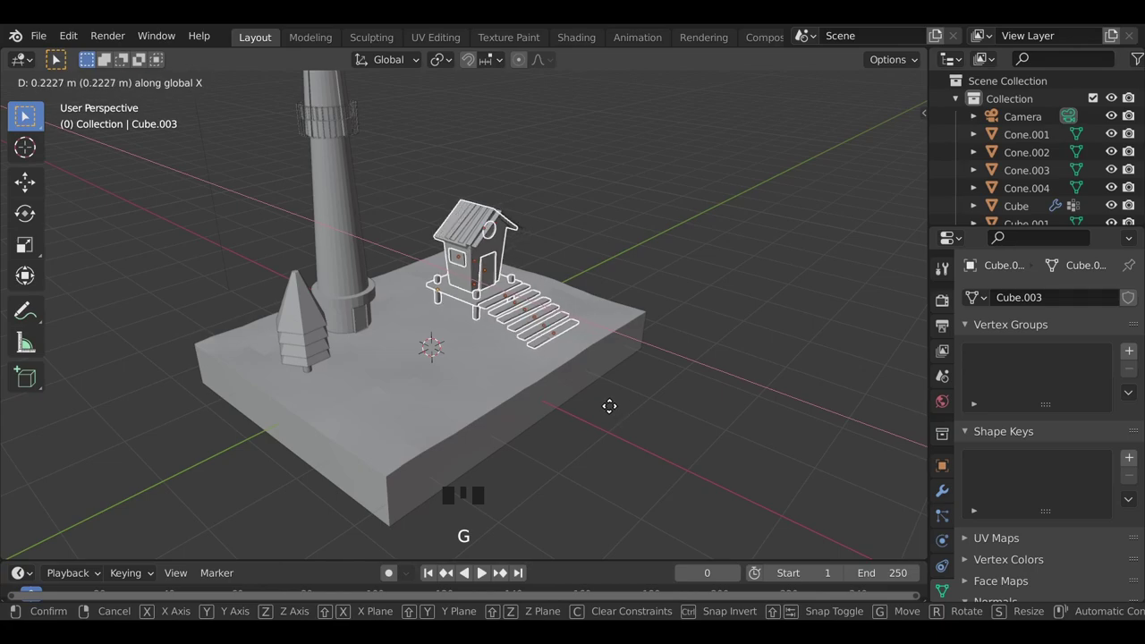
{"action": "left_click_drag", "start_coordinate": [469, 287], "coordinate": [484, 229]}
{"action": "left_click", "coordinate": [484, 229]}
- Select the roof planks, using X-ray shading, and move them back into line on the gabled roof
{"action": "left_click_drag", "start_coordinate": [468, 320], "coordinate": [469, 357]}
{"action": "scroll", "scroll_direction": "up", "scroll_amount": 3}
{"action": "left_click", "coordinate": [522, 376]}
{"action": "left_click", "coordinate": [513, 351]}
{"action": "left_click", "coordinate": [490, 333]}
{"action": "left_click", "coordinate": [461, 321]}
{"action": "left_click", "coordinate": [443, 310]}
{"action": "left_click_drag", "start_coordinate": [492, 386], "coordinate": [418, 401]}
{"action": "middle_click", "coordinate": [325, 419]}
{"action": "key", "text": "alt+z"}
{"action": "left_click", "coordinate": [608, 246]}
{"action": "left_click_drag", "start_coordinate": [255, 447], "coordinate": [495, 355]}
{"action": "scroll", "scroll_direction": "up", "scroll_amount": 3}
{"action": "left_click", "coordinate": [382, 415]}
{"action": "left_click", "coordinate": [509, 292]}
{"action": "left_click_drag", "start_coordinate": [377, 431], "coordinate": [521, 471]}
{"action": "key", "text": "g"}
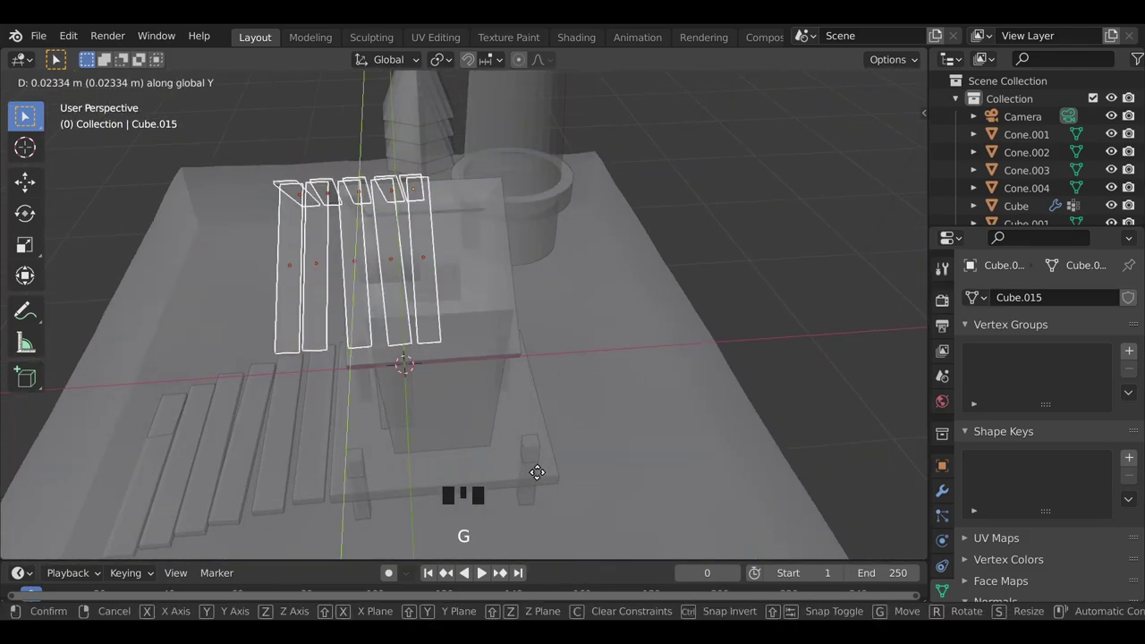
- Inspect the realigned roof around the hut, undoing a stray change
{"action": "key", "text": "alt+z"}
{"action": "key", "text": "alt+z"}
{"action": "middle_click", "coordinate": [475, 422]}
{"action": "left_click", "coordinate": [686, 204]}
{"action": "left_click", "coordinate": [626, 484]}
{"action": "left_click", "coordinate": [598, 509]}
{"action": "left_click_drag", "start_coordinate": [359, 521], "coordinate": [288, 481]}
{"action": "left_click_drag", "start_coordinate": [289, 481], "coordinate": [276, 501]}
{"action": "left_click", "coordinate": [411, 519]}
{"action": "key", "text": "ctrl+z"}
{"action": "key", "text": "ctrl+a"}
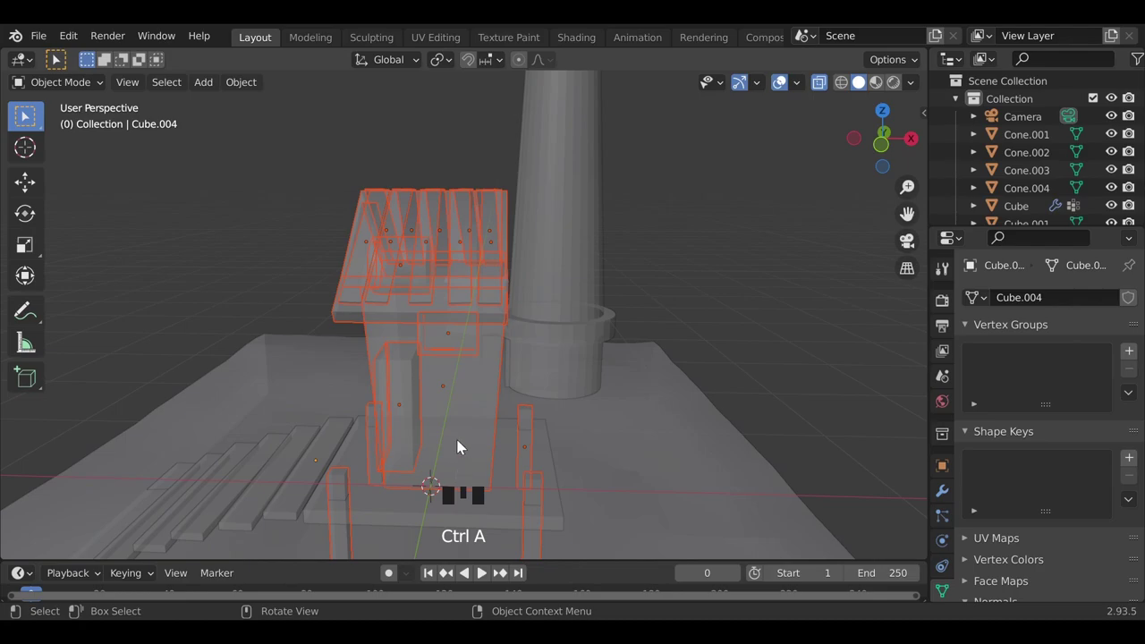
- Join the hut's wall and roof pieces into single objects, lifting them briefly to check the join
{"action": "key", "text": "ctrl+j"}
{"action": "left_click_drag", "start_coordinate": [257, 441], "coordinate": [435, 443]}
{"action": "key", "text": "Tab"}
{"action": "key", "text": "Tab"}
{"action": "left_click", "coordinate": [670, 299]}
{"action": "scroll", "scroll_direction": "down", "scroll_amount": 3}
{"action": "key", "text": "alt+z"}
{"action": "left_click", "coordinate": [406, 343]}
{"action": "key", "text": "g"}
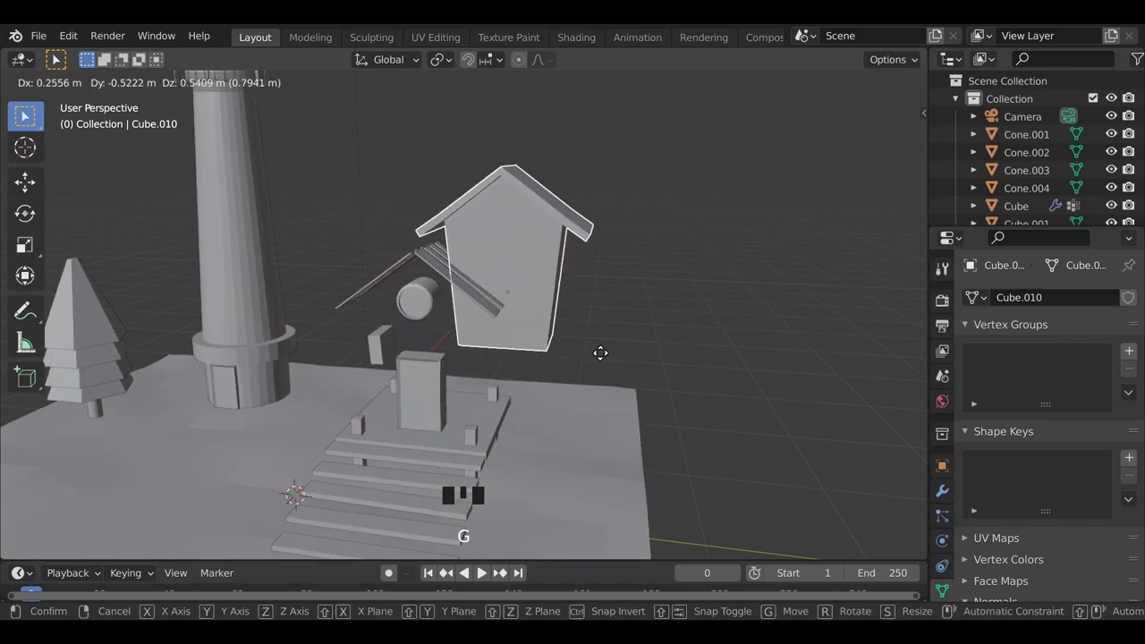
{"action": "middle_click", "coordinate": [379, 399]}
{"action": "middle_click", "coordinate": [242, 366]}
{"action": "key", "text": "alt+z"}
{"action": "left_click", "coordinate": [582, 245]}
{"action": "key", "text": "ctrl+j"}
- Duplicate a bottom step plank and place the copy near the front edge of the terrain
{"action": "left_click_drag", "start_coordinate": [309, 366], "coordinate": [622, 380]}
{"action": "key", "text": "alt+z"}
{"action": "left_click", "coordinate": [465, 335]}
{"action": "scroll", "scroll_direction": "down", "scroll_amount": 3}
{"action": "key", "text": "g"}
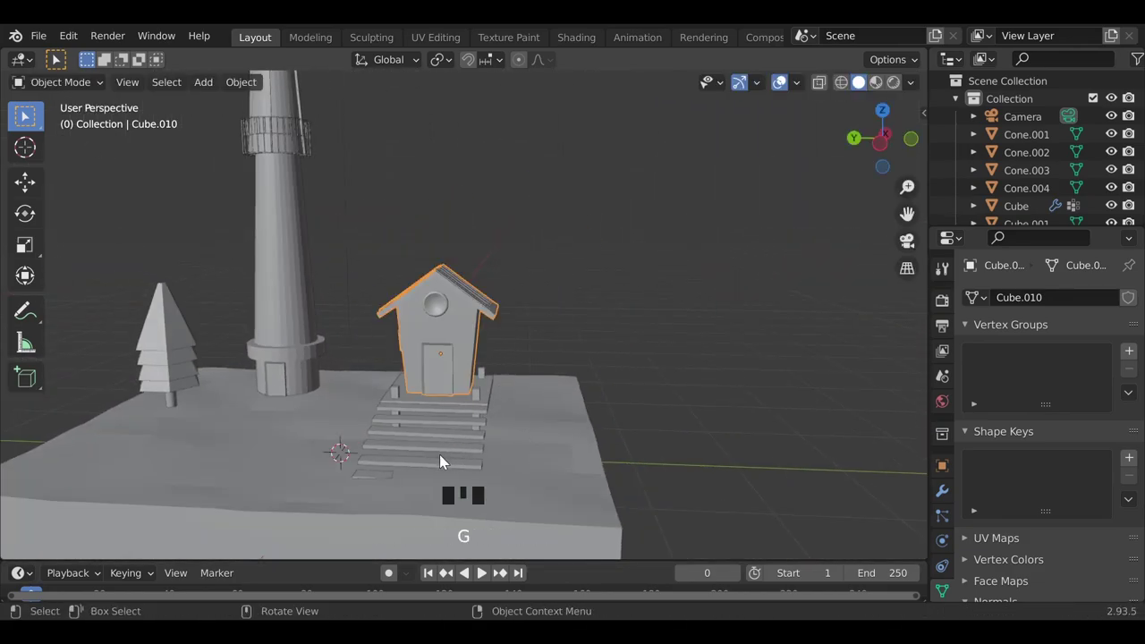
{"action": "scroll", "scroll_direction": "down", "scroll_amount": 3}
{"action": "left_click_drag", "start_coordinate": [285, 455], "coordinate": [571, 386]}
{"action": "left_click", "coordinate": [571, 386]}
{"action": "middle_click", "coordinate": [363, 409]}
{"action": "key", "text": "shift+d"}
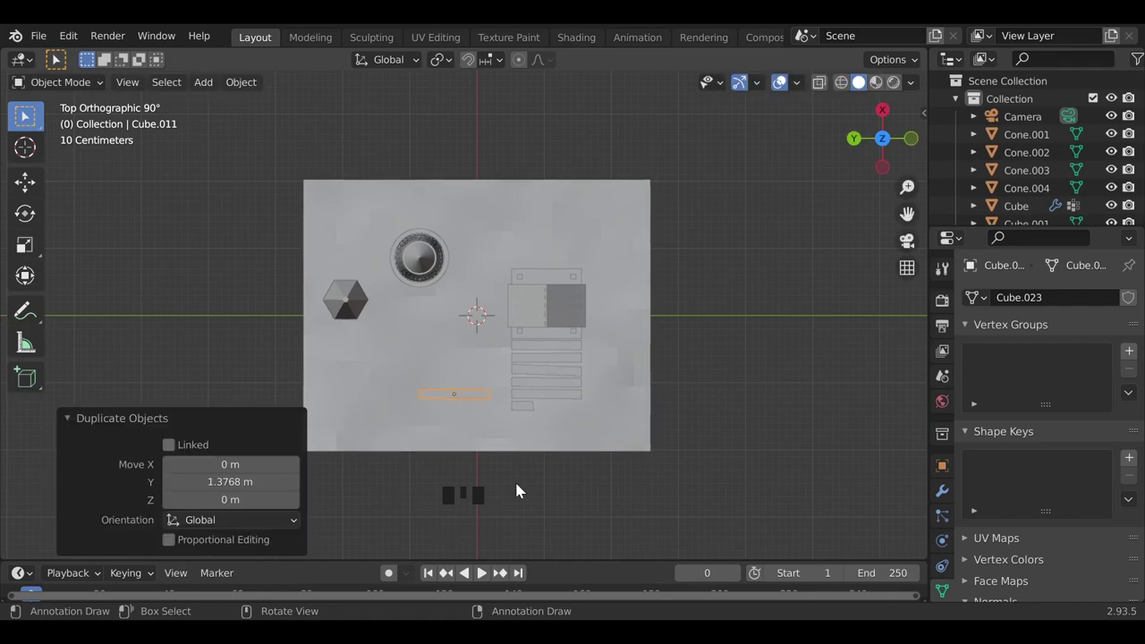
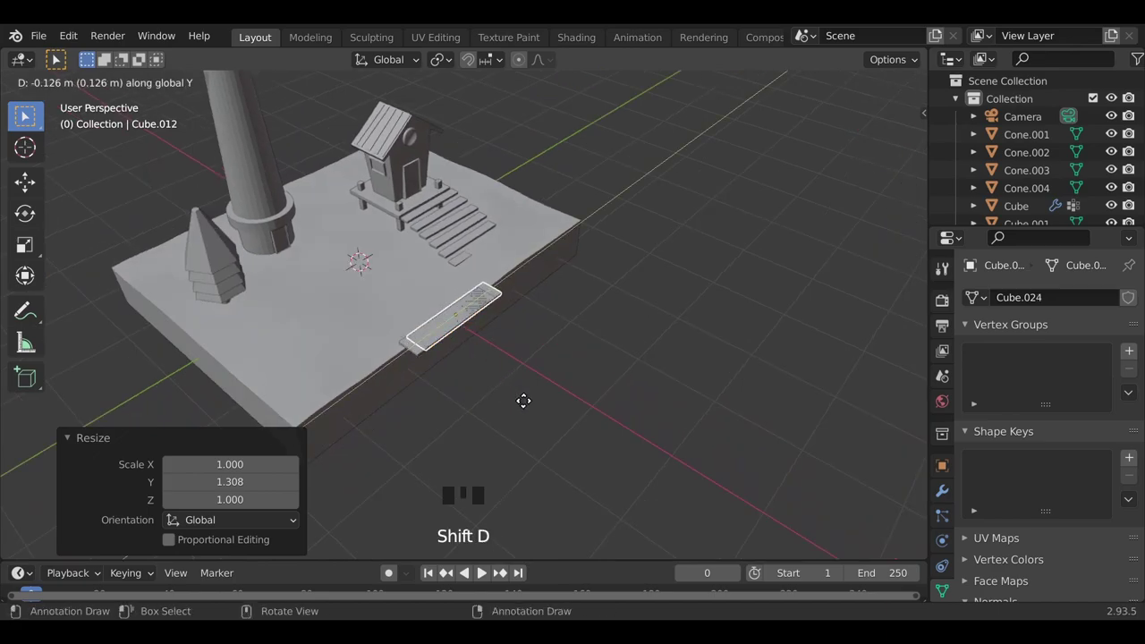
- Duplicate the plank several more times along the front edge, turning each copy slightly
{"action": "key", "text": "shift+d"}
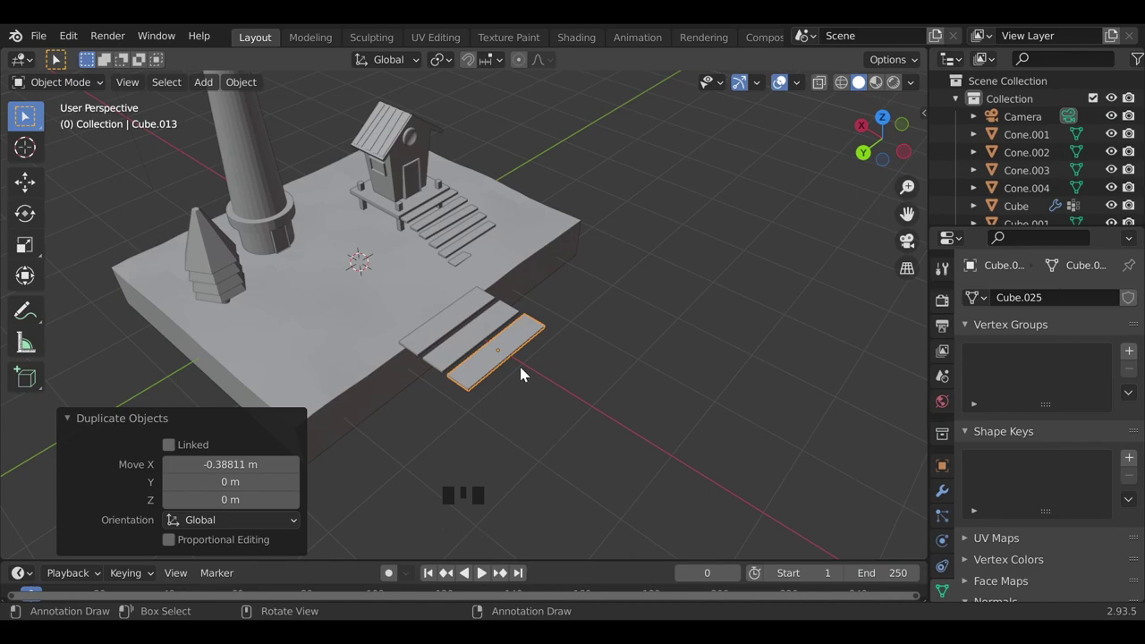
{"action": "scroll", "scroll_direction": "up", "scroll_amount": 3}
{"action": "key", "text": "shift+d"}
{"action": "key", "text": "r"}
{"action": "key", "text": "shift+d"}
{"action": "key", "text": "r"}
- Rotate two of the scattered planks a little so the path looks irregular
{"action": "left_click_drag", "start_coordinate": [642, 517], "coordinate": [474, 370]}
{"action": "left_click", "coordinate": [475, 370]}
{"action": "key", "text": "r"}
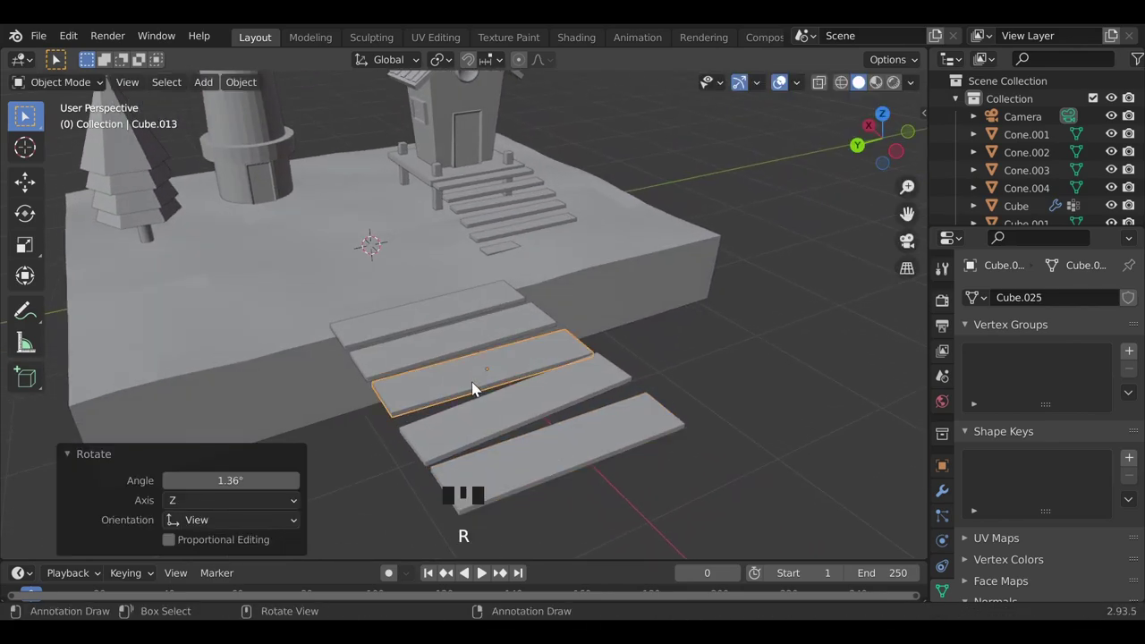
{"action": "left_click", "coordinate": [461, 358]}
{"action": "key", "text": "r"}
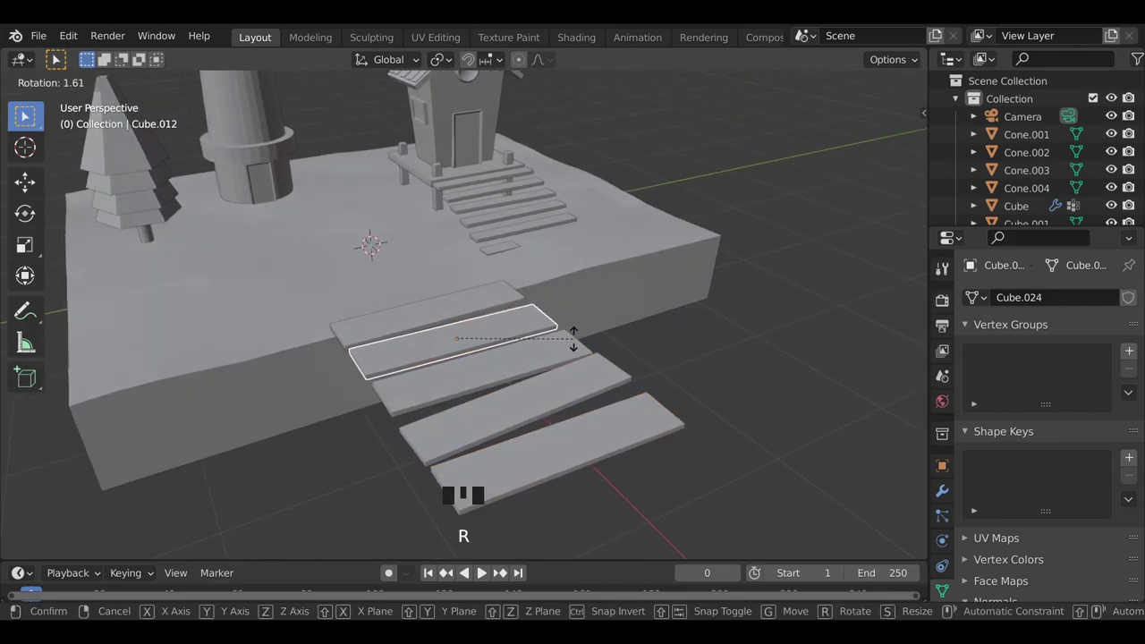